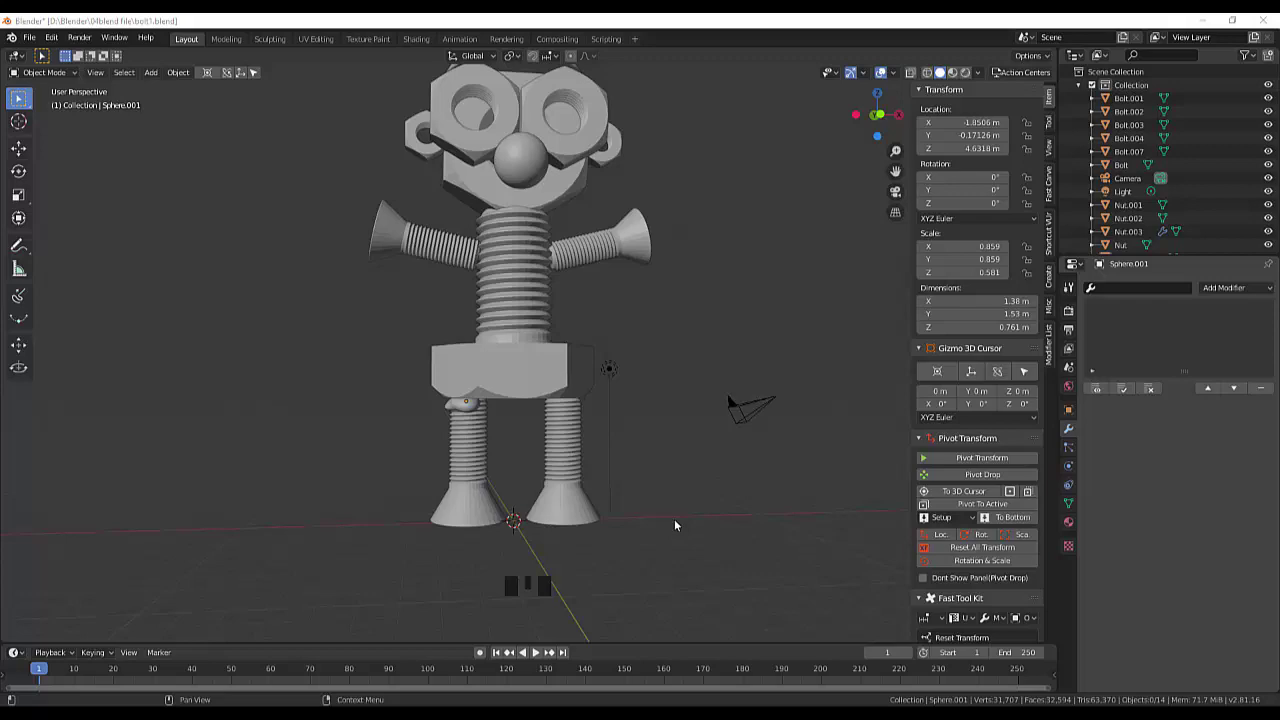
Step: Orbit and zoom around the robot, then select the threaded bolt body
{"action": "left_click_drag", "start_coordinate": [667, 406], "coordinate": [488, 411]}
{"action": "scroll", "scroll_direction": "up", "scroll_amount": 3}
{"action": "left_click_drag", "start_coordinate": [486, 413], "coordinate": [459, 455]}
{"action": "scroll", "scroll_direction": "down", "scroll_amount": 3}
{"action": "left_click_drag", "start_coordinate": [575, 439], "coordinate": [473, 435]}
{"action": "left_click", "coordinate": [473, 435]}
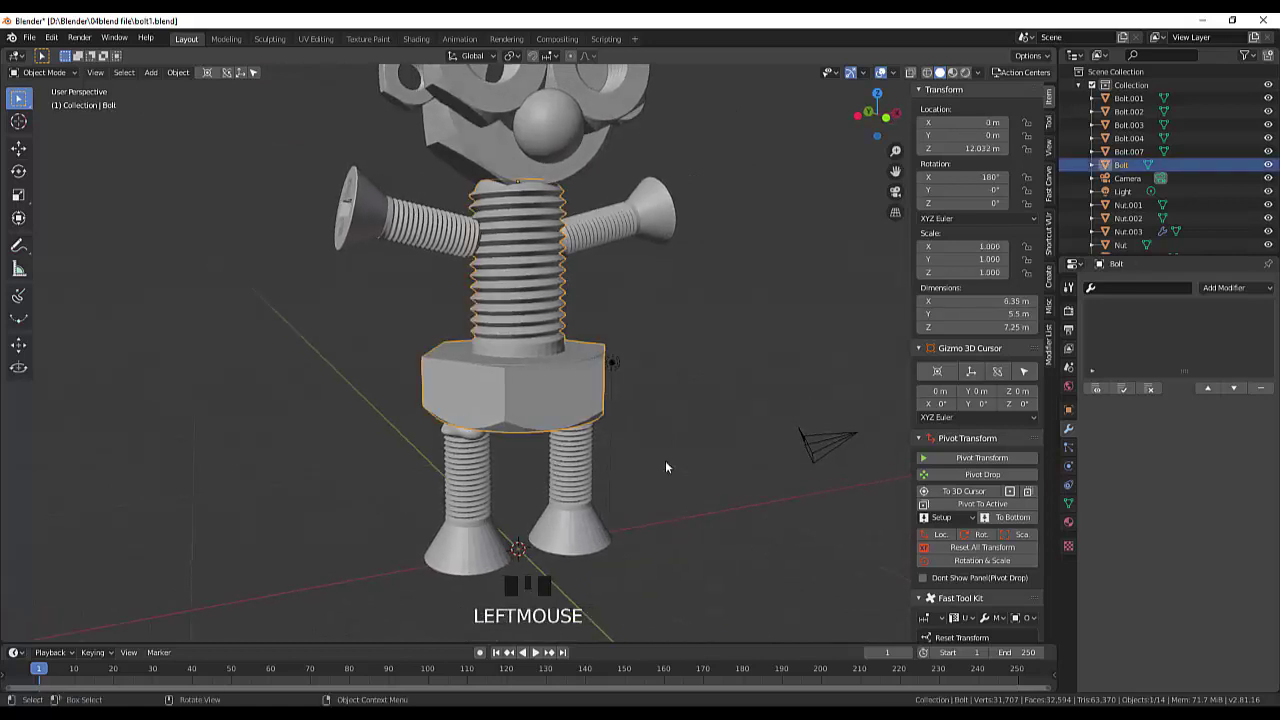
Step: Clear the selection and bring up the list of mesh primitives to add
{"action": "left_click", "coordinate": [696, 468]}
{"action": "left_click", "coordinate": [691, 573]}
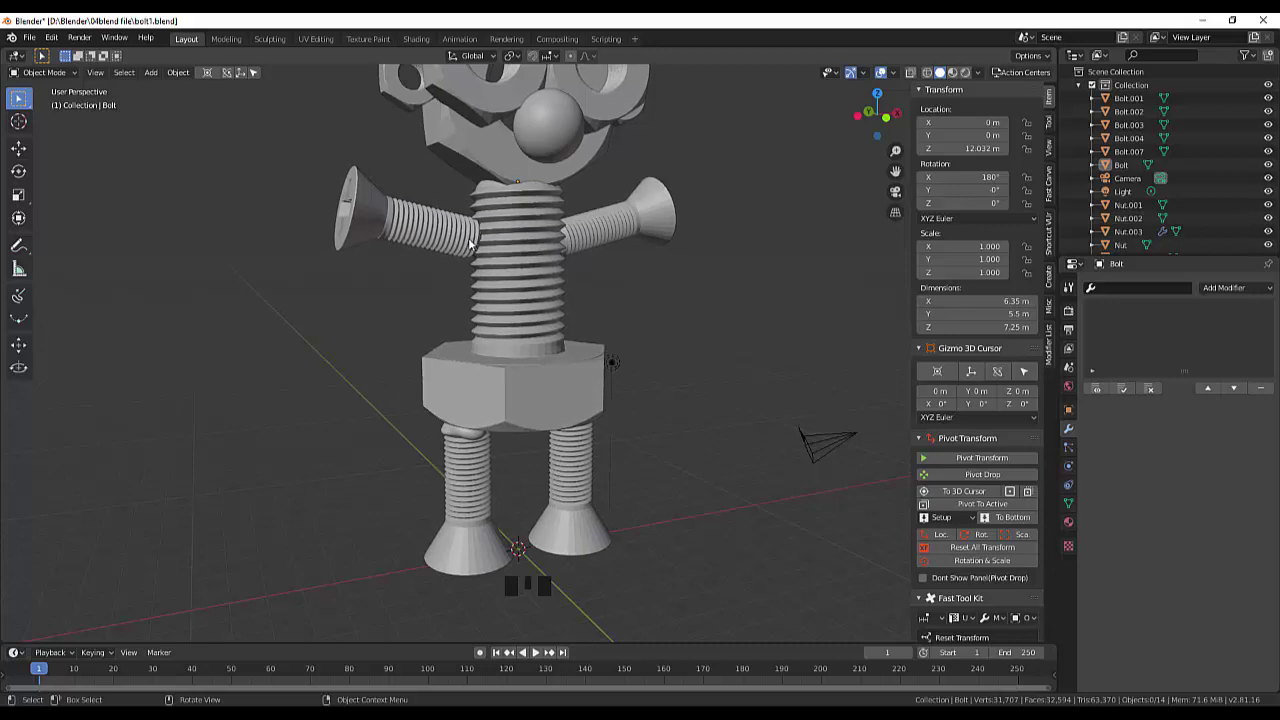
{"action": "left_click_drag", "start_coordinate": [499, 268], "coordinate": [545, 275]}
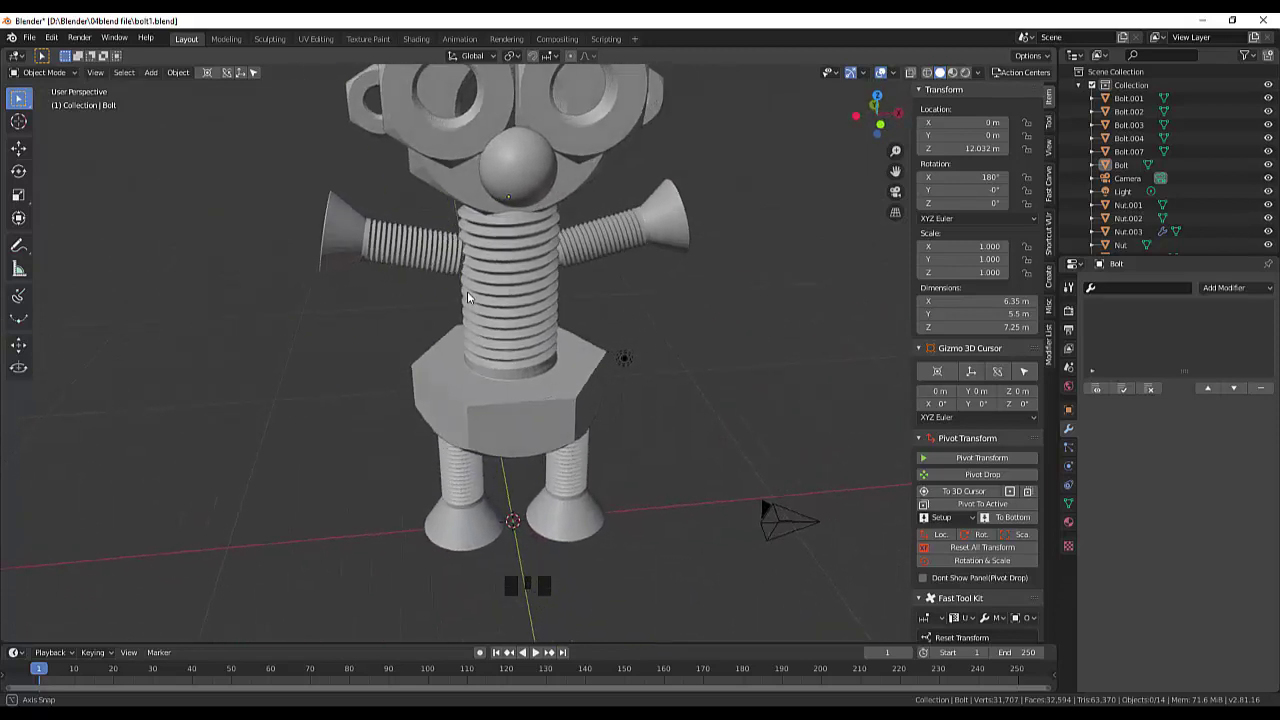
{"action": "scroll", "scroll_direction": "down", "scroll_amount": 3}
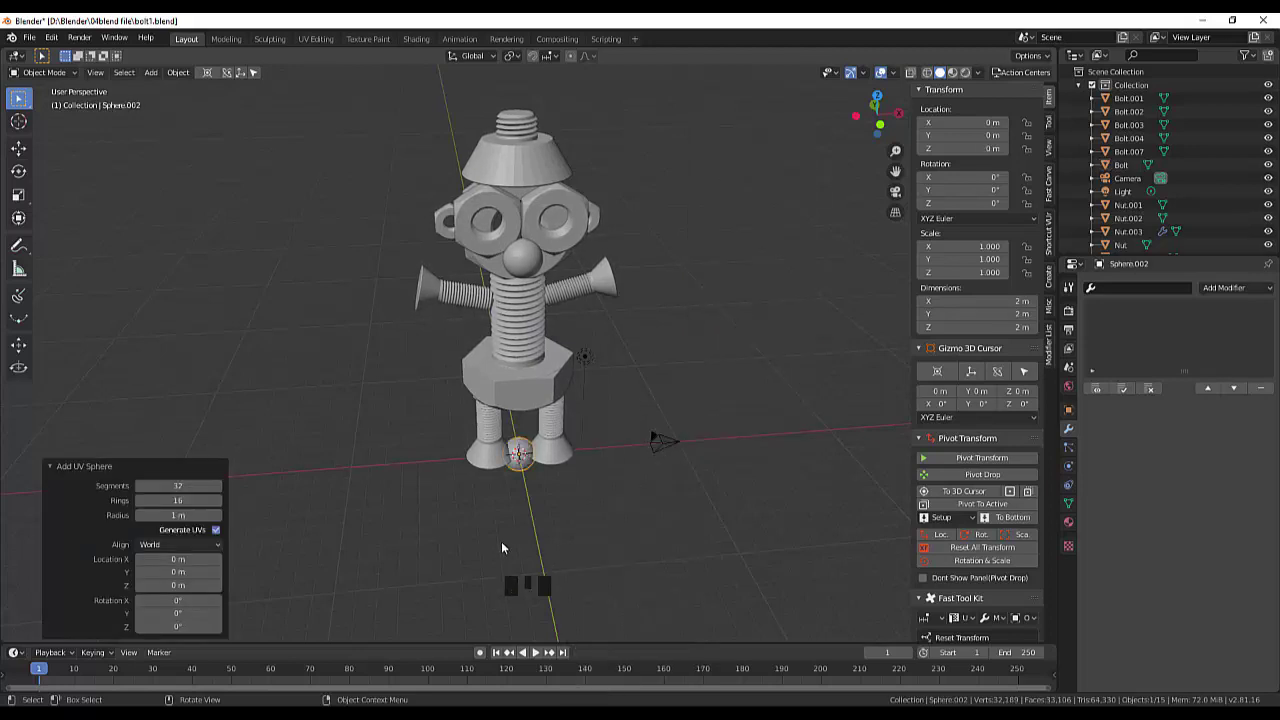
Step: Select the new UV sphere at the origin and subdivide its mesh once in Edit Mode
{"action": "scroll", "scroll_direction": "up", "scroll_amount": 3}
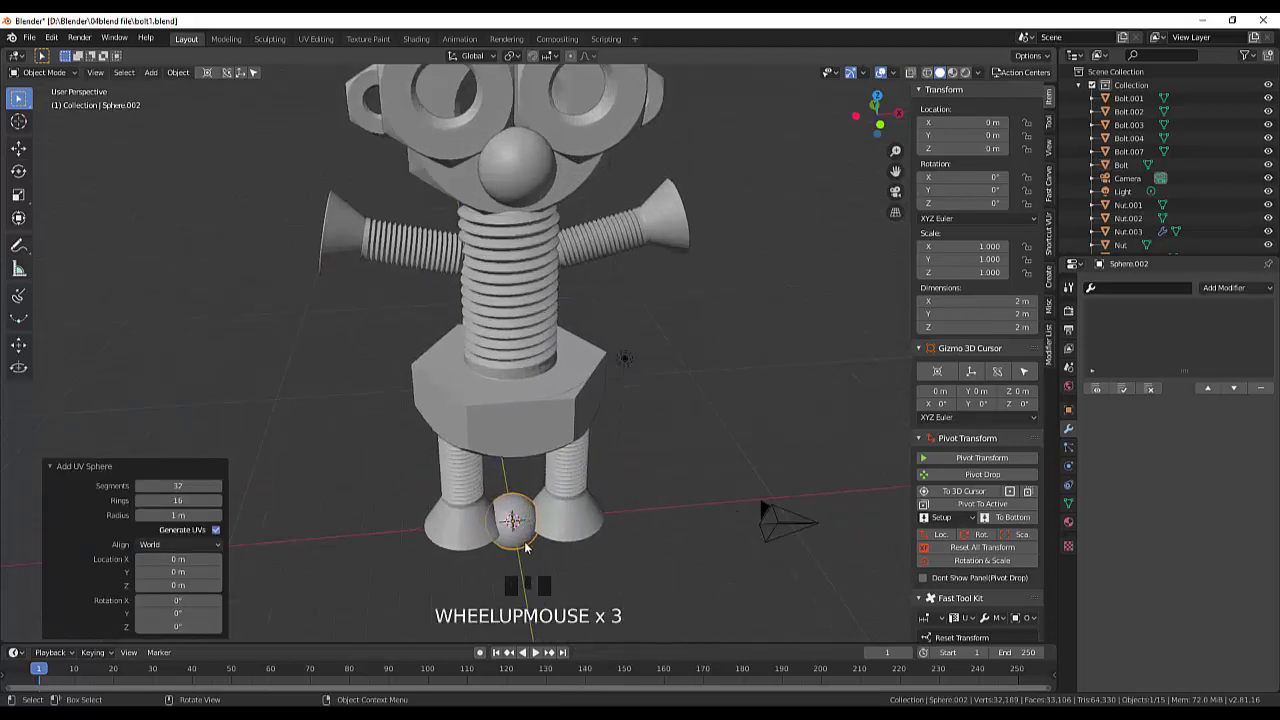
{"action": "left_click", "coordinate": [525, 545]}
{"action": "right_click", "coordinate": [522, 544]}
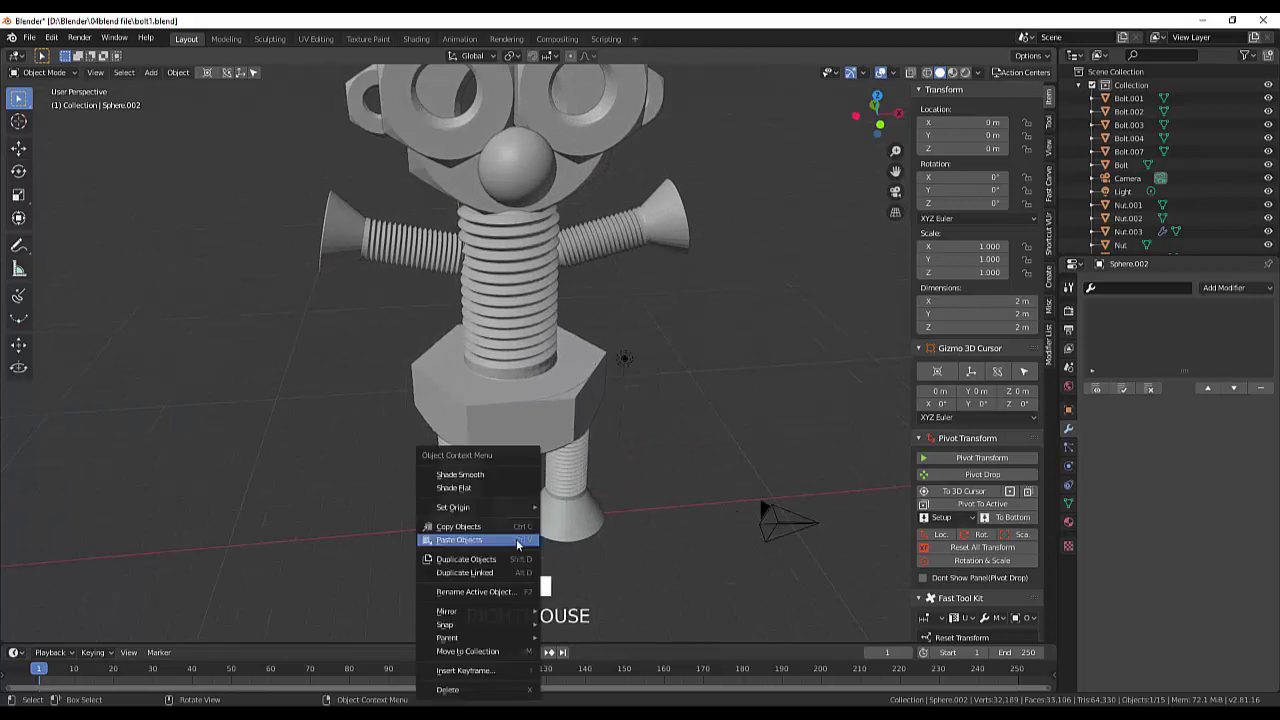
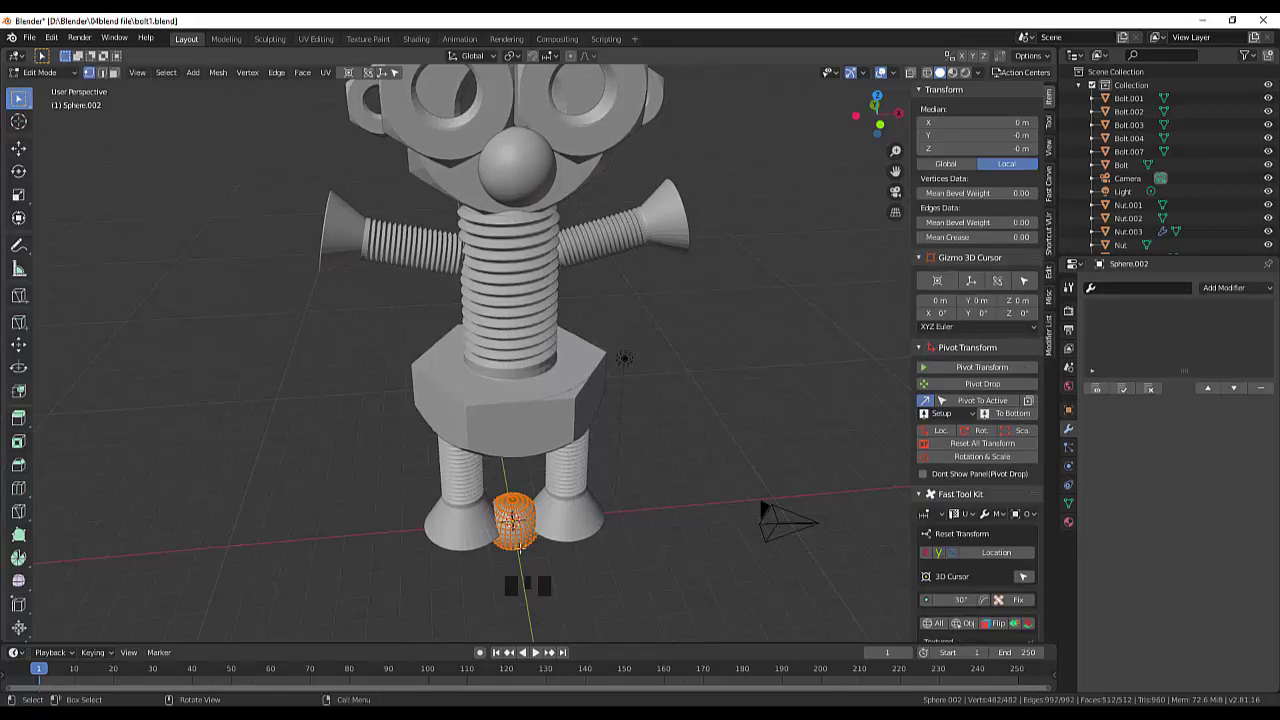
{"action": "right_click", "coordinate": [519, 539]}
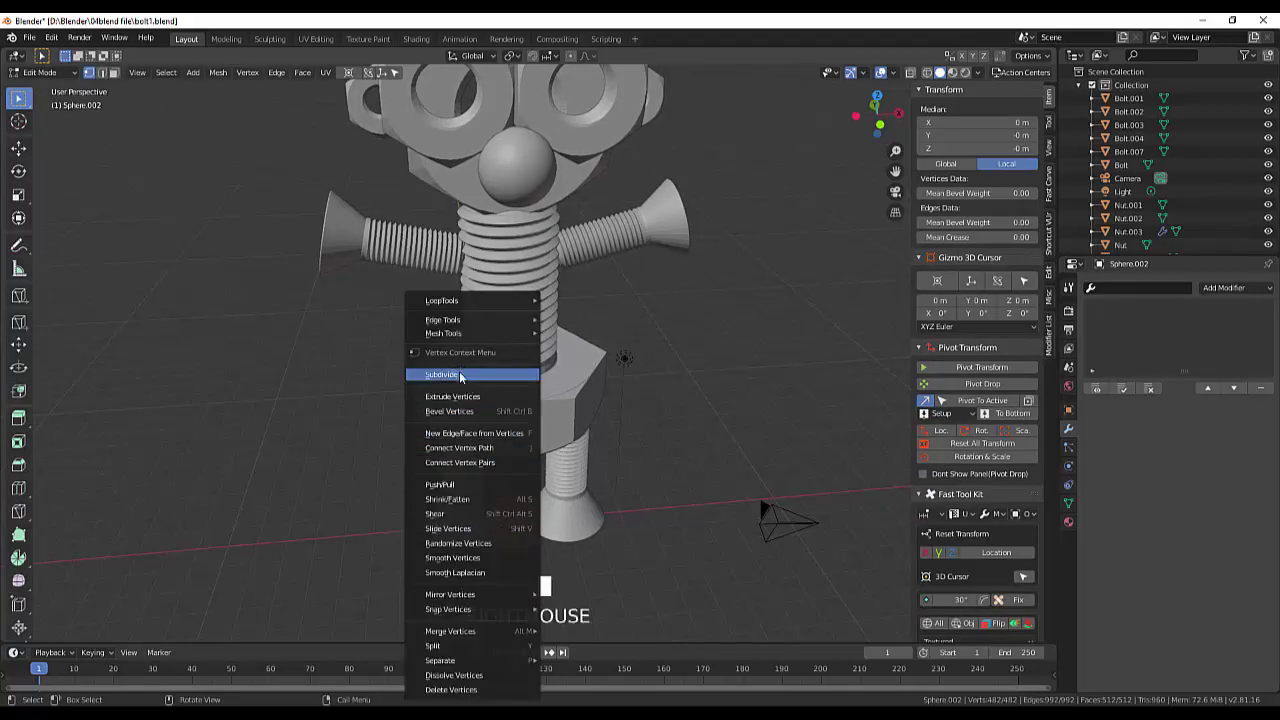
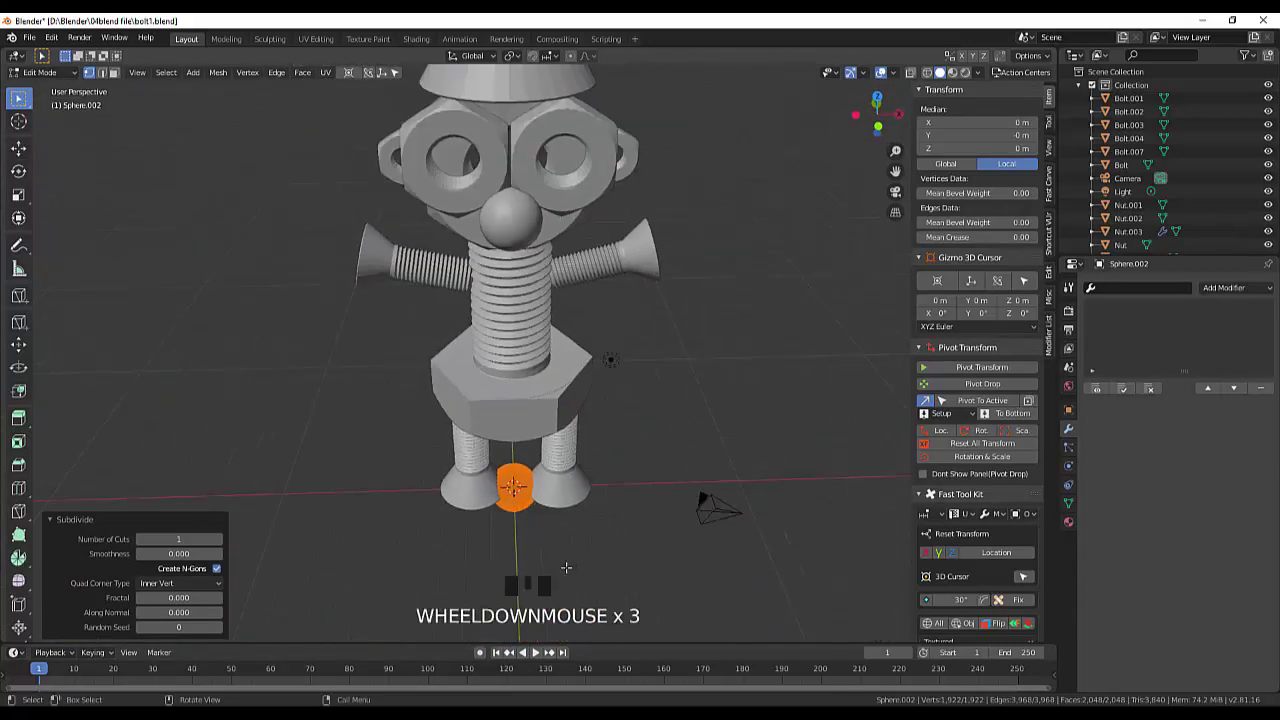
{"action": "scroll", "scroll_direction": "up", "scroll_amount": 3}
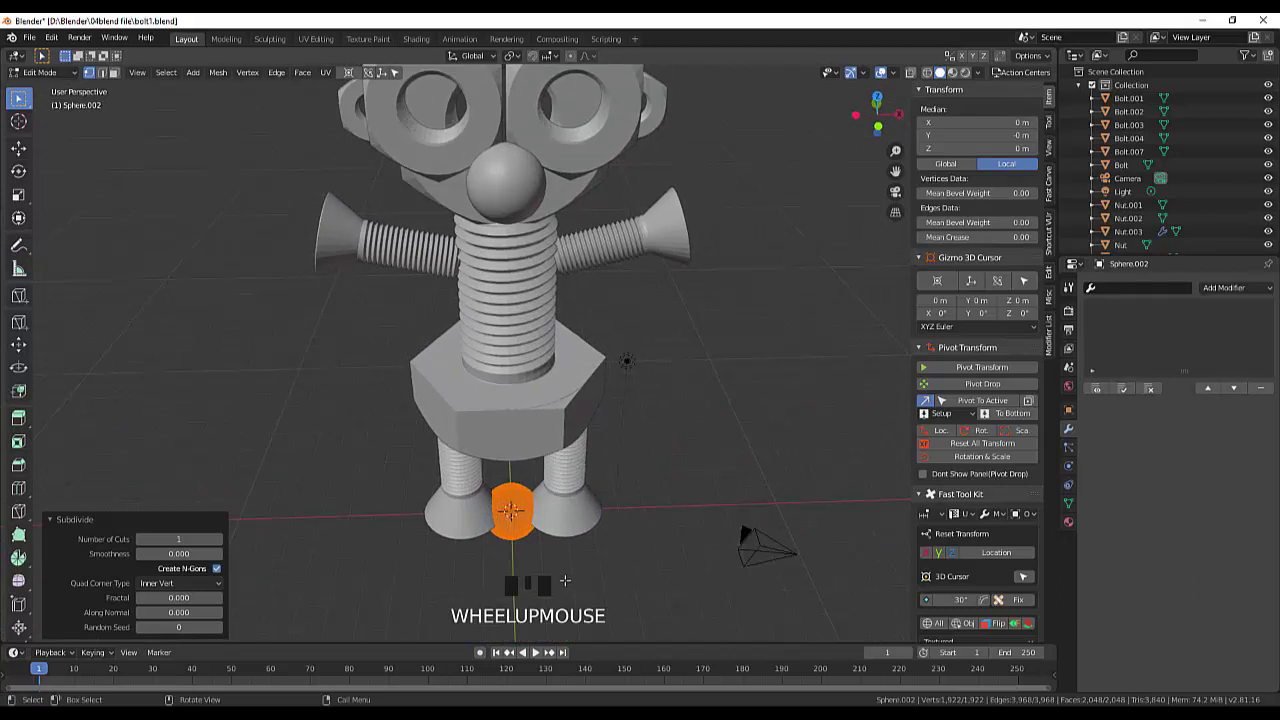
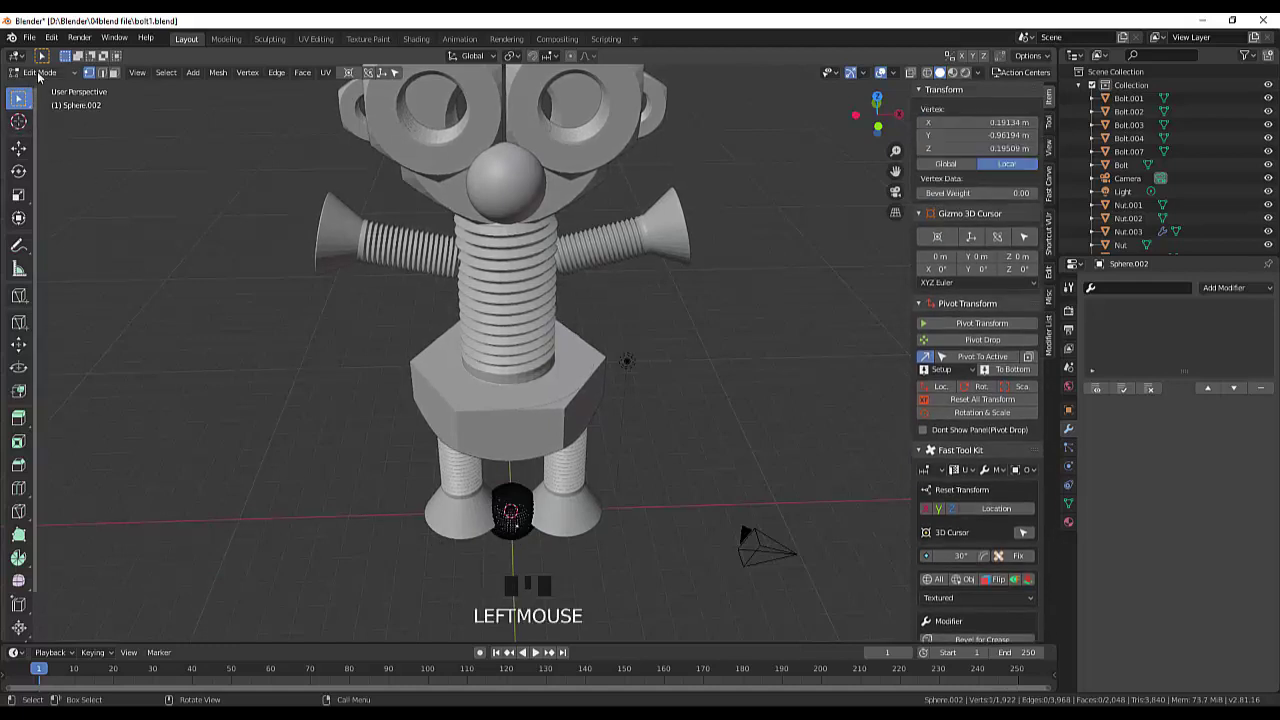
Step: Back in Object Mode, move the sphere up to chest height and forward into the body's depth
{"action": "left_click_drag", "start_coordinate": [44, 76], "coordinate": [517, 530]}
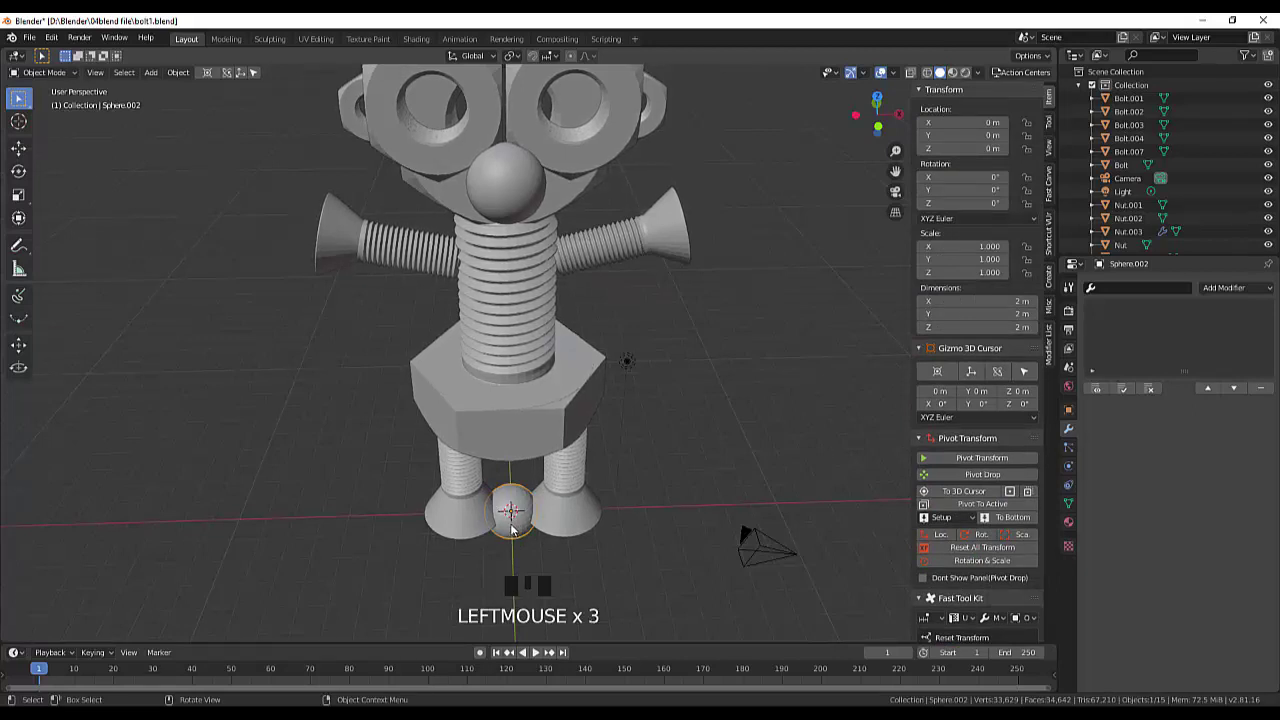
{"action": "key", "text": "g"}
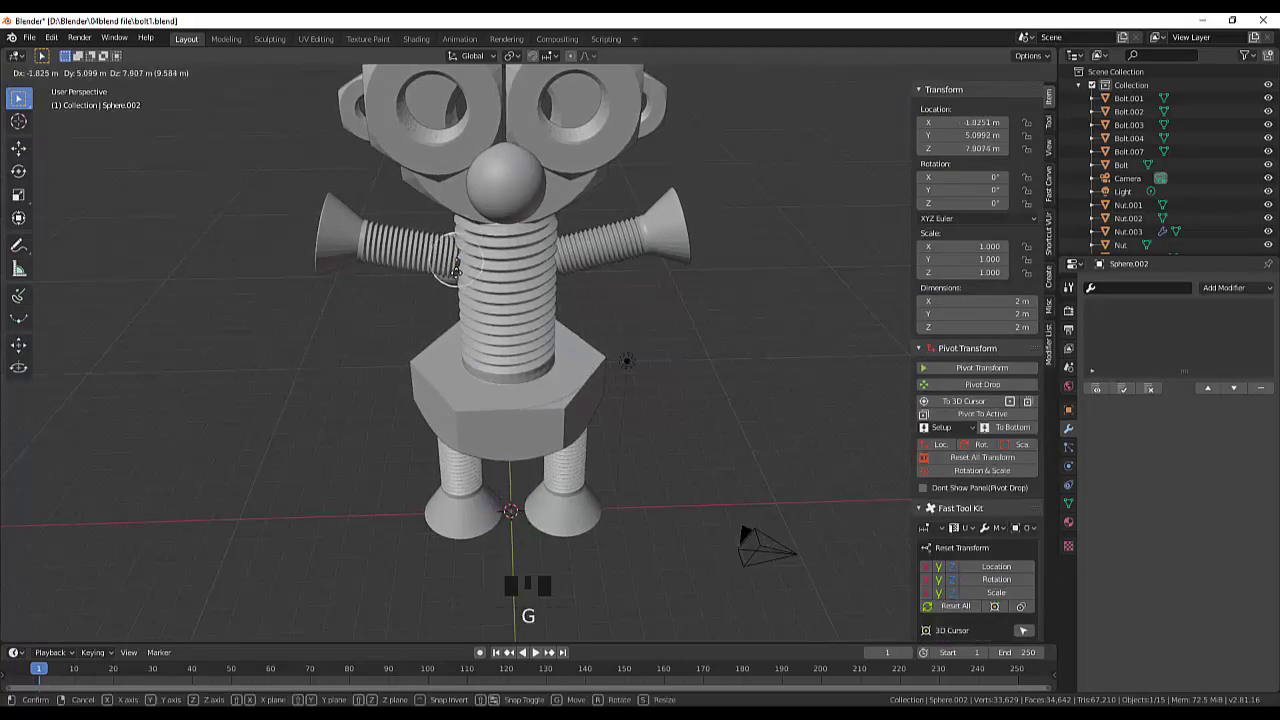
{"action": "left_click_drag", "start_coordinate": [629, 304], "coordinate": [571, 473]}
{"action": "key", "text": "ctrl+z"}
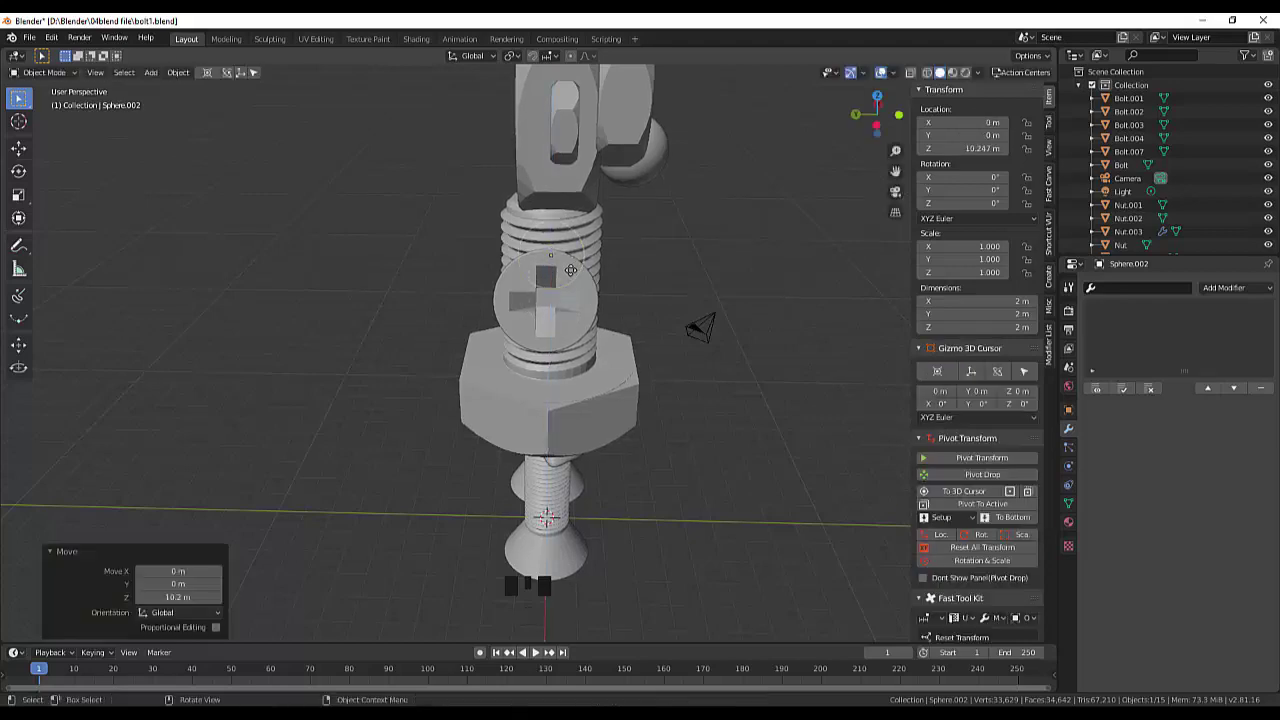
{"action": "left_click_drag", "start_coordinate": [685, 283], "coordinate": [475, 272]}
{"action": "key", "text": "g"}
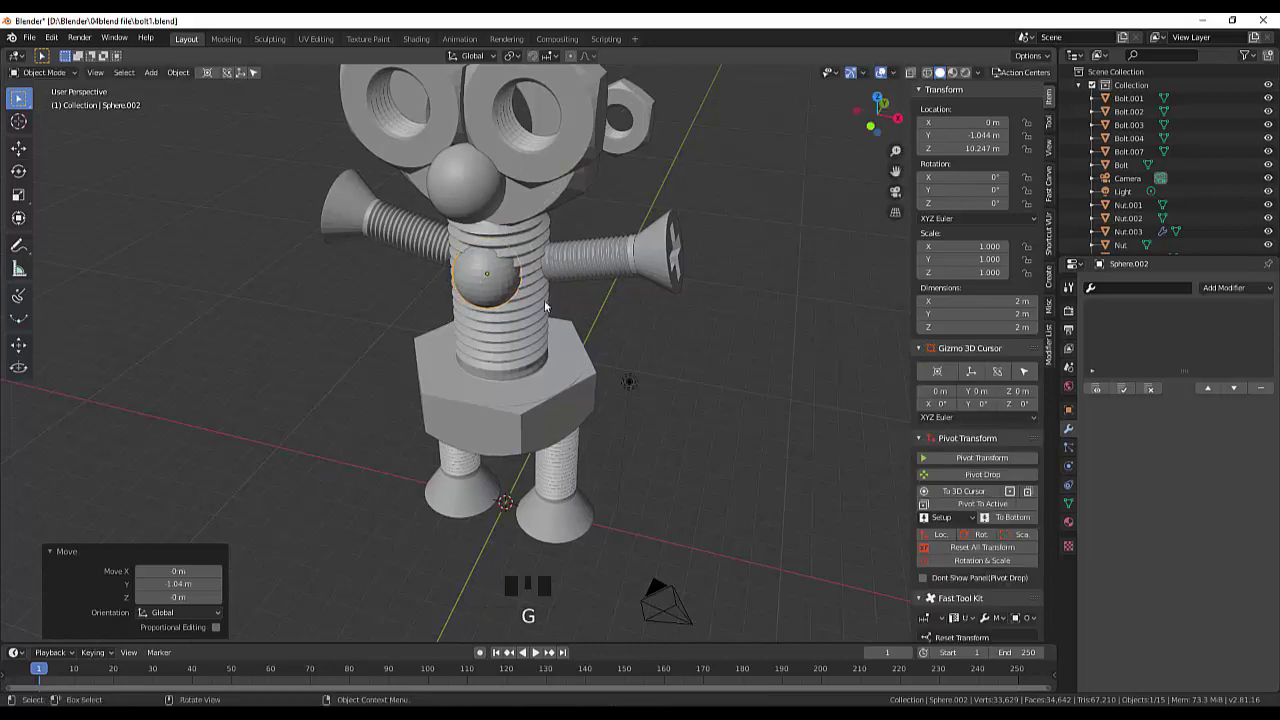
Step: From a front view, shrink the sphere to about half size and place it at the left arm joint
{"action": "left_click_drag", "start_coordinate": [554, 306], "coordinate": [525, 280]}
{"action": "key", "text": "KP_1"}
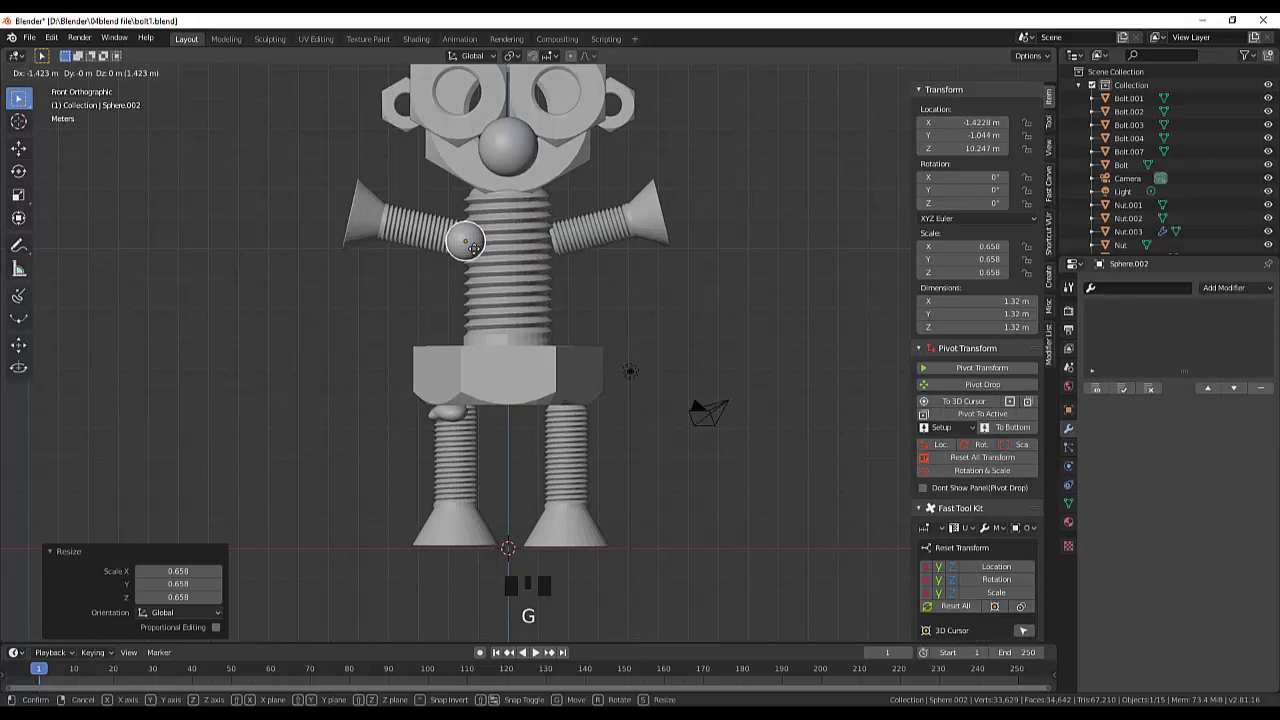
{"action": "left_click_drag", "start_coordinate": [537, 255], "coordinate": [553, 333]}
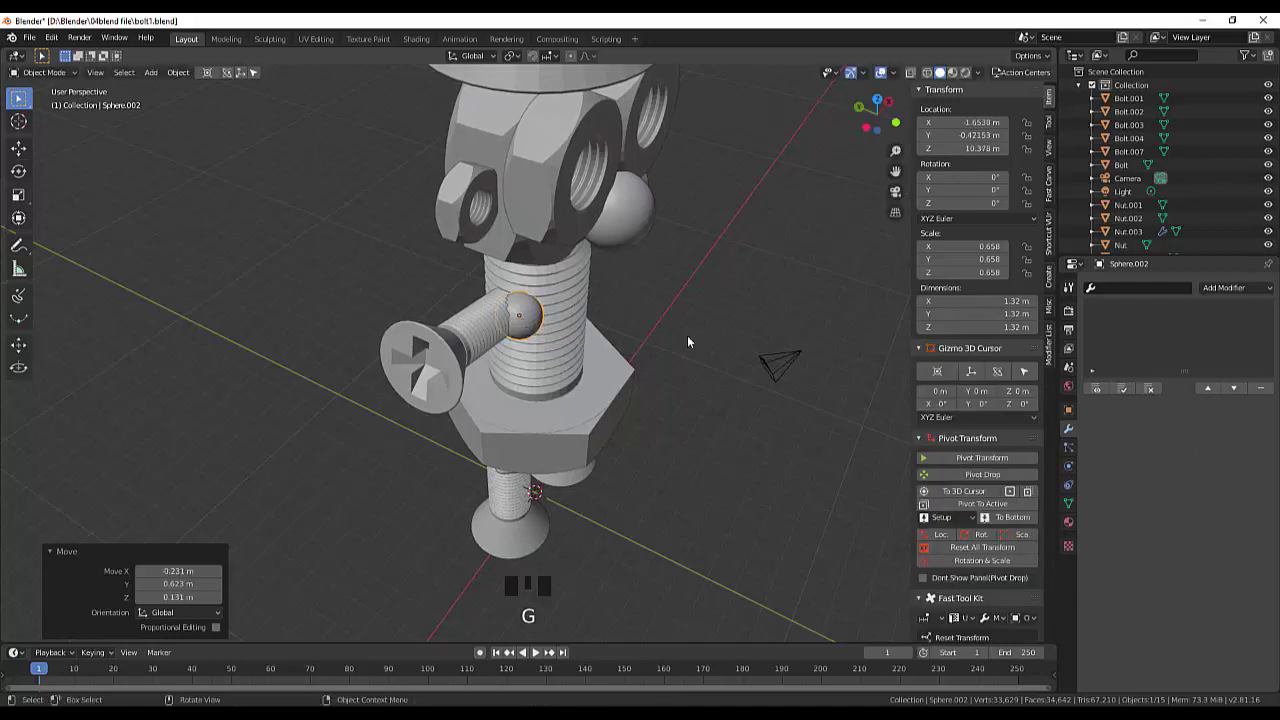
{"action": "left_click_drag", "start_coordinate": [690, 340], "coordinate": [466, 263]}
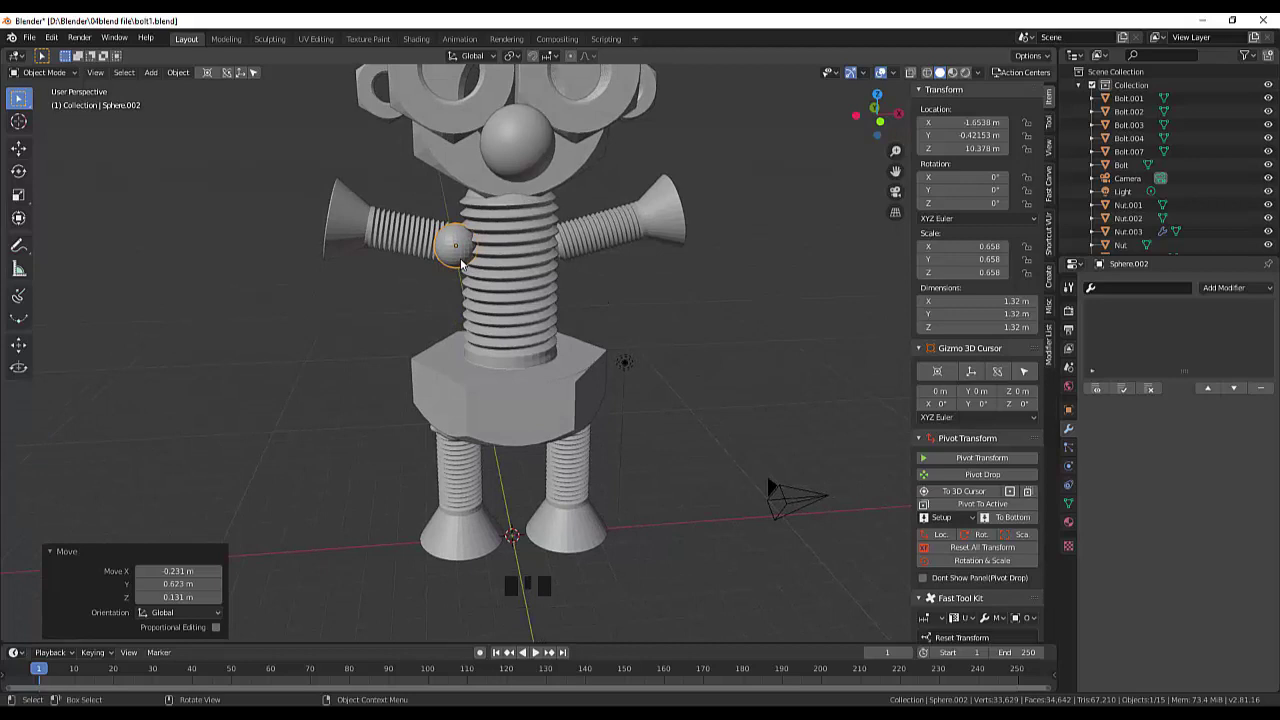
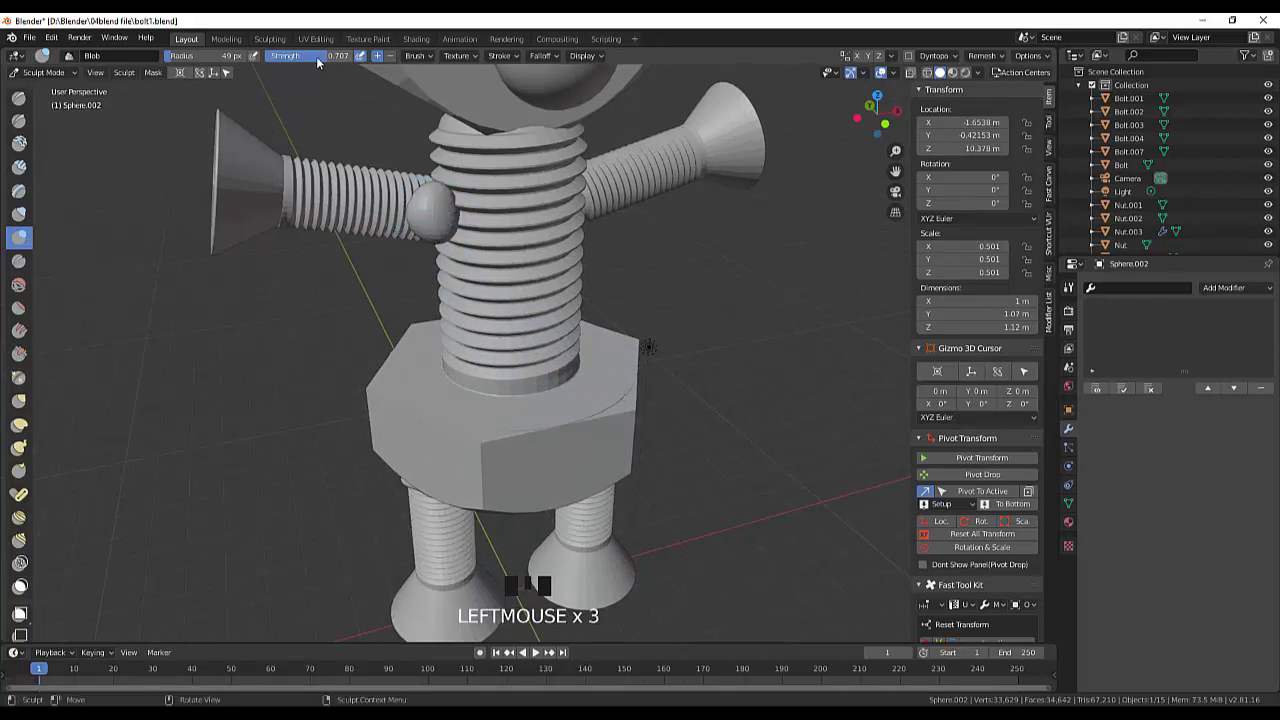
Step: Raise the Blob brush strength, sculpt bumps on the shoulder sphere, then pick the Smooth brush
{"action": "left_click_drag", "start_coordinate": [294, 61], "coordinate": [244, 62]}
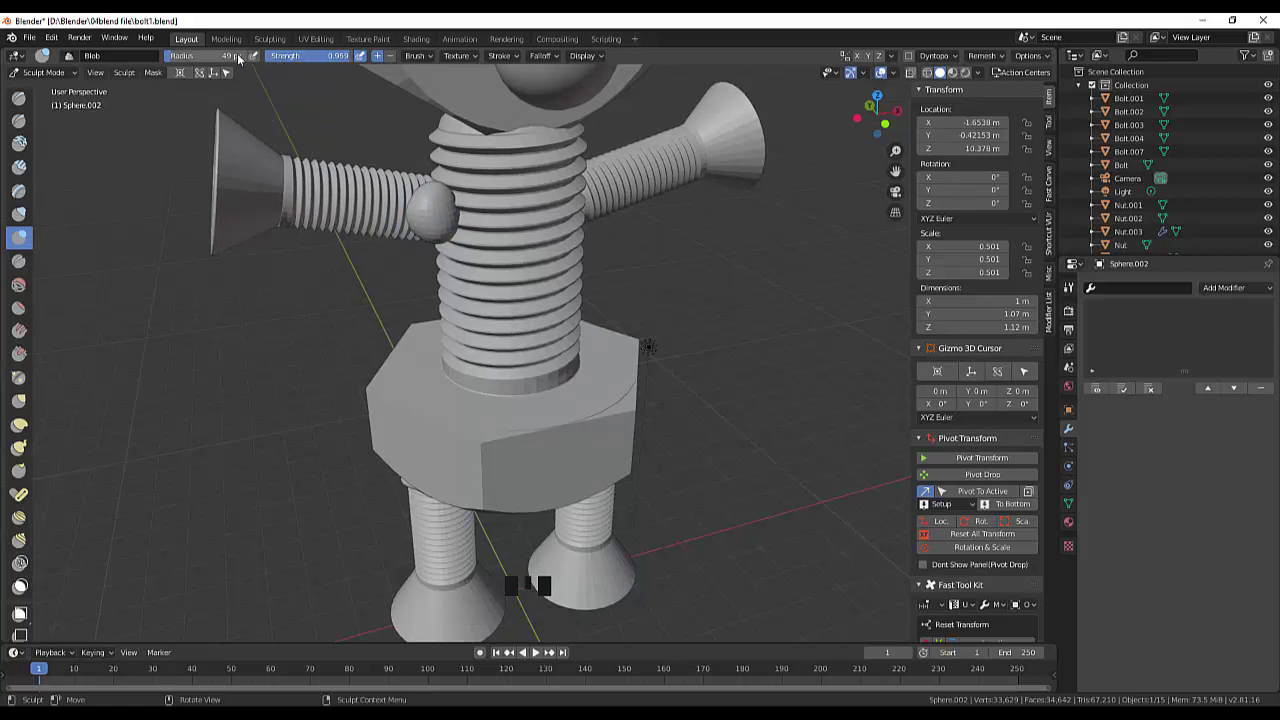
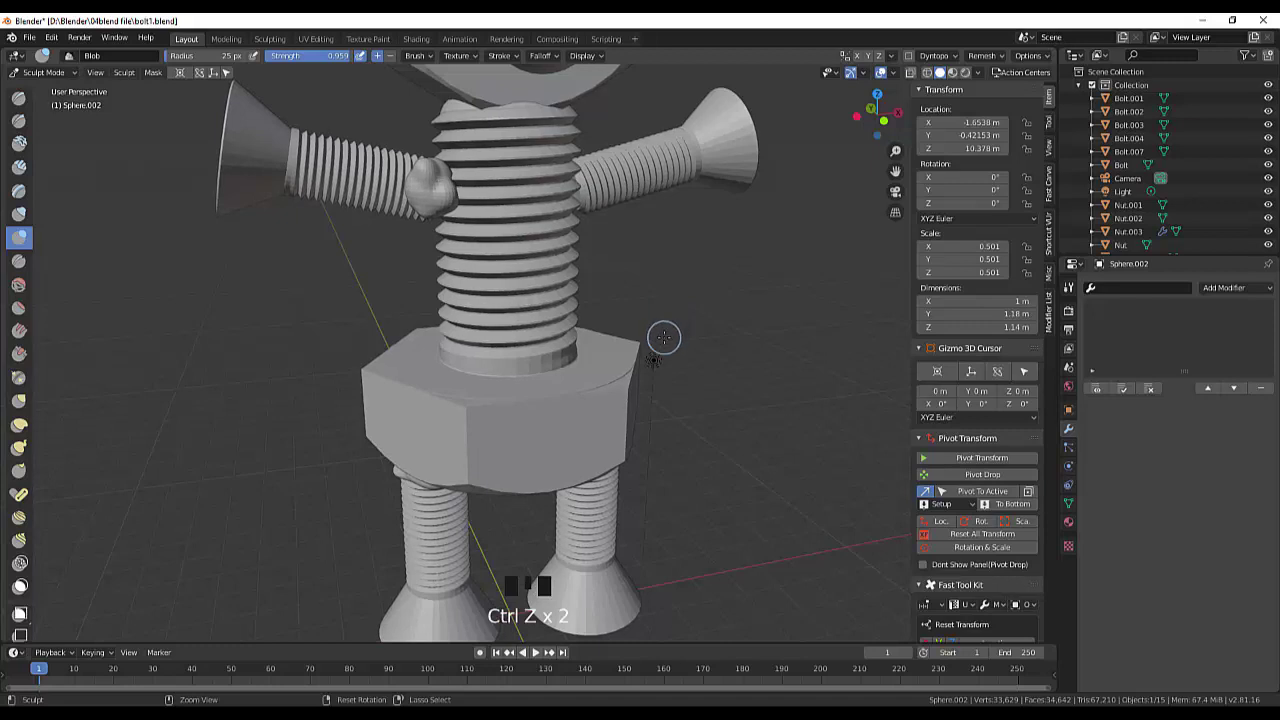
{"action": "key", "text": "s"}
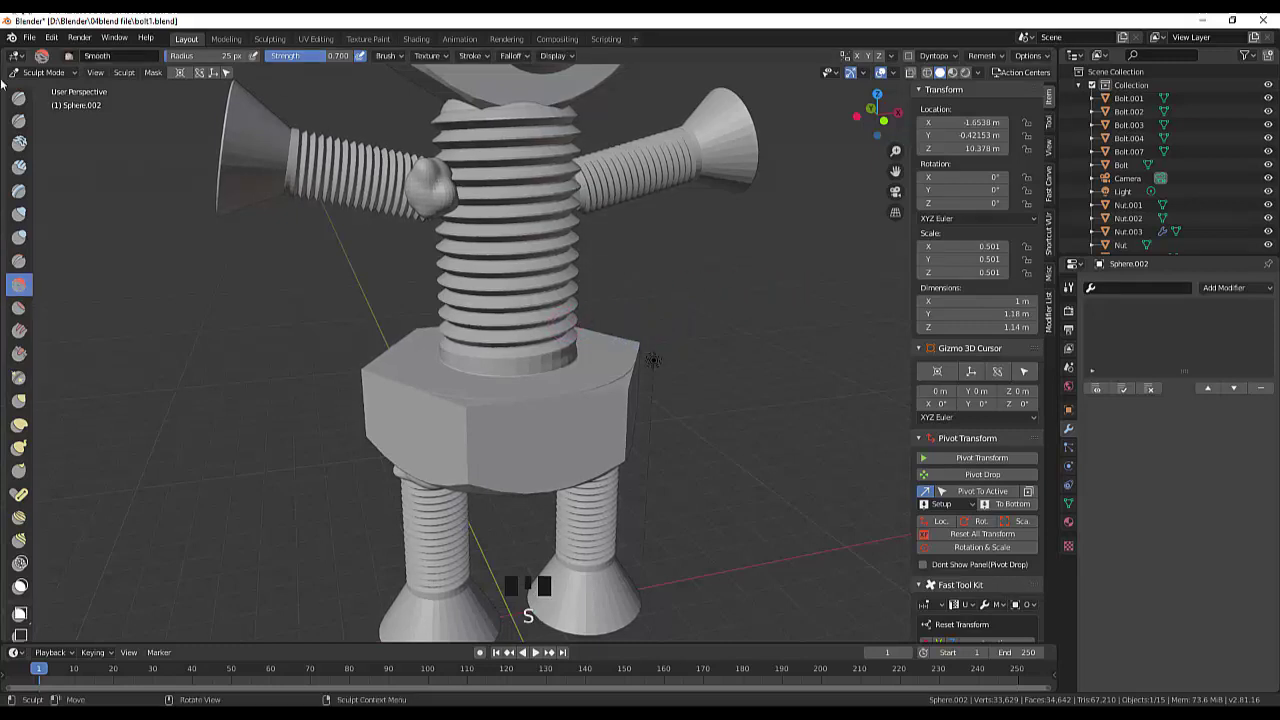
Step: In Object Mode, shrink the lumpy shoulder sphere, flatten it vertically and stretch it sideways
{"action": "left_click_drag", "start_coordinate": [39, 76], "coordinate": [474, 224]}
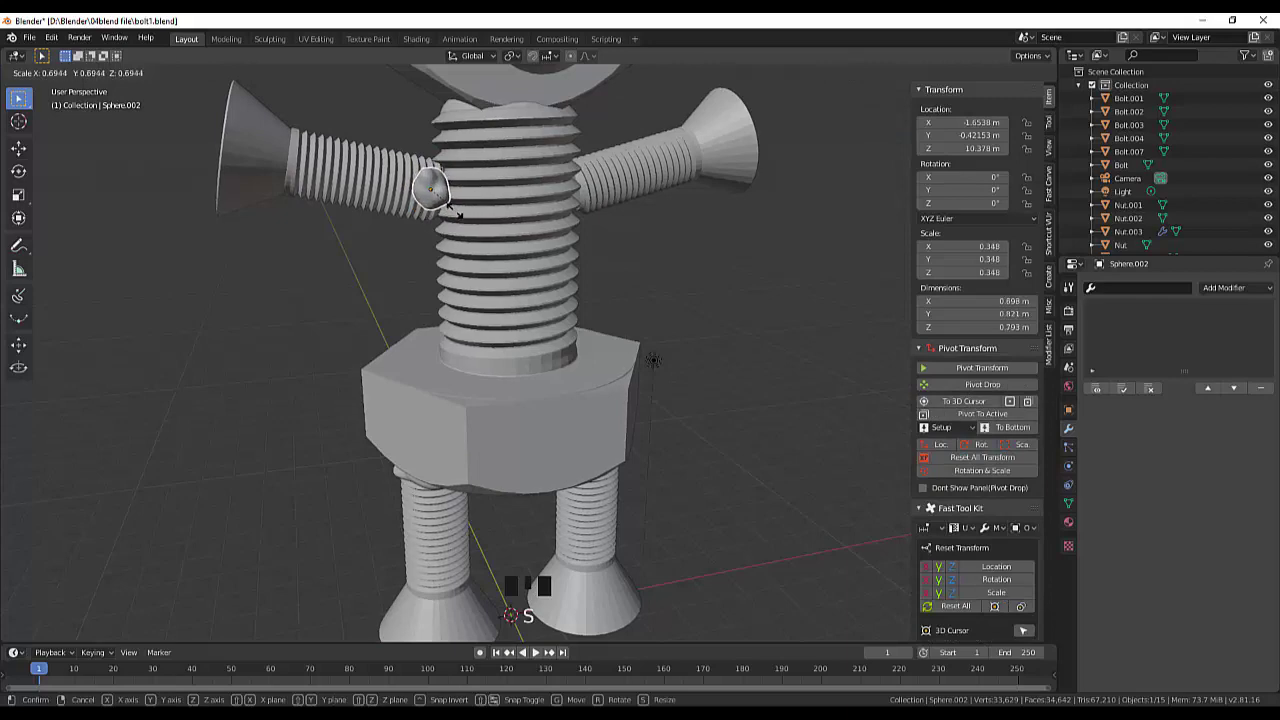
{"action": "left_click_drag", "start_coordinate": [511, 211], "coordinate": [527, 242]}
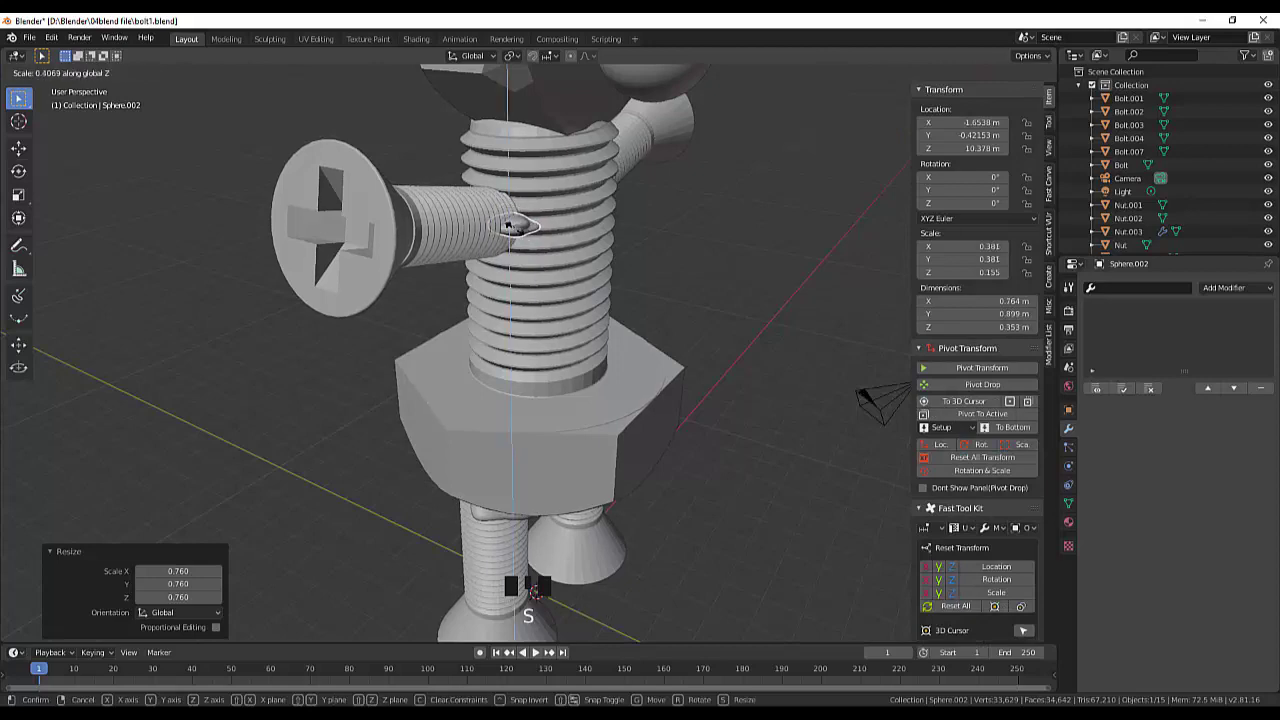
{"action": "left_click_drag", "start_coordinate": [602, 241], "coordinate": [617, 276]}
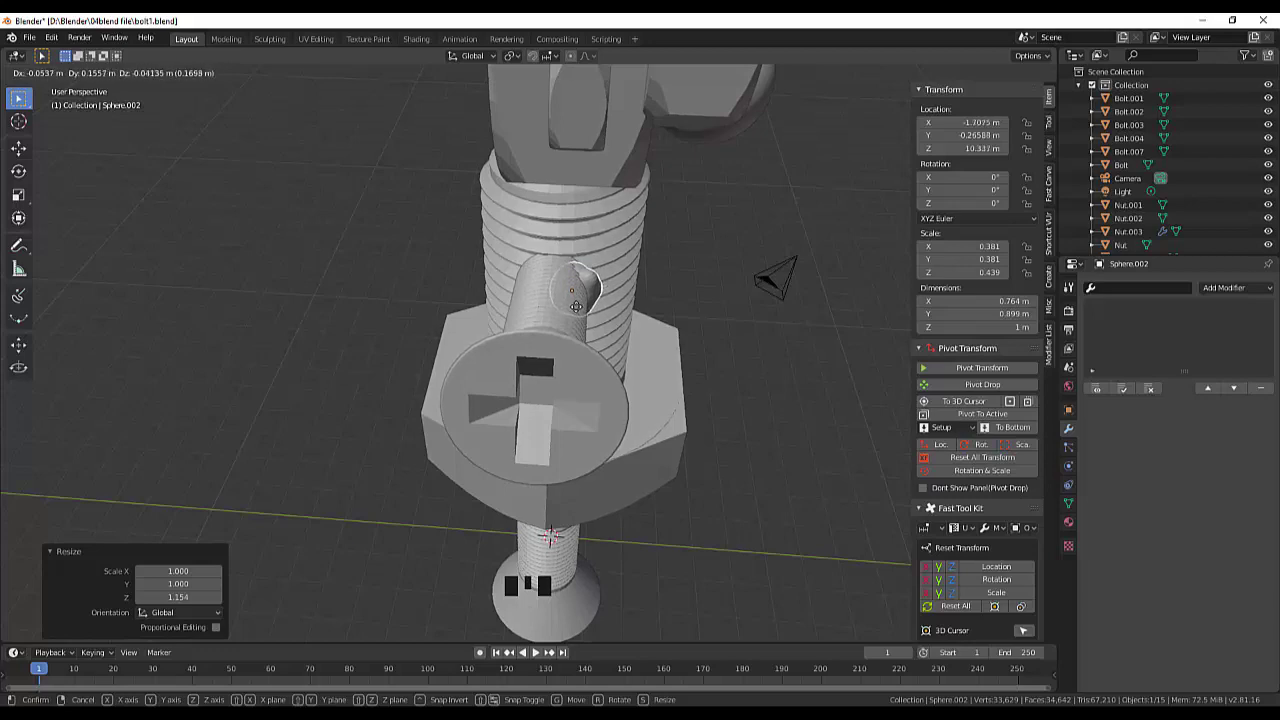
{"action": "left_click_drag", "start_coordinate": [661, 300], "coordinate": [518, 293]}
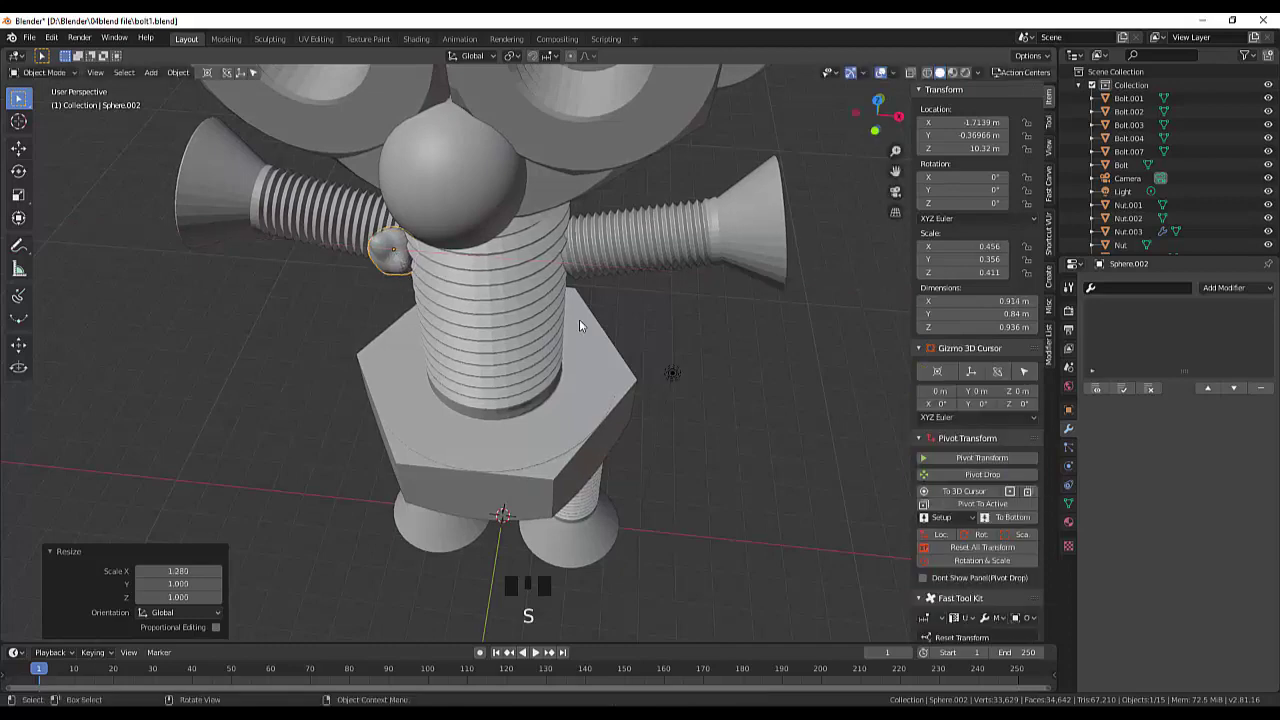
Step: Reposition the shoulder sphere snugly at the left arm joint and inspect it from around the body
{"action": "left_click_drag", "start_coordinate": [699, 334], "coordinate": [710, 324]}
{"action": "left_click", "coordinate": [710, 324]}
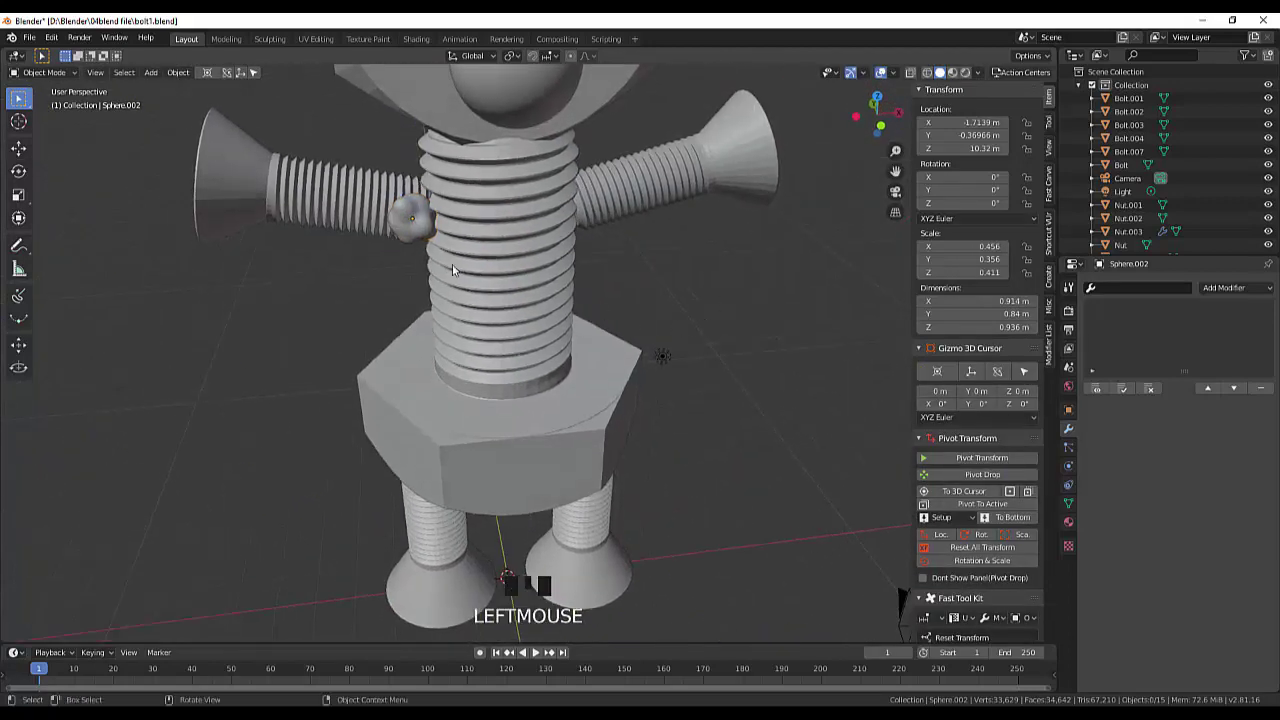
{"action": "left_click", "coordinate": [425, 233]}
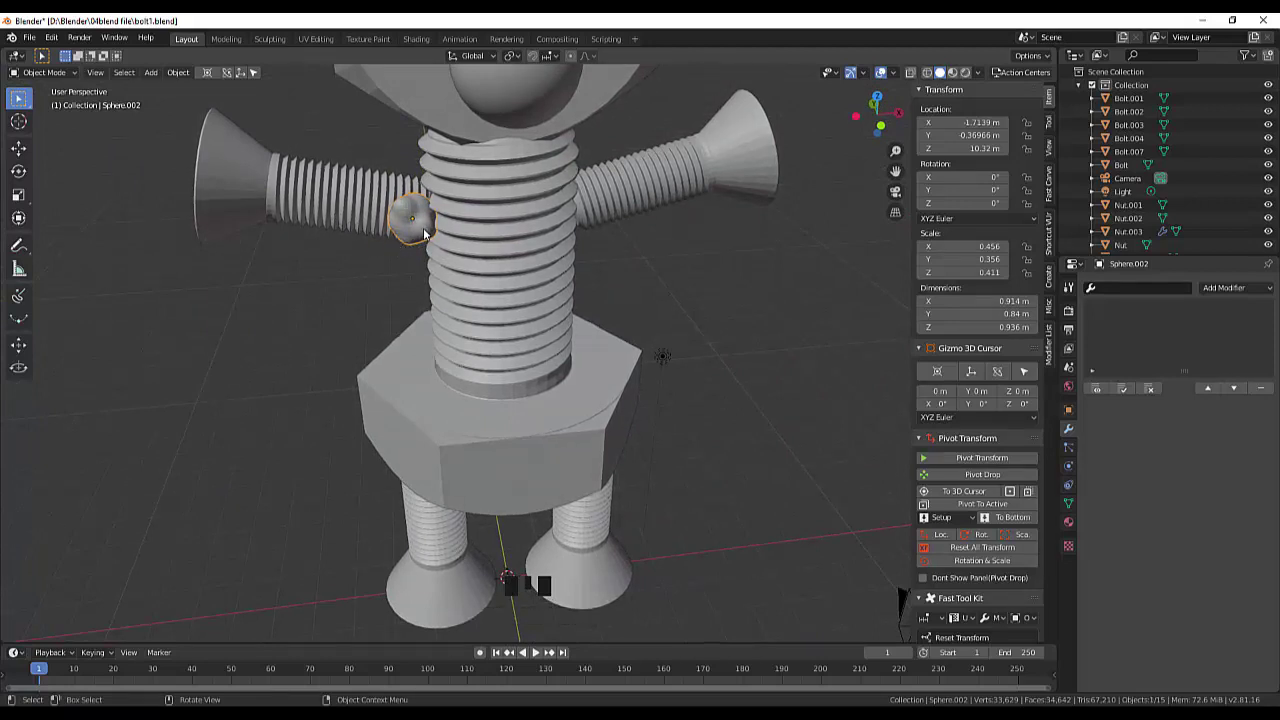
{"action": "left_click_drag", "start_coordinate": [429, 233], "coordinate": [661, 302]}
{"action": "left_click", "coordinate": [661, 302]}
{"action": "left_click_drag", "start_coordinate": [742, 299], "coordinate": [724, 275]}
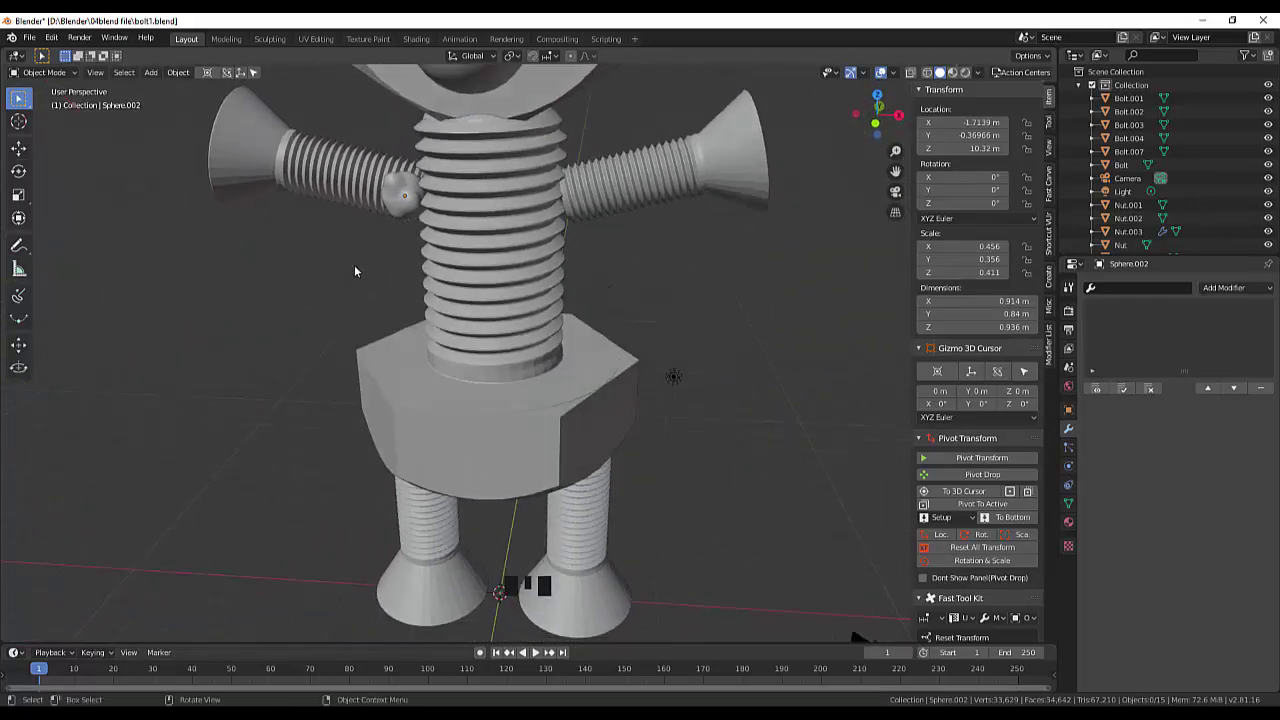
{"action": "left_click", "coordinate": [404, 209]}
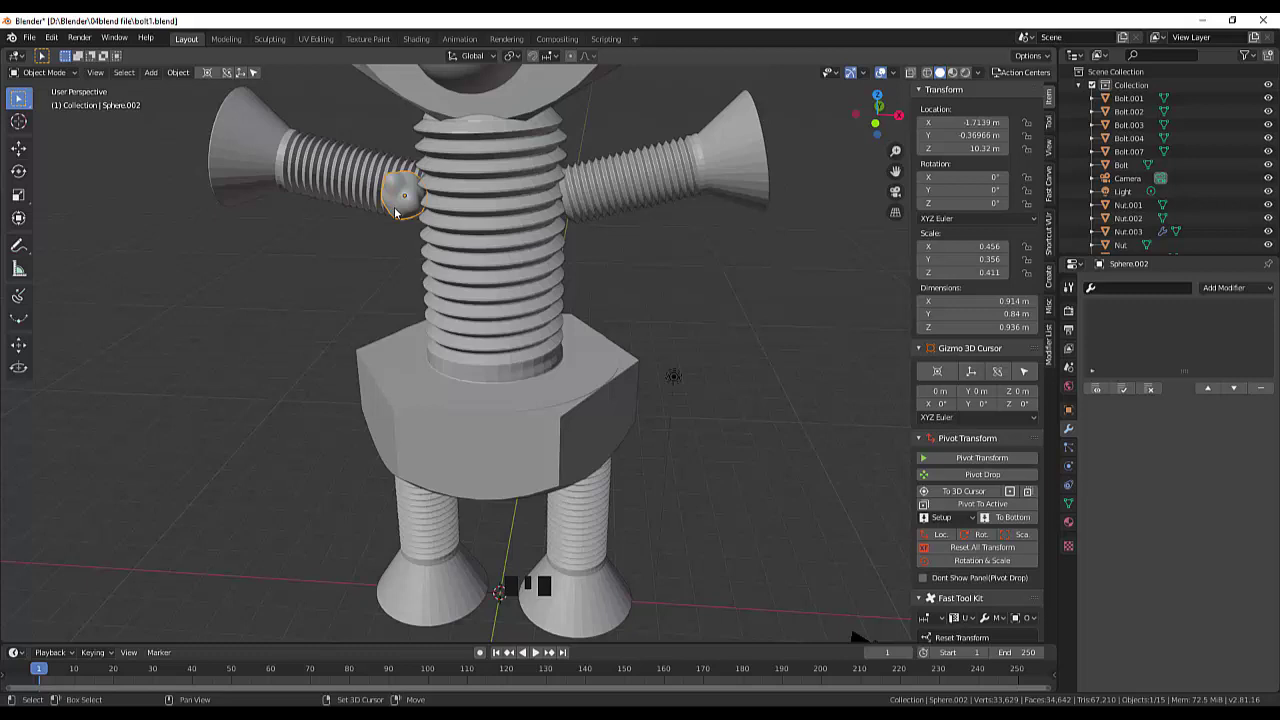
Step: Duplicate the arm sphere, rotate the copy to a new orientation and set it at the right arm joint
{"action": "key", "text": "shift+d"}
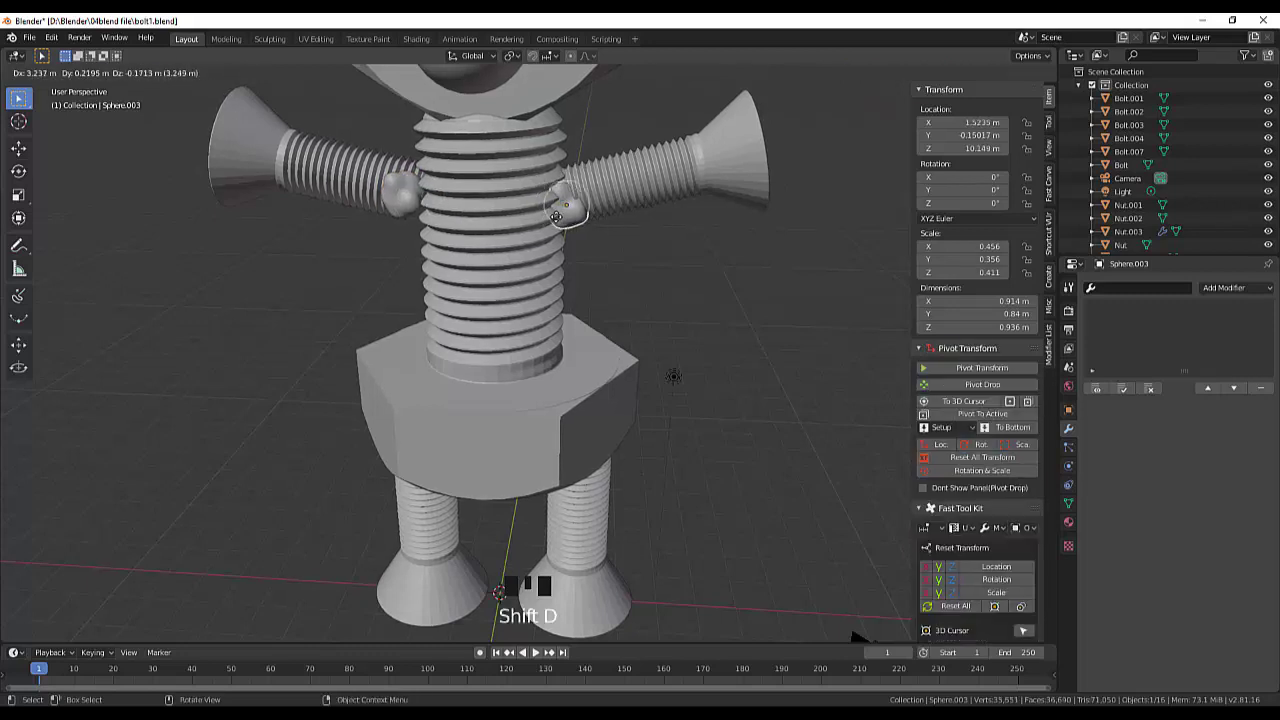
{"action": "left_click", "coordinate": [574, 225]}
{"action": "left_click", "coordinate": [576, 234]}
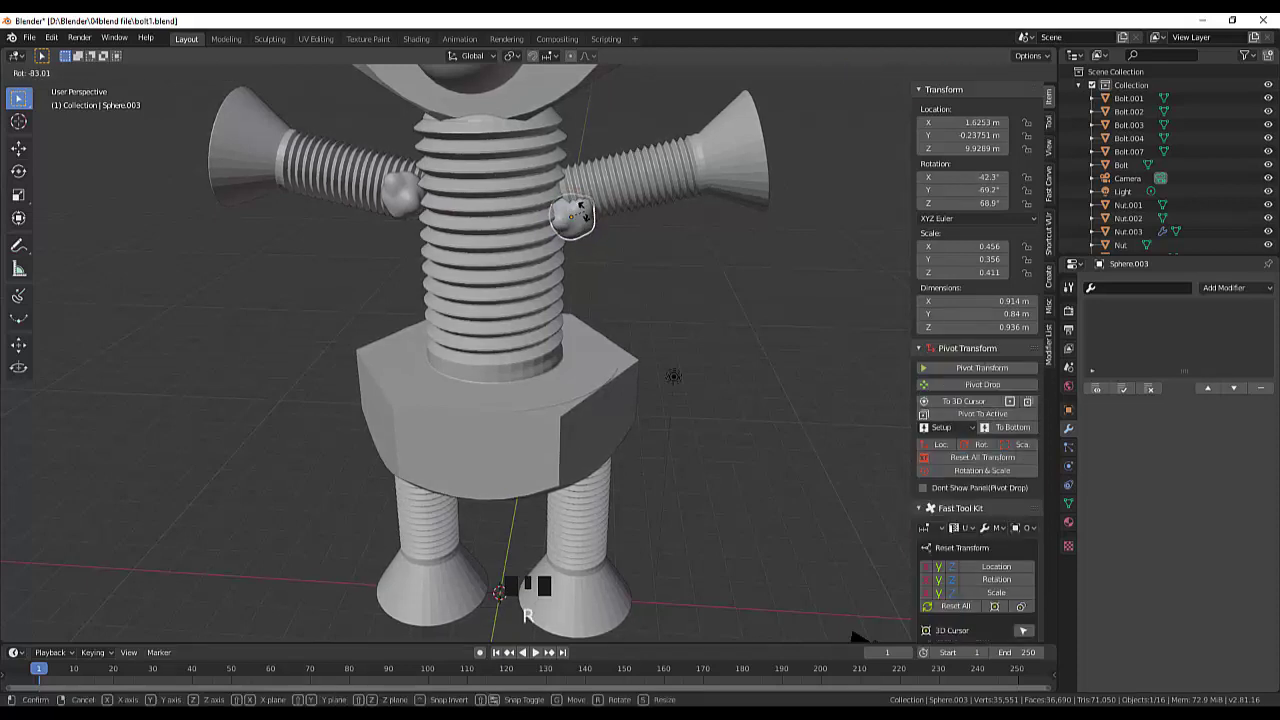
{"action": "left_click_drag", "start_coordinate": [634, 245], "coordinate": [513, 257]}
{"action": "left_click", "coordinate": [513, 257]}
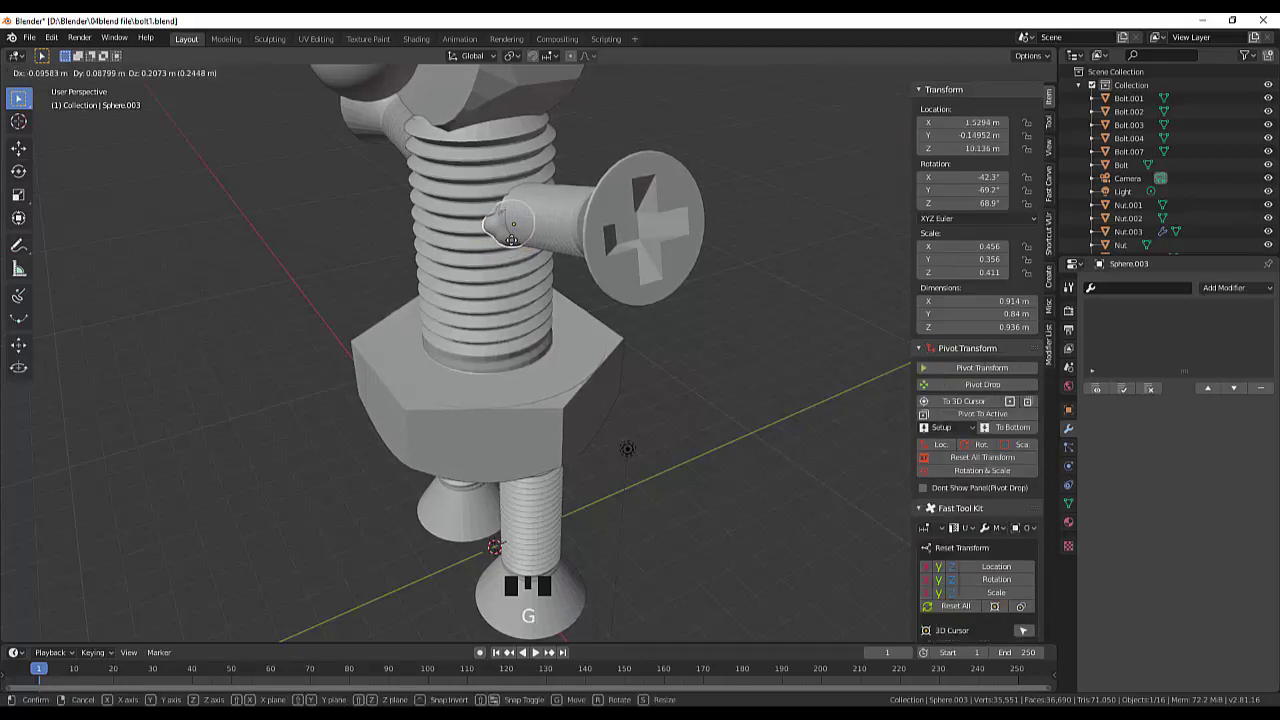
{"action": "left_click_drag", "start_coordinate": [561, 242], "coordinate": [662, 222]}
Step: Return to a front view and select the sphere at the left leg joint
{"action": "scroll", "scroll_direction": "down", "scroll_amount": 3}
{"action": "scroll", "scroll_direction": "up", "scroll_amount": 3}
{"action": "scroll", "scroll_direction": "down", "scroll_amount": 3}
{"action": "left_click_drag", "start_coordinate": [626, 358], "coordinate": [488, 390]}
{"action": "left_click", "coordinate": [488, 390]}
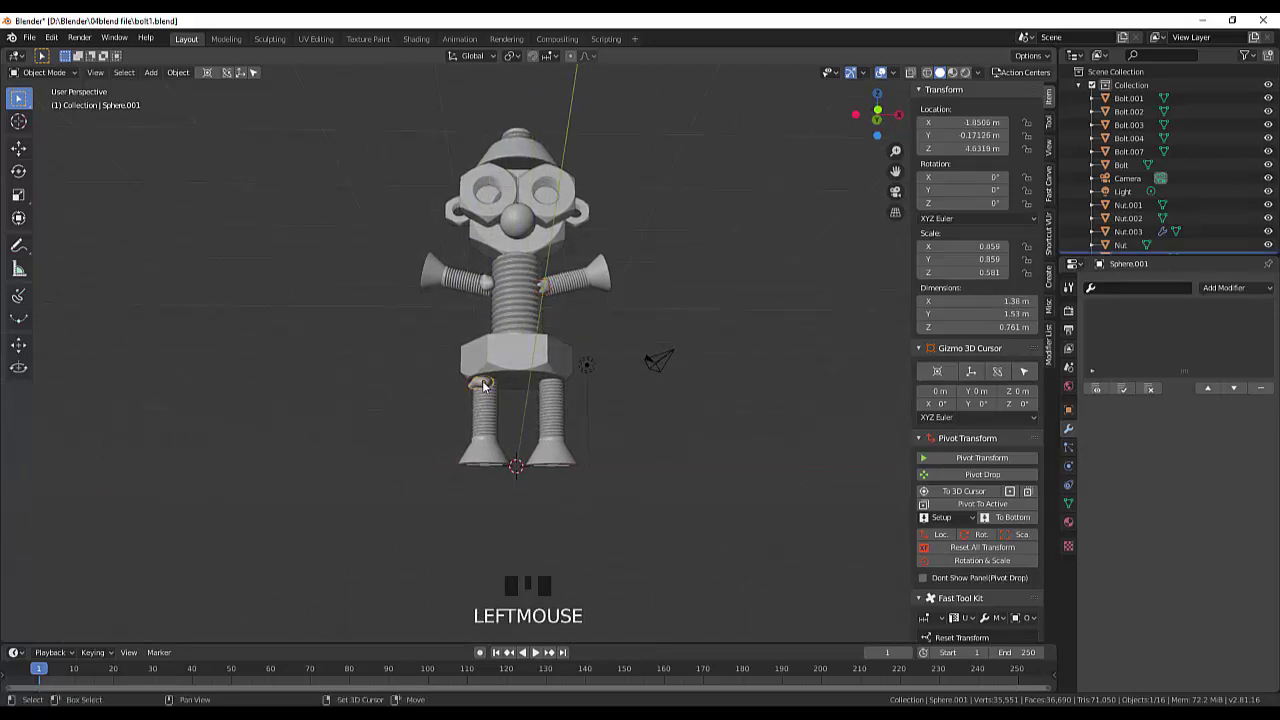
Step: Duplicate the left leg sphere, move the copy to the top of the right leg and rotate it around Z
{"action": "key", "text": "shift+d"}
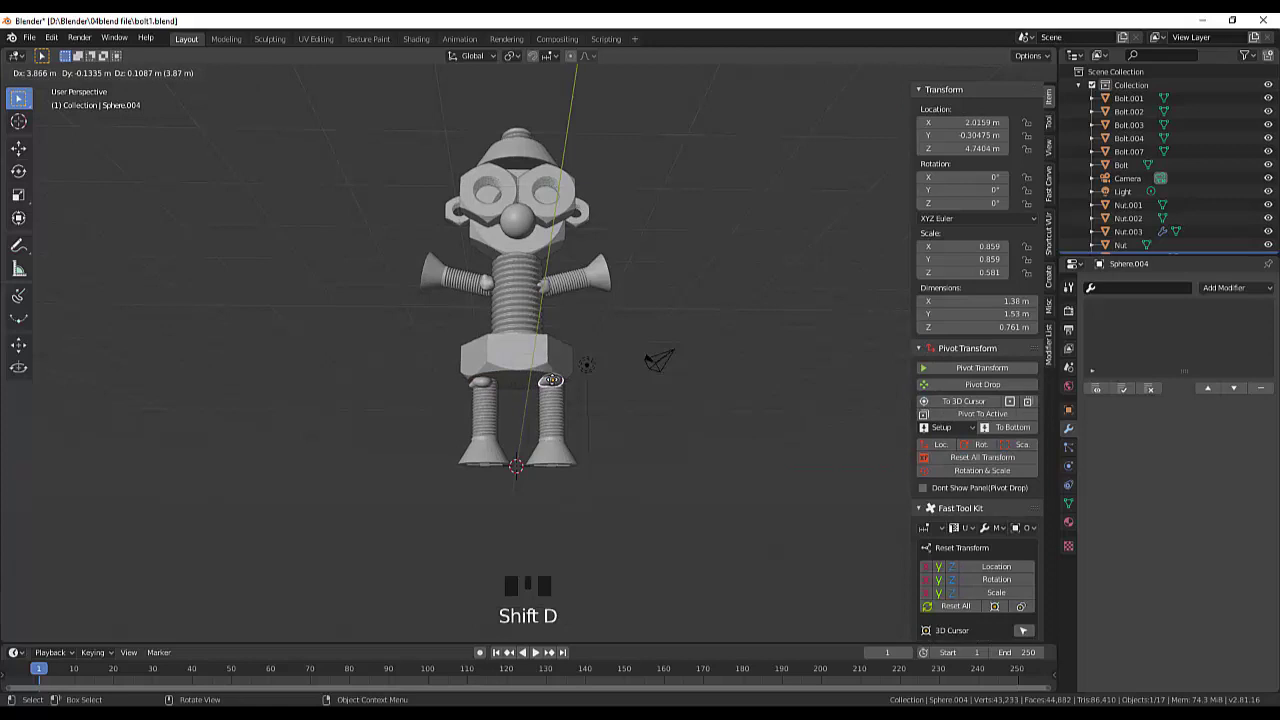
{"action": "left_click_drag", "start_coordinate": [606, 399], "coordinate": [593, 401]}
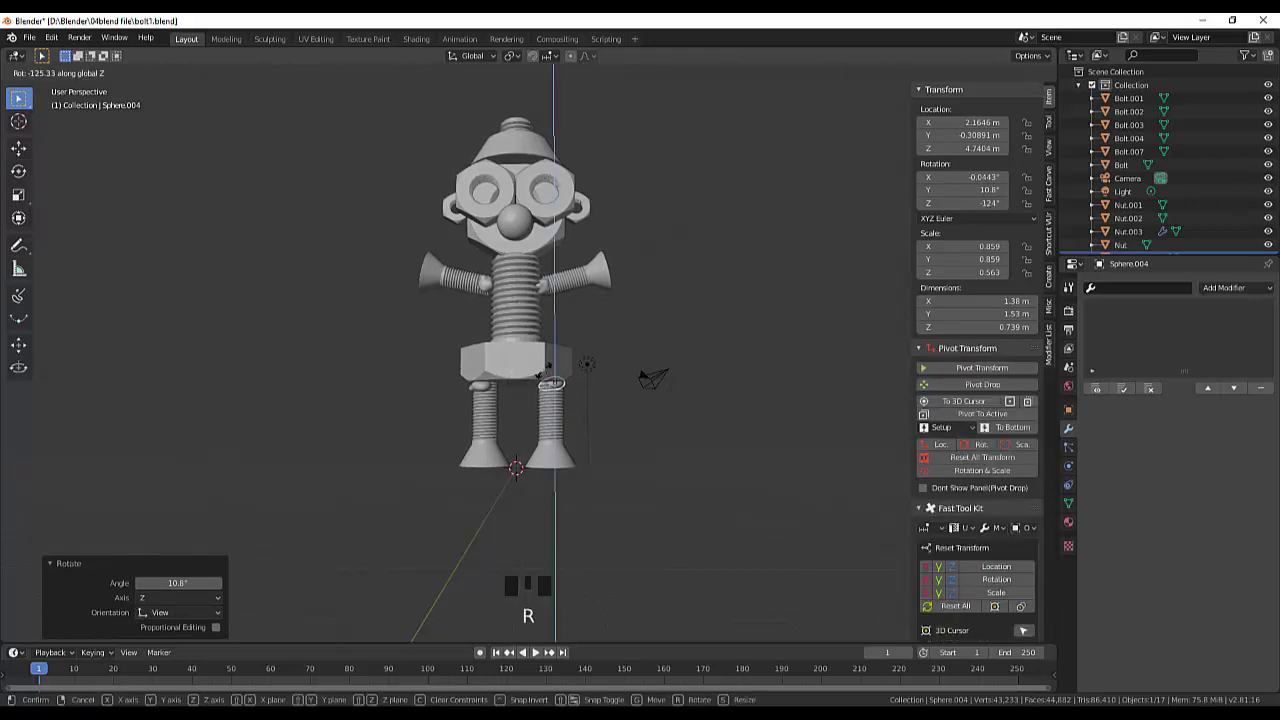
{"action": "left_click_drag", "start_coordinate": [627, 400], "coordinate": [615, 423]}
{"action": "left_click", "coordinate": [615, 423]}
Step: Settle the right leg sphere just below the hex nut and enlarge it
{"action": "left_click_drag", "start_coordinate": [633, 406], "coordinate": [644, 409]}
{"action": "scroll", "scroll_direction": "up", "scroll_amount": 3}
{"action": "left_click", "coordinate": [557, 410]}
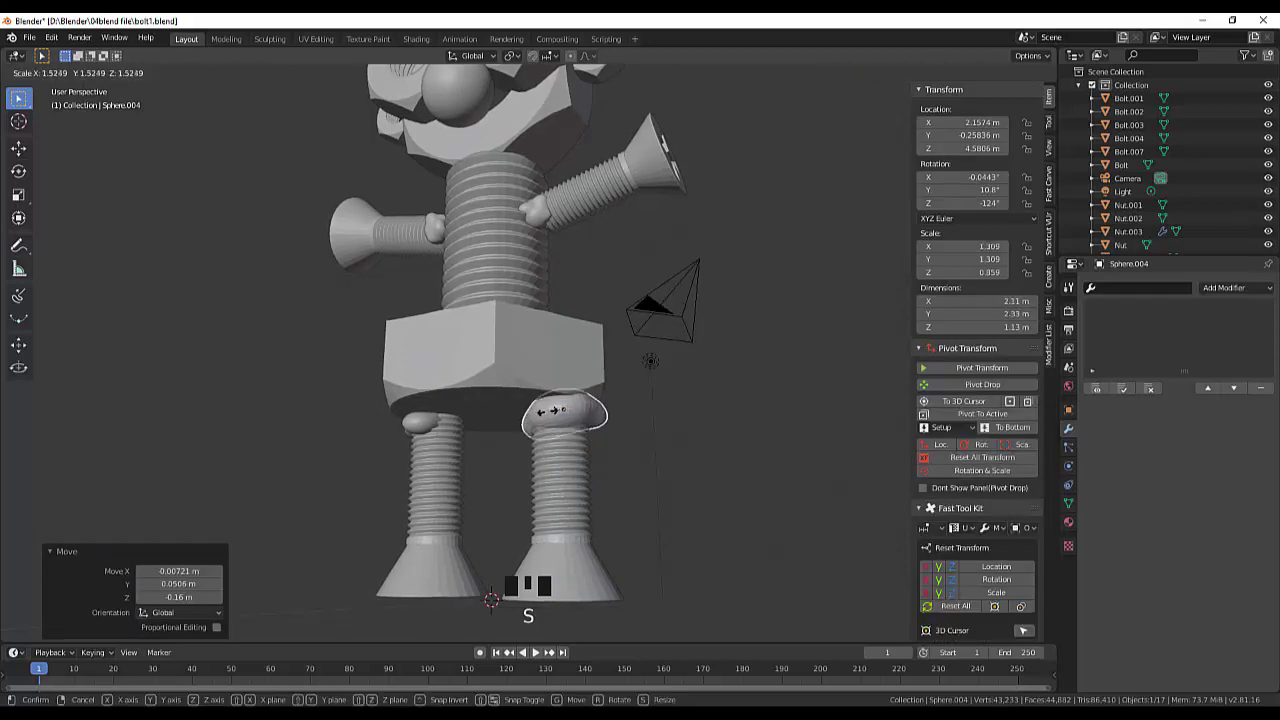
{"action": "left_click", "coordinate": [668, 420]}
{"action": "left_click_drag", "start_coordinate": [693, 400], "coordinate": [567, 457]}
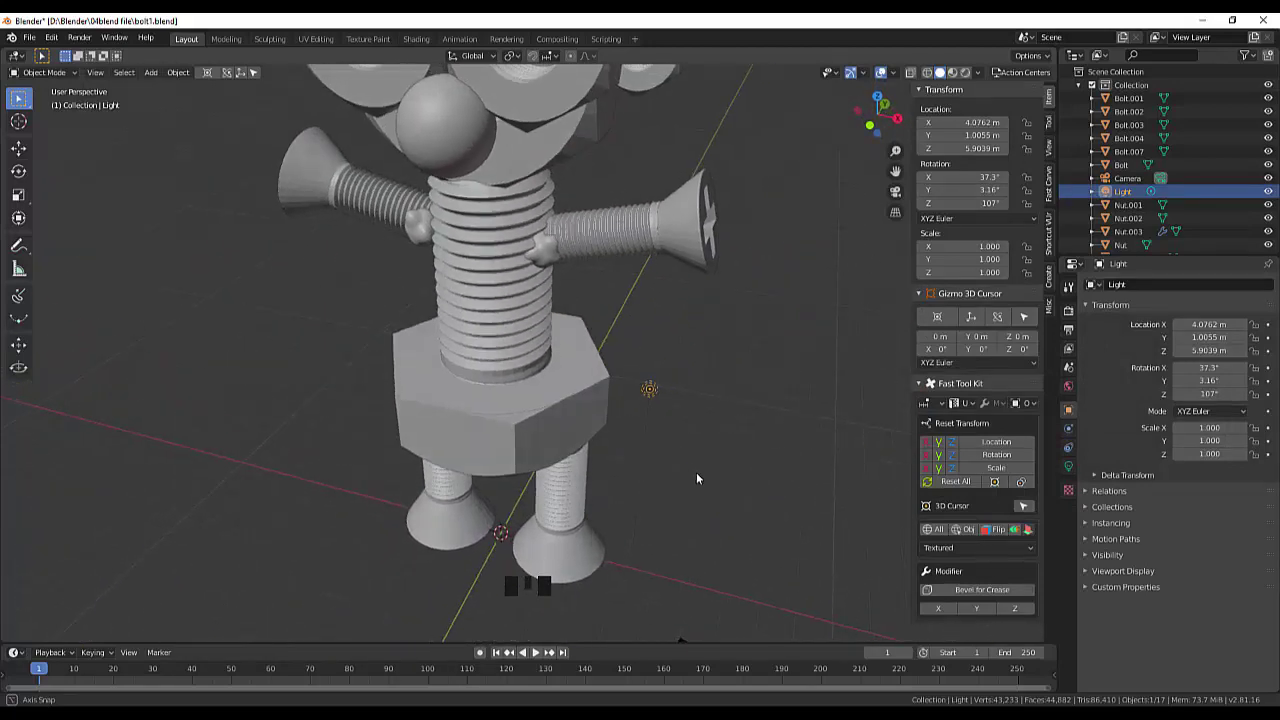
{"action": "scroll", "scroll_direction": "down", "scroll_amount": 3}
{"action": "left_click_drag", "start_coordinate": [696, 463], "coordinate": [722, 389]}
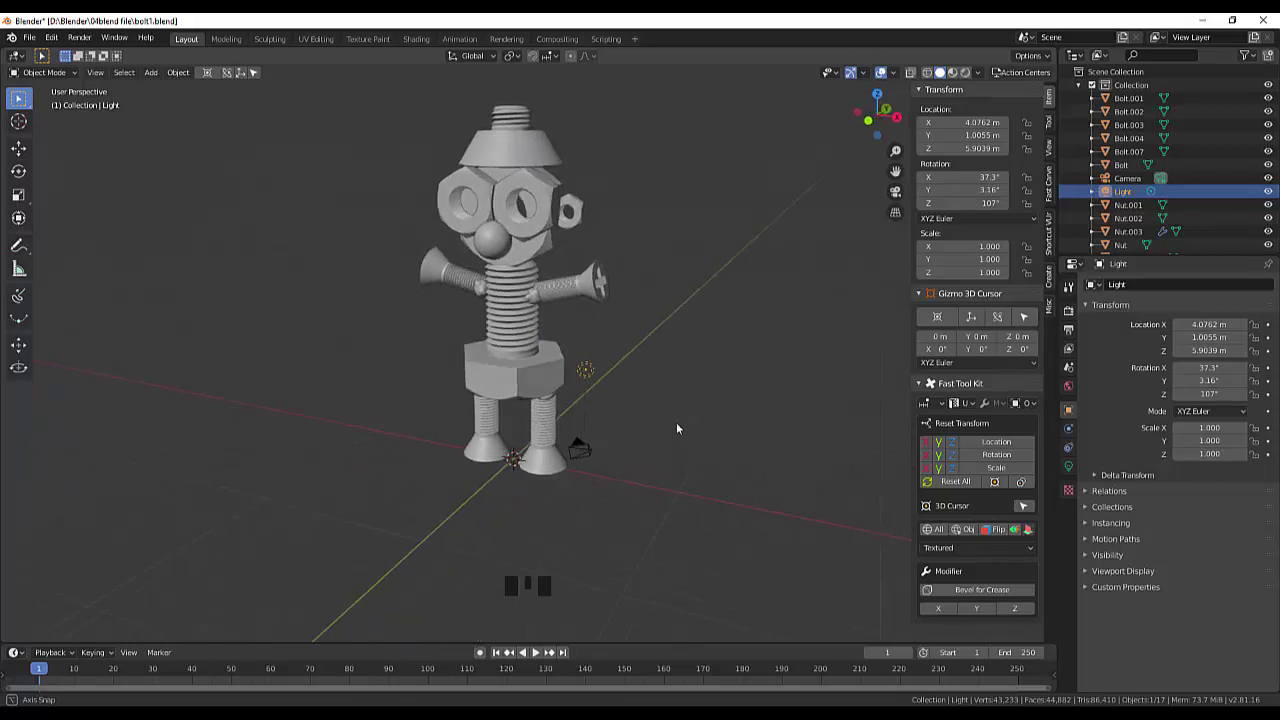
{"action": "scroll", "scroll_direction": "up", "scroll_amount": 3}
Step: Enable Auto Smooth normals on the eye nut
{"action": "scroll", "scroll_direction": "down", "scroll_amount": 3}
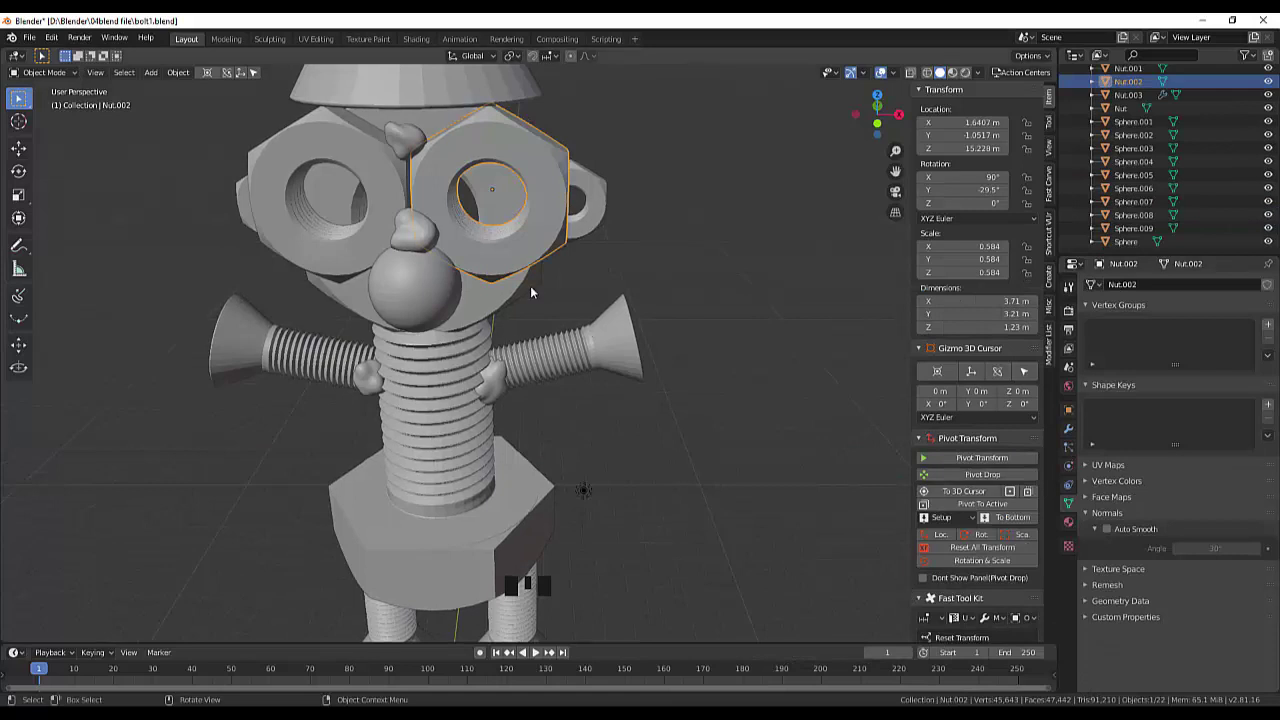
{"action": "right_click", "coordinate": [529, 253]}
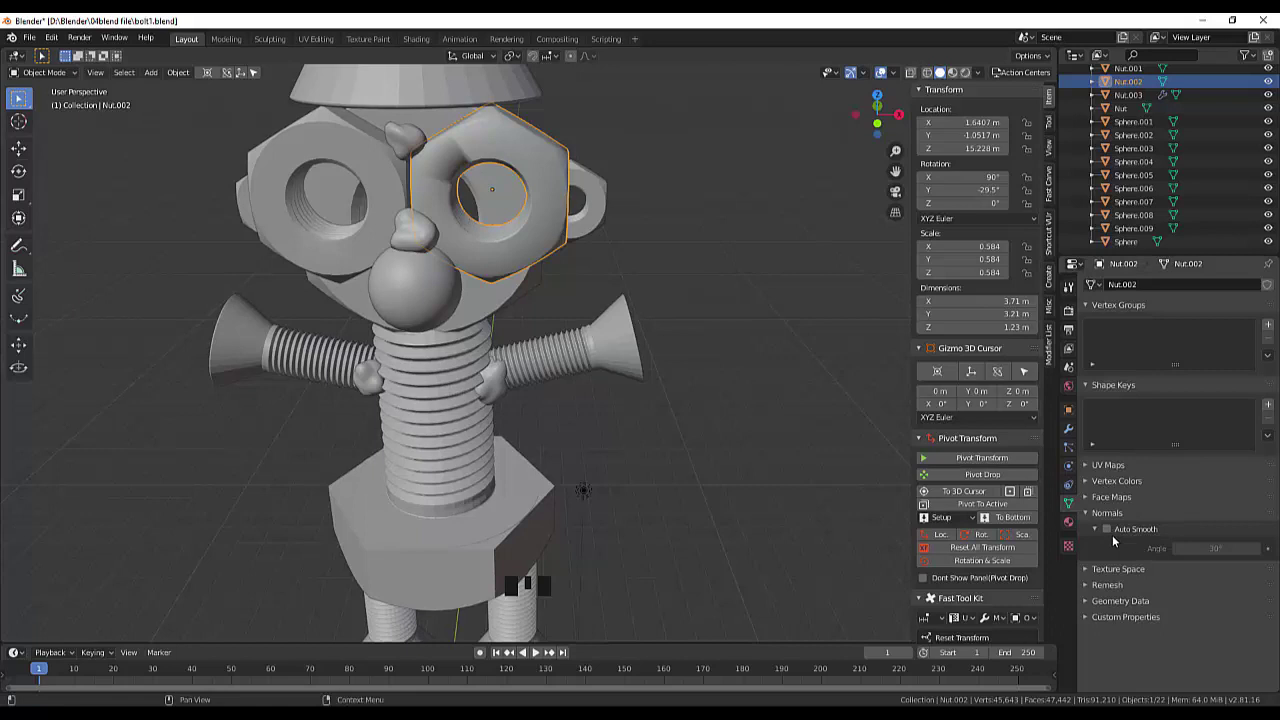
{"action": "left_click", "coordinate": [1114, 533]}
{"action": "left_click", "coordinate": [631, 426]}
{"action": "scroll", "scroll_direction": "down", "scroll_amount": 3}
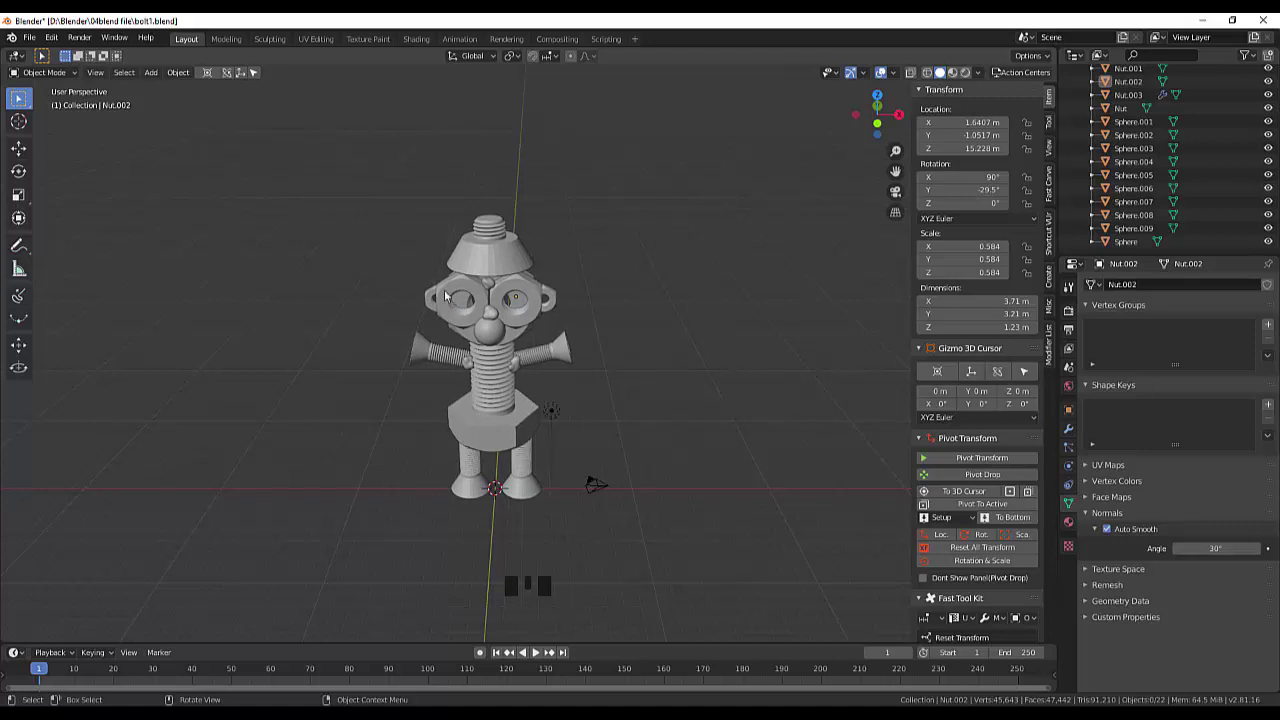
Step: Select every part of the robot, apply Shade Smooth and keep Auto Smooth enabled
{"action": "left_click", "coordinate": [376, 188]}
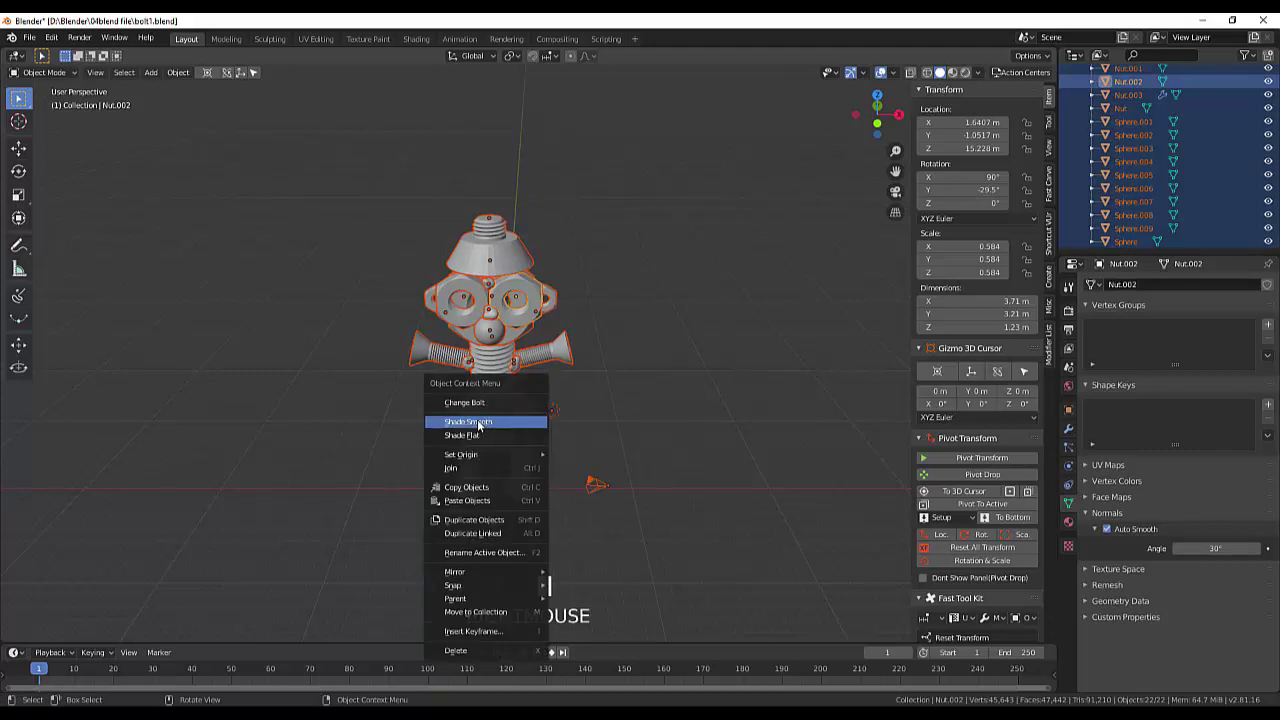
{"action": "right_click", "coordinate": [483, 425]}
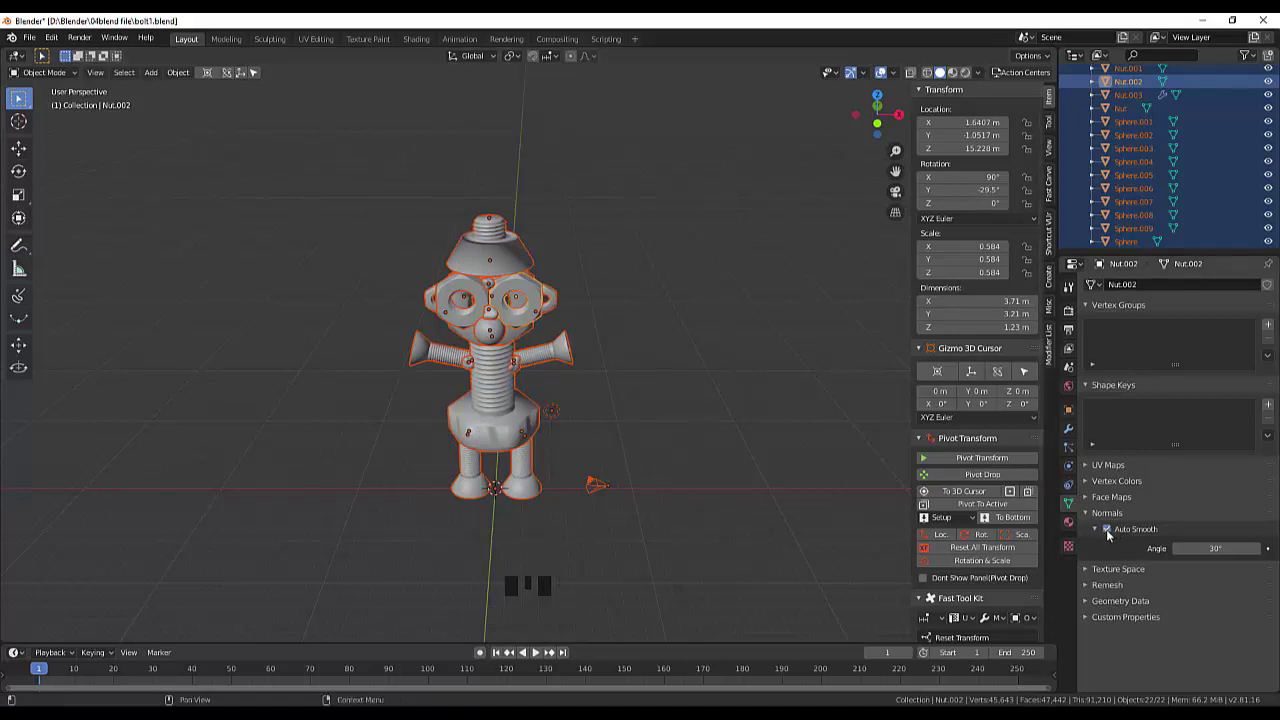
{"action": "left_click", "coordinate": [1113, 535]}
{"action": "left_click", "coordinate": [1113, 533]}
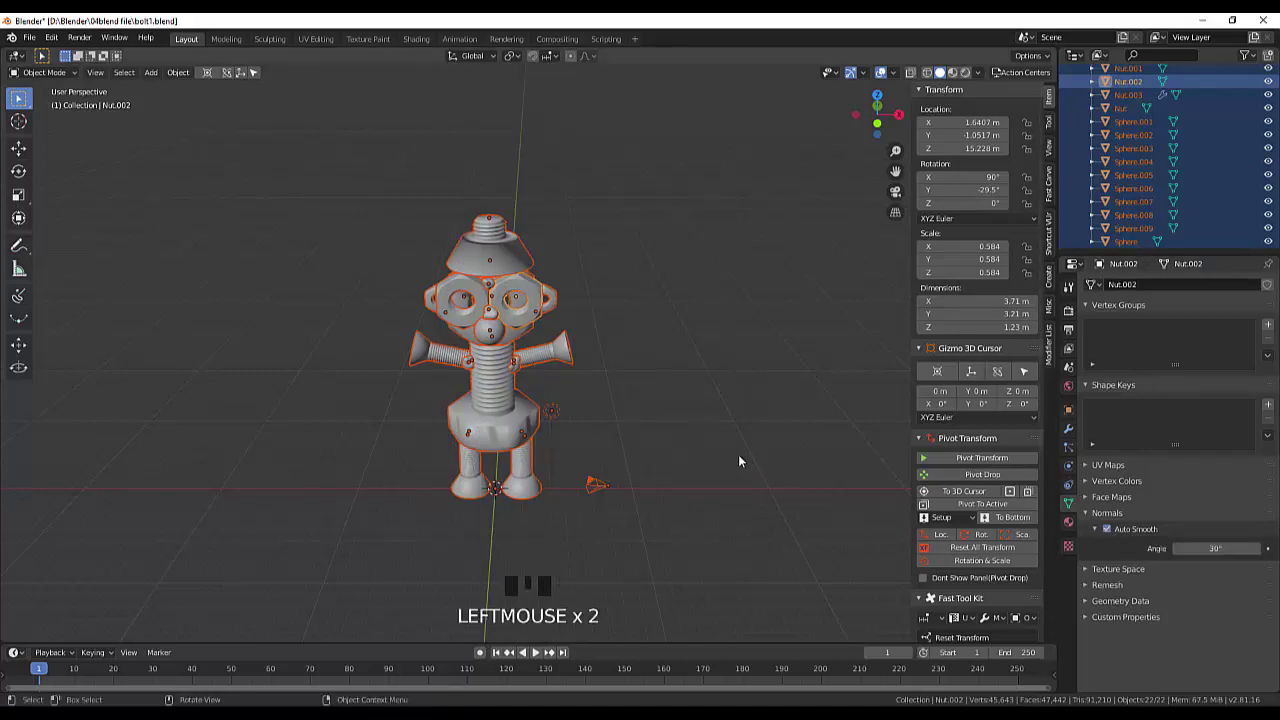
{"action": "left_click", "coordinate": [745, 460]}
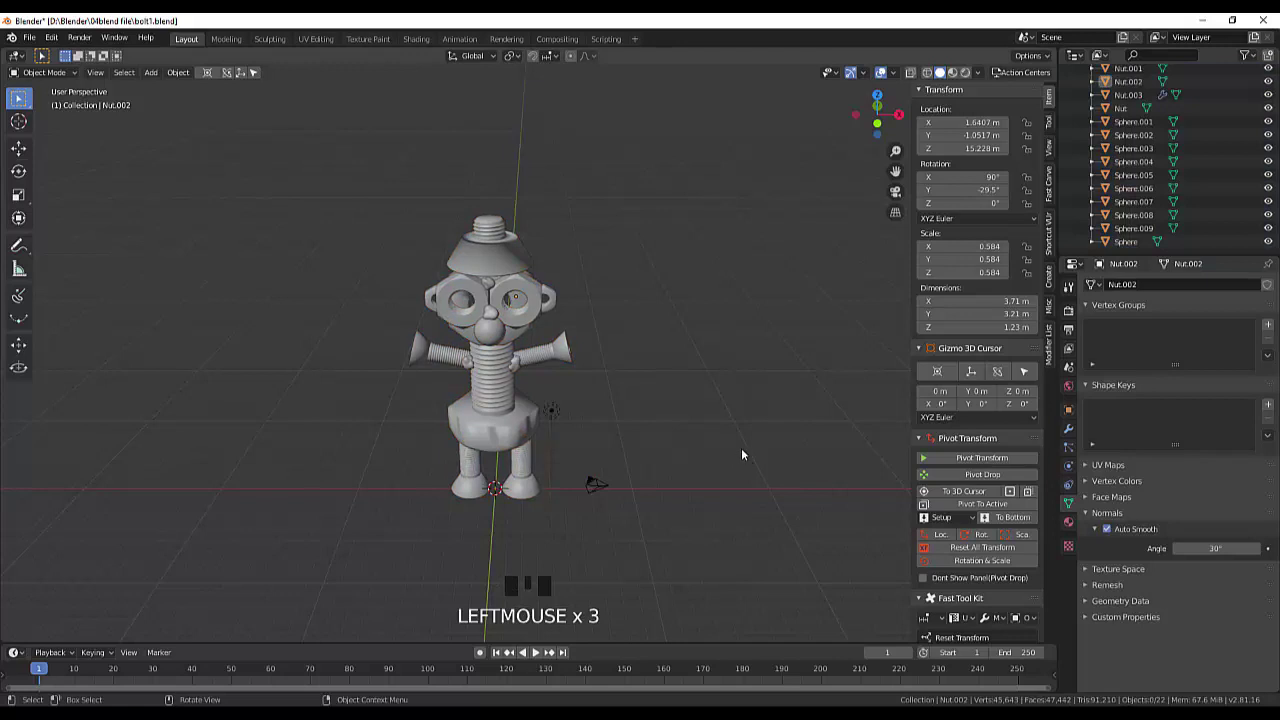
{"action": "left_click_drag", "start_coordinate": [755, 433], "coordinate": [1114, 535]}
{"action": "left_click", "coordinate": [1114, 535]}
{"action": "left_click", "coordinate": [1114, 534]}
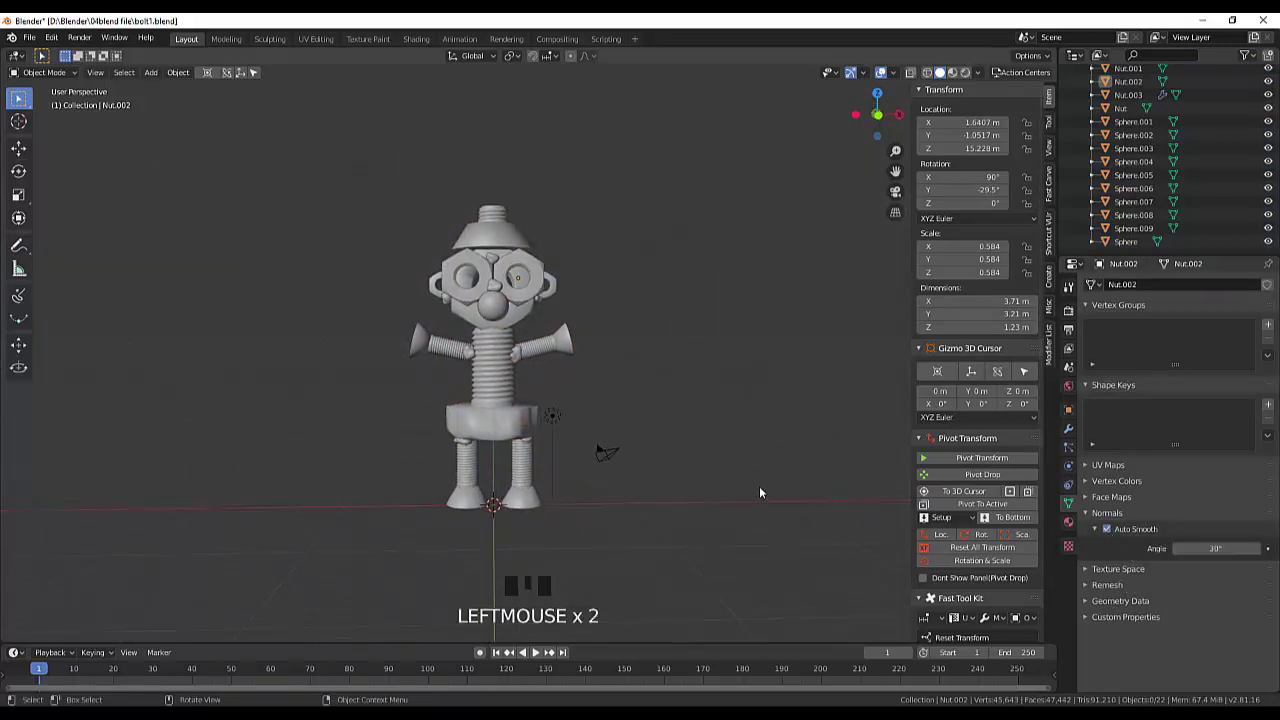
{"action": "key", "text": "ctrl+z"}
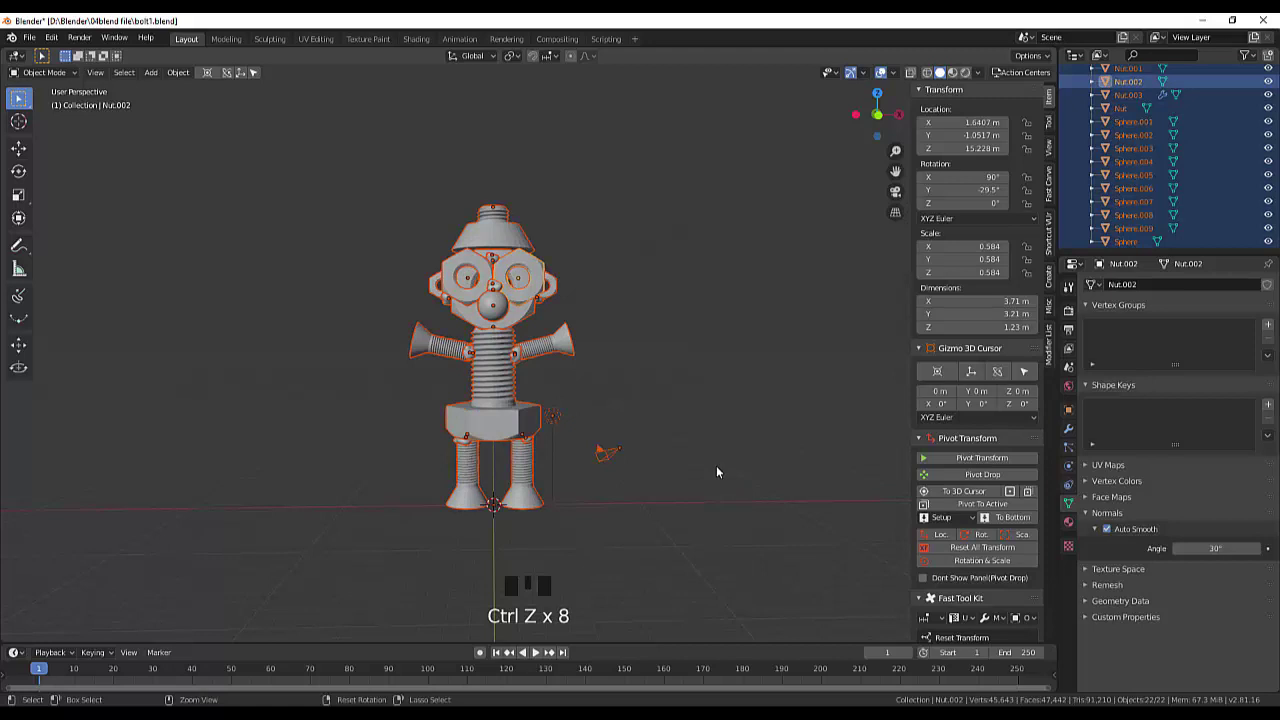
Step: Select both arm bolts and switch on Auto Smooth for them
{"action": "left_click", "coordinate": [722, 471]}
{"action": "scroll", "scroll_direction": "up", "scroll_amount": 3}
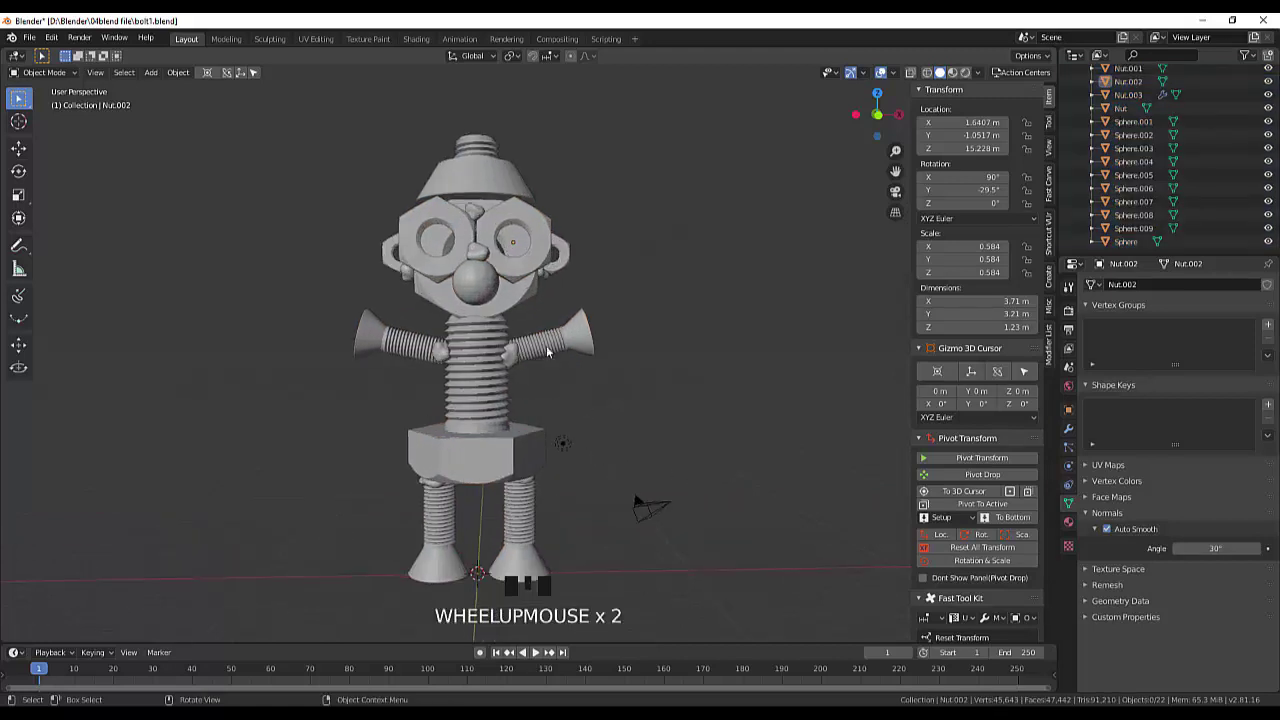
{"action": "left_click", "coordinate": [552, 350]}
{"action": "left_click", "coordinate": [415, 345]}
{"action": "right_click", "coordinate": [415, 350]}
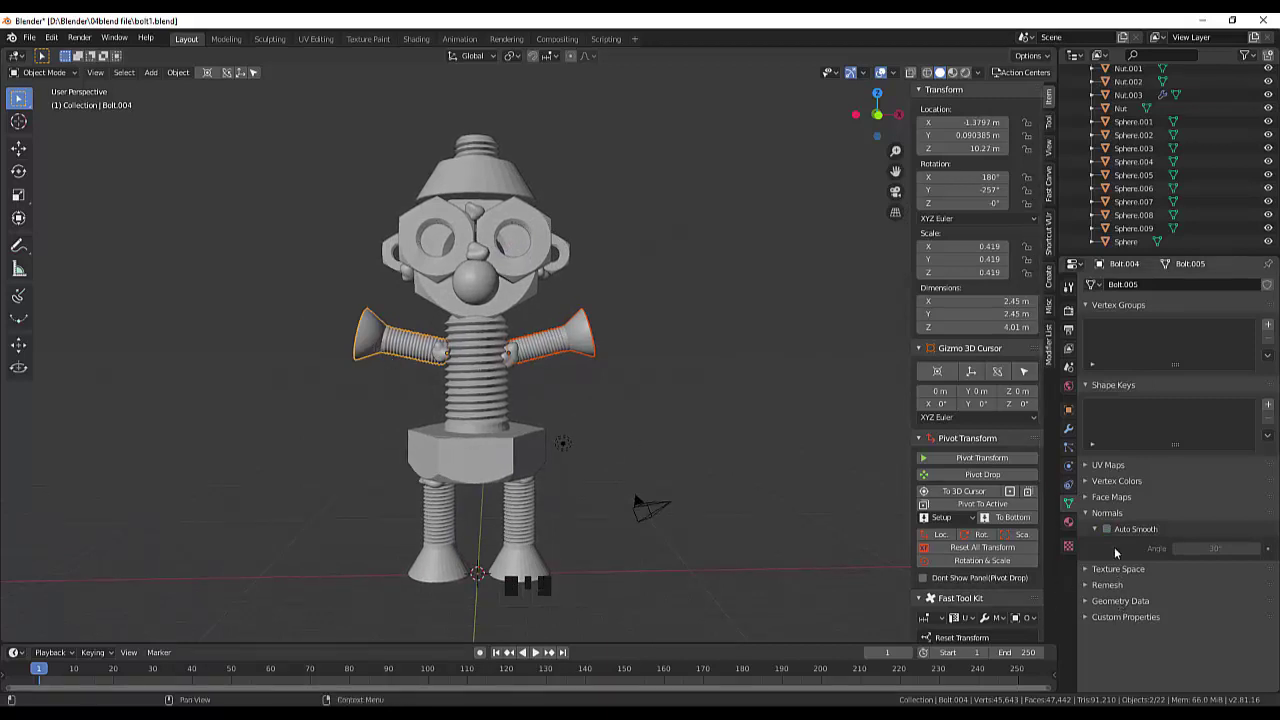
{"action": "left_click", "coordinate": [1112, 537]}
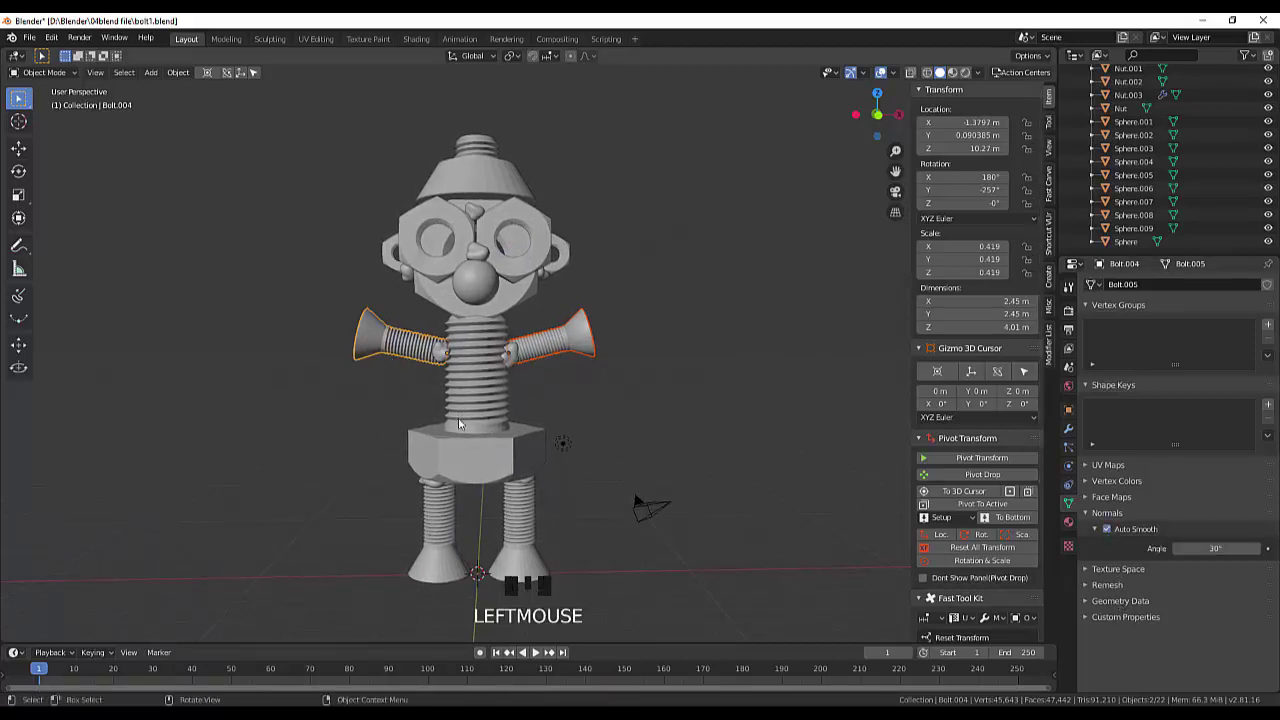
Step: Switch on Auto Smooth for the threaded body bolt
{"action": "left_click", "coordinate": [486, 462]}
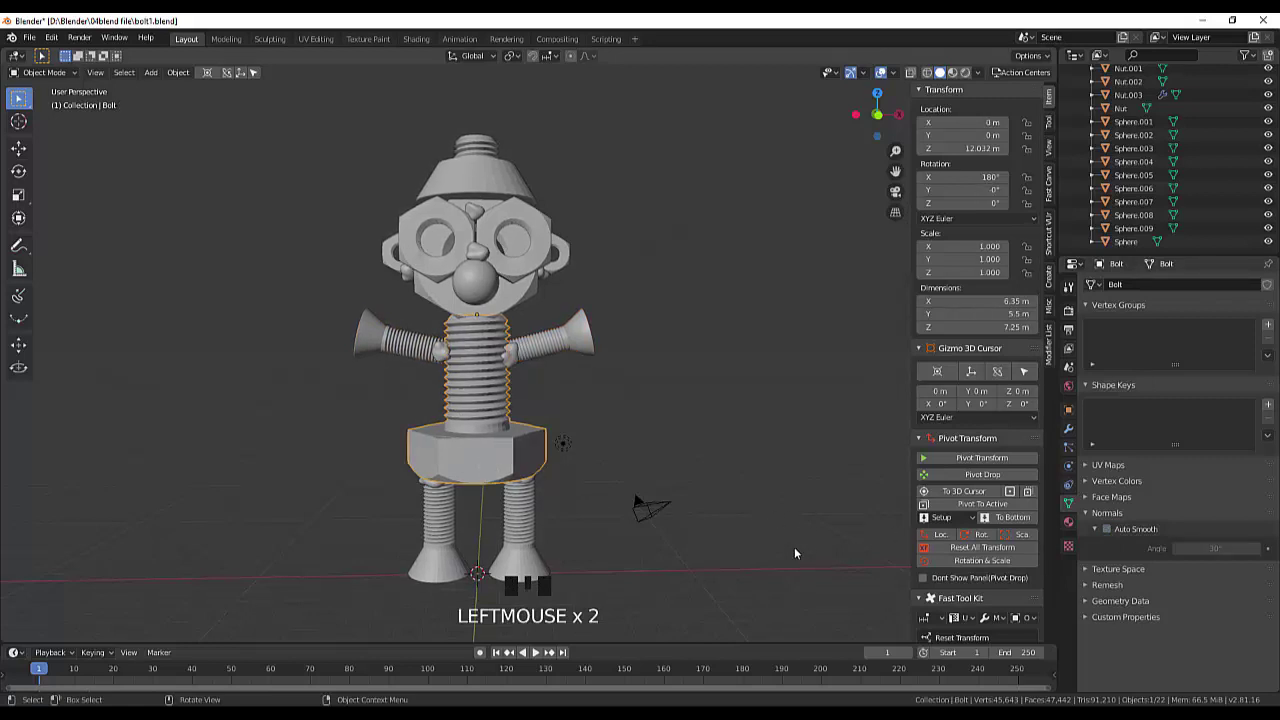
{"action": "right_click", "coordinate": [634, 405]}
{"action": "right_click", "coordinate": [585, 408]}
{"action": "left_click", "coordinate": [1111, 533]}
Step: Switch on Auto Smooth for both leg bolts, then select the bolt on top of the head
{"action": "left_click", "coordinate": [447, 525]}
{"action": "left_click", "coordinate": [527, 535]}
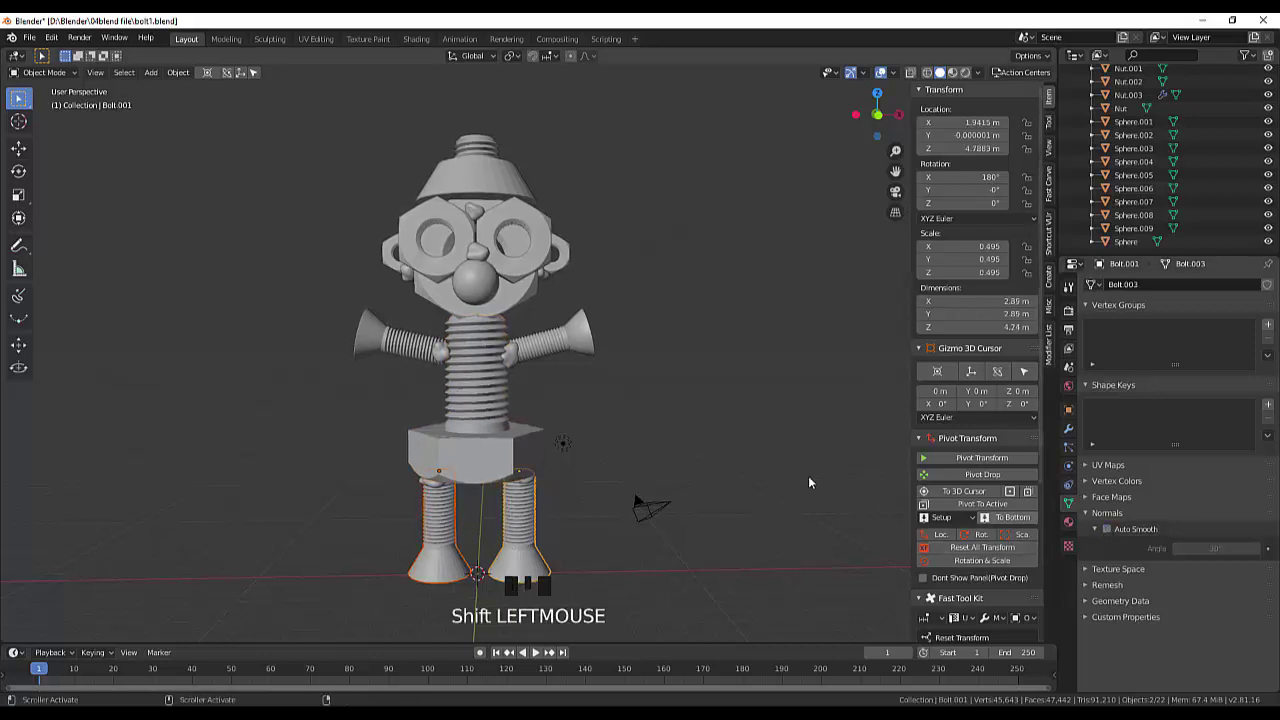
{"action": "right_click", "coordinate": [741, 476]}
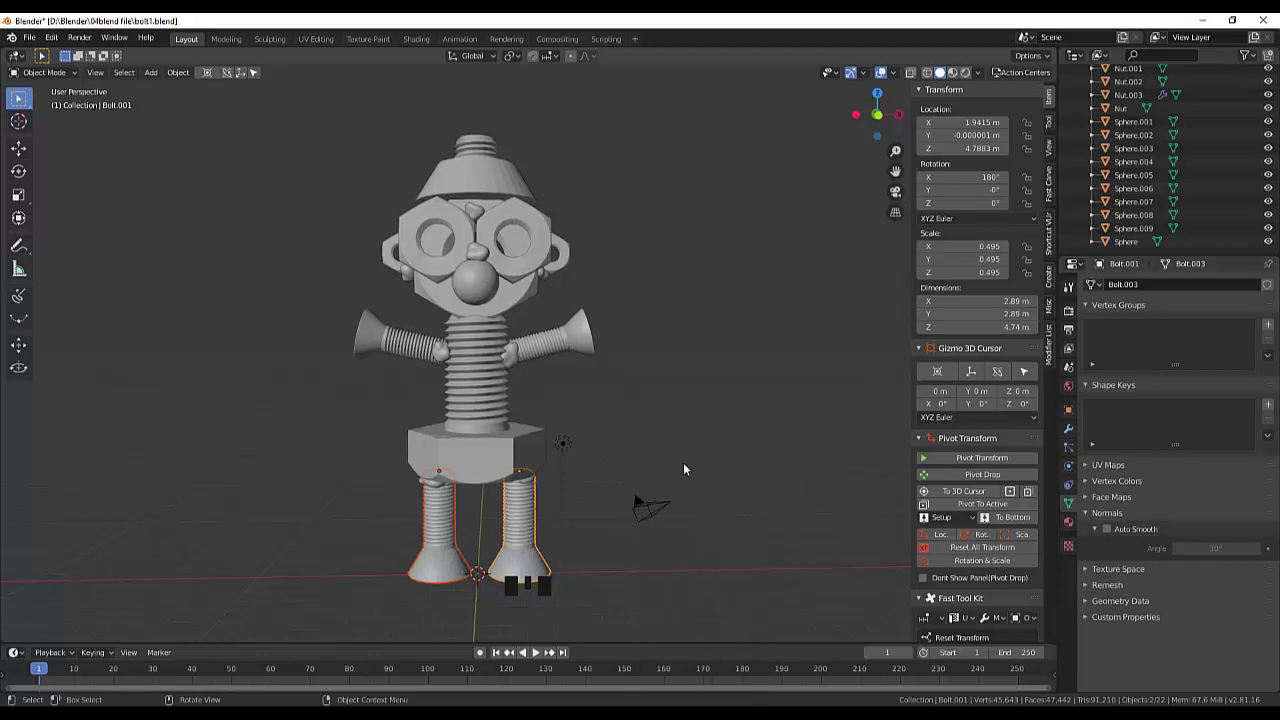
{"action": "left_click", "coordinate": [1112, 530]}
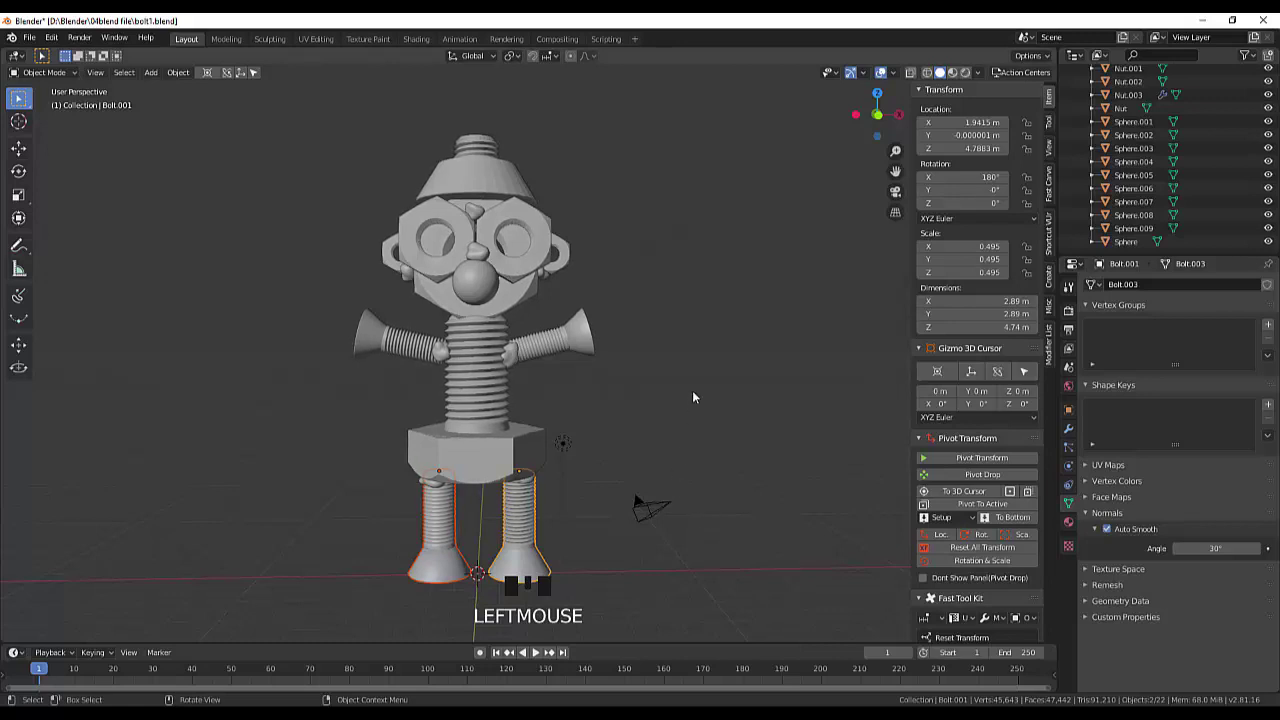
{"action": "left_click_drag", "start_coordinate": [694, 348], "coordinate": [470, 225]}
{"action": "left_click", "coordinate": [470, 225]}
{"action": "right_click", "coordinate": [636, 223]}
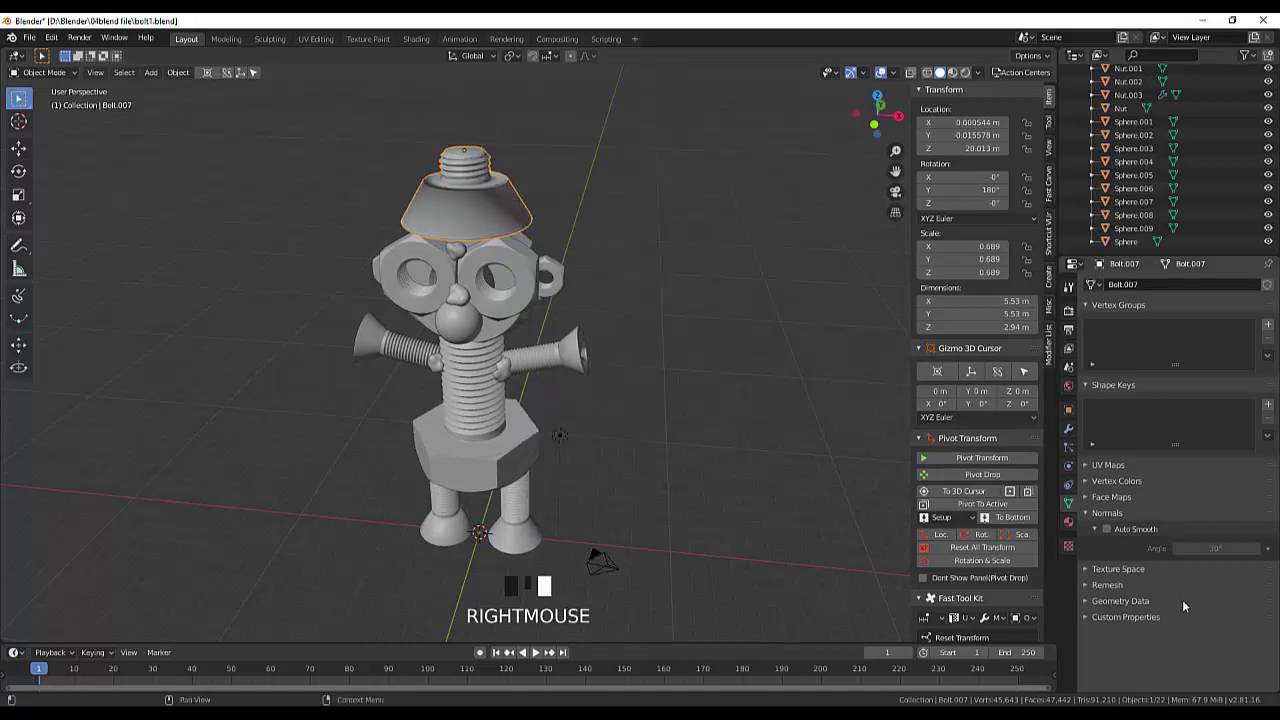
Step: Enable Auto Smooth on the head bolt, then smooth-shade the nut under the hat
{"action": "left_click", "coordinate": [1110, 531]}
{"action": "left_click", "coordinate": [771, 461]}
{"action": "left_click_drag", "start_coordinate": [762, 393], "coordinate": [1014, 395]}
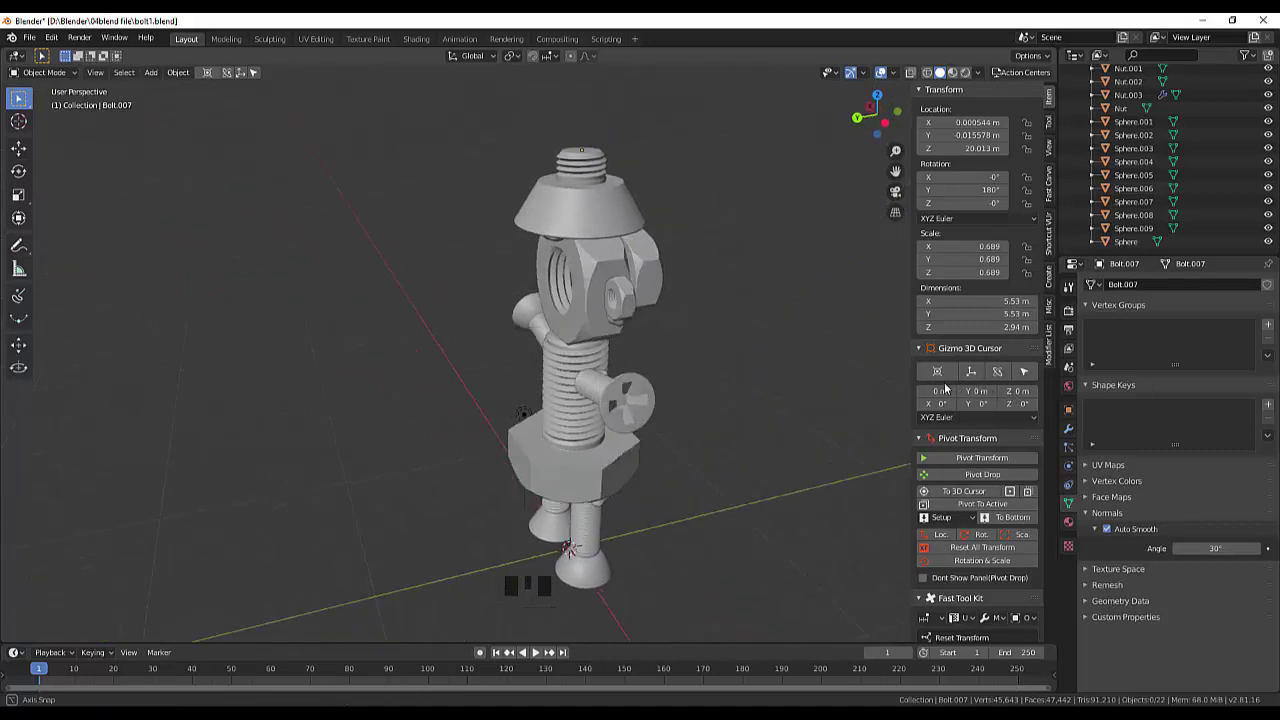
{"action": "left_click", "coordinate": [501, 295]}
{"action": "right_click", "coordinate": [501, 295]}
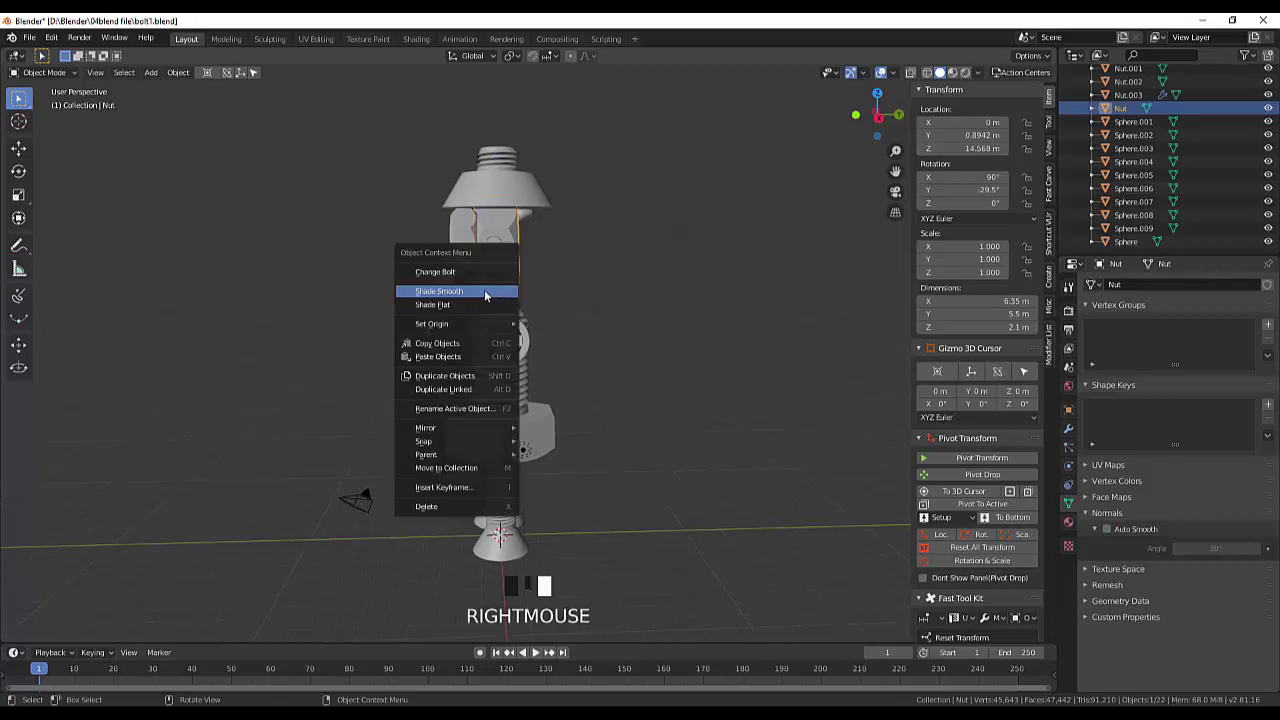
{"action": "left_click", "coordinate": [1110, 527]}
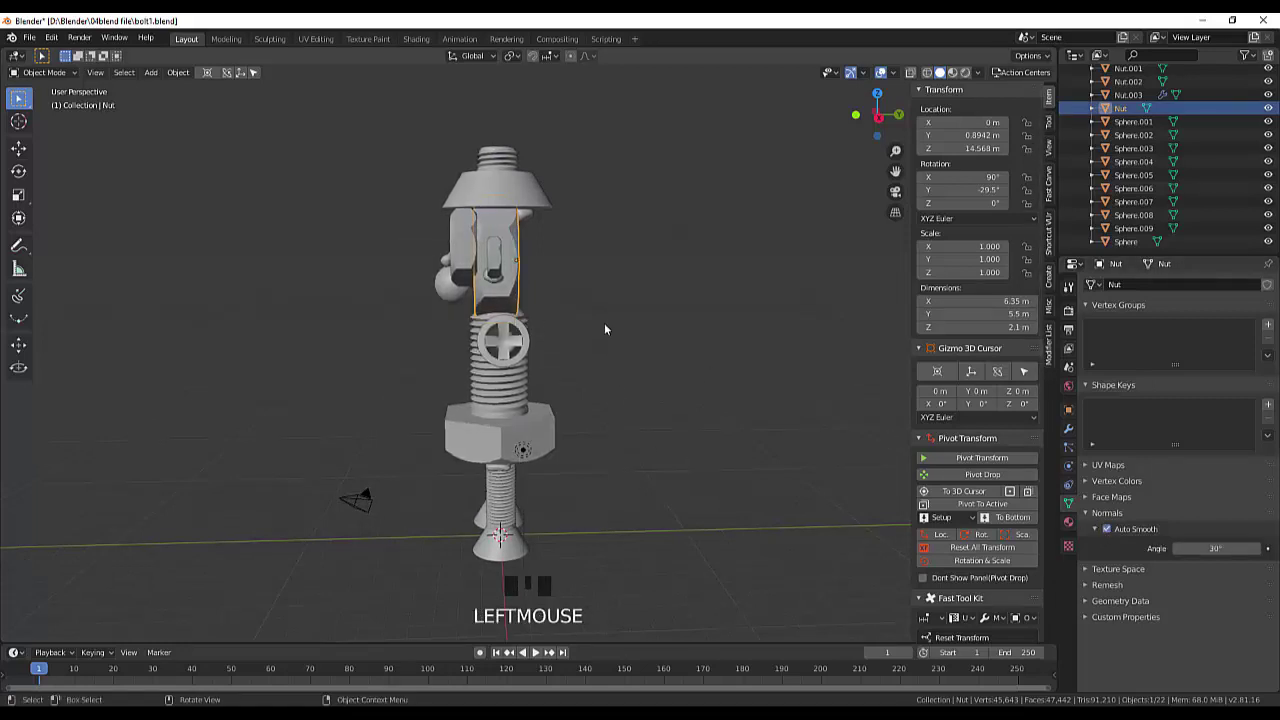
Step: Smooth-shade the remaining nut beside the eye with Auto Smooth and review the robot front-on
{"action": "left_click_drag", "start_coordinate": [636, 329], "coordinate": [497, 328]}
{"action": "left_click", "coordinate": [497, 328]}
{"action": "left_click_drag", "start_coordinate": [655, 350], "coordinate": [579, 343]}
{"action": "left_click", "coordinate": [535, 281]}
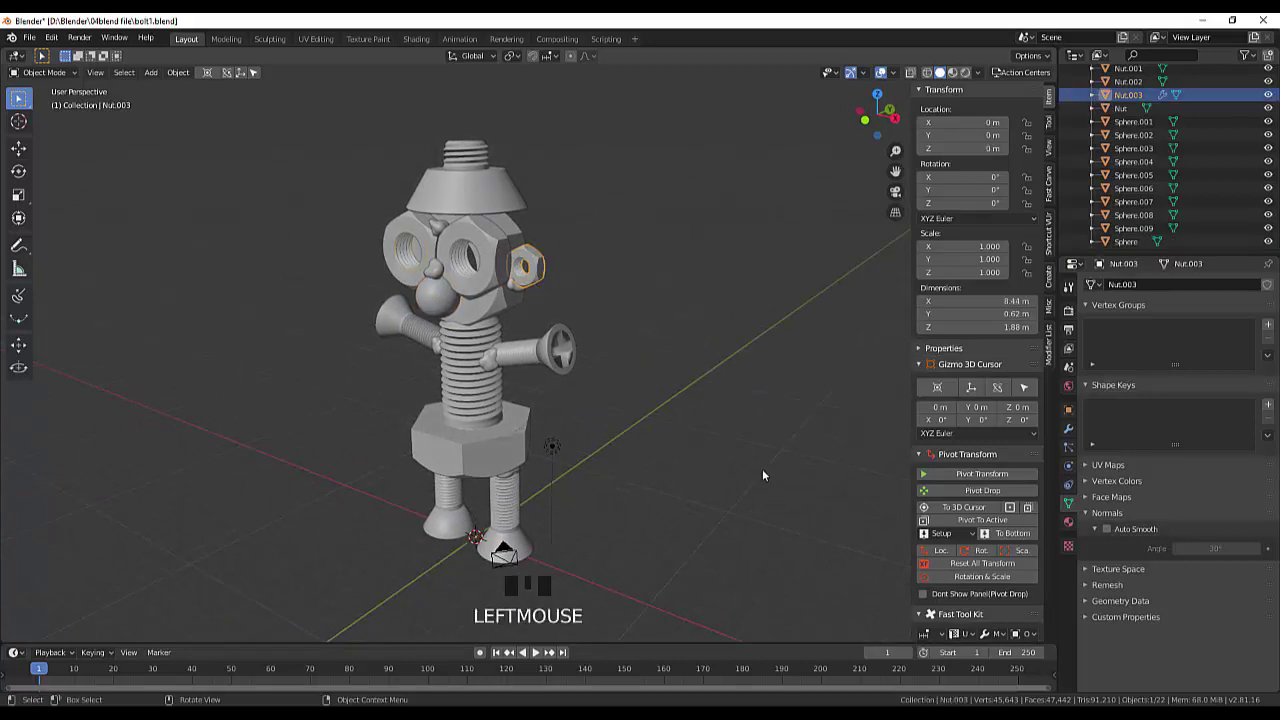
{"action": "right_click", "coordinate": [699, 351]}
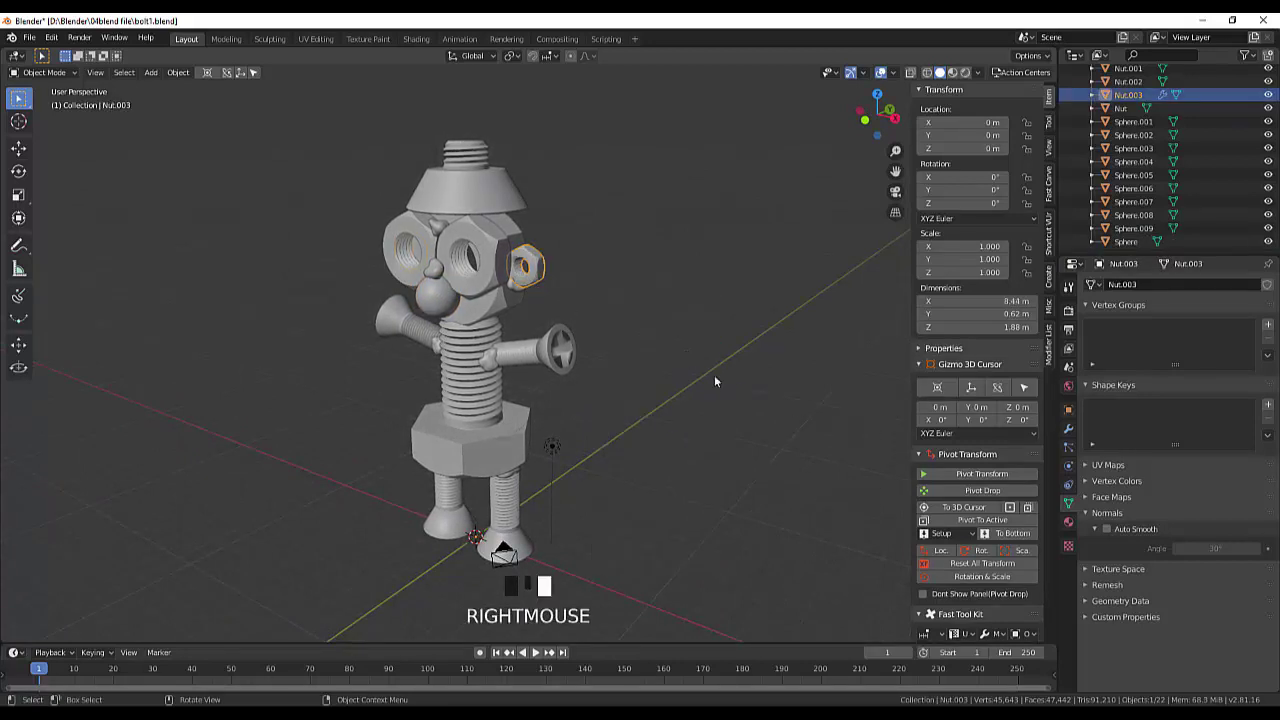
{"action": "left_click", "coordinate": [1114, 531]}
{"action": "left_click_drag", "start_coordinate": [786, 441], "coordinate": [710, 432]}
{"action": "left_click_drag", "start_coordinate": [696, 364], "coordinate": [763, 337]}
{"action": "scroll", "scroll_direction": "down", "scroll_amount": 3}
{"action": "scroll", "scroll_direction": "down", "scroll_amount": 3}
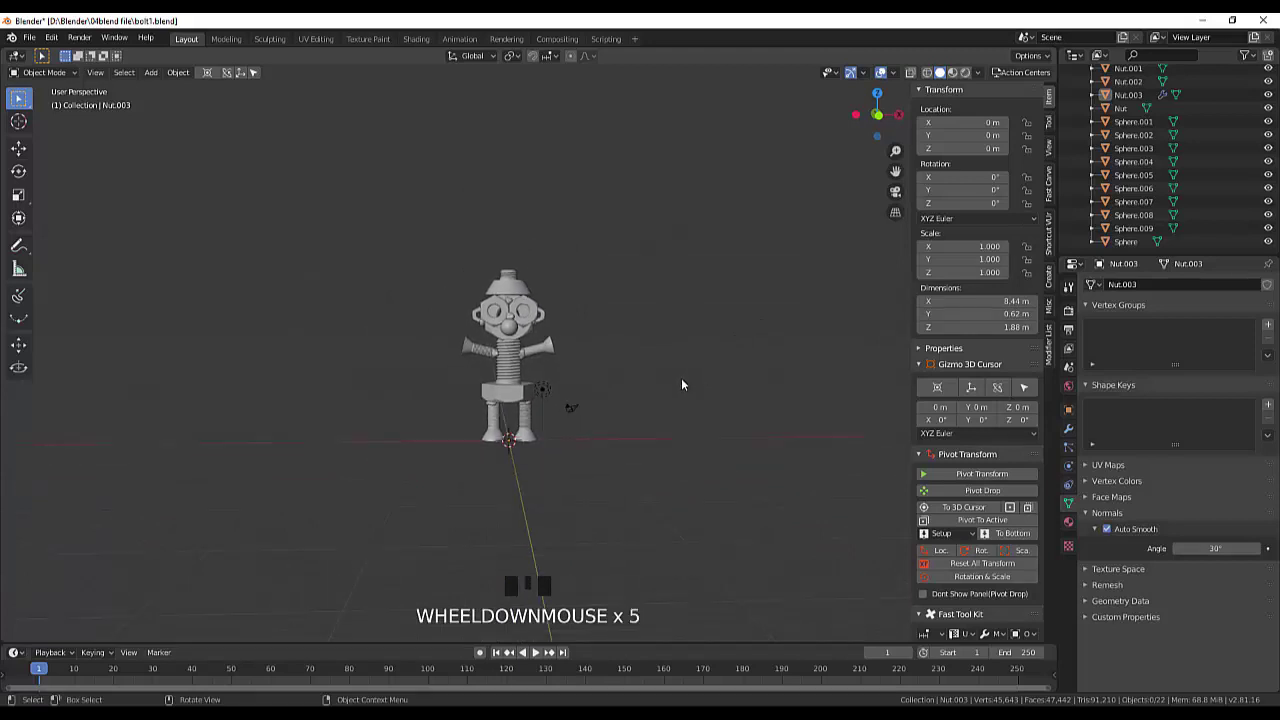
Step: Duplicate all robot parts and place the copy along X to the left of the original
{"action": "left_click", "coordinate": [643, 417]}
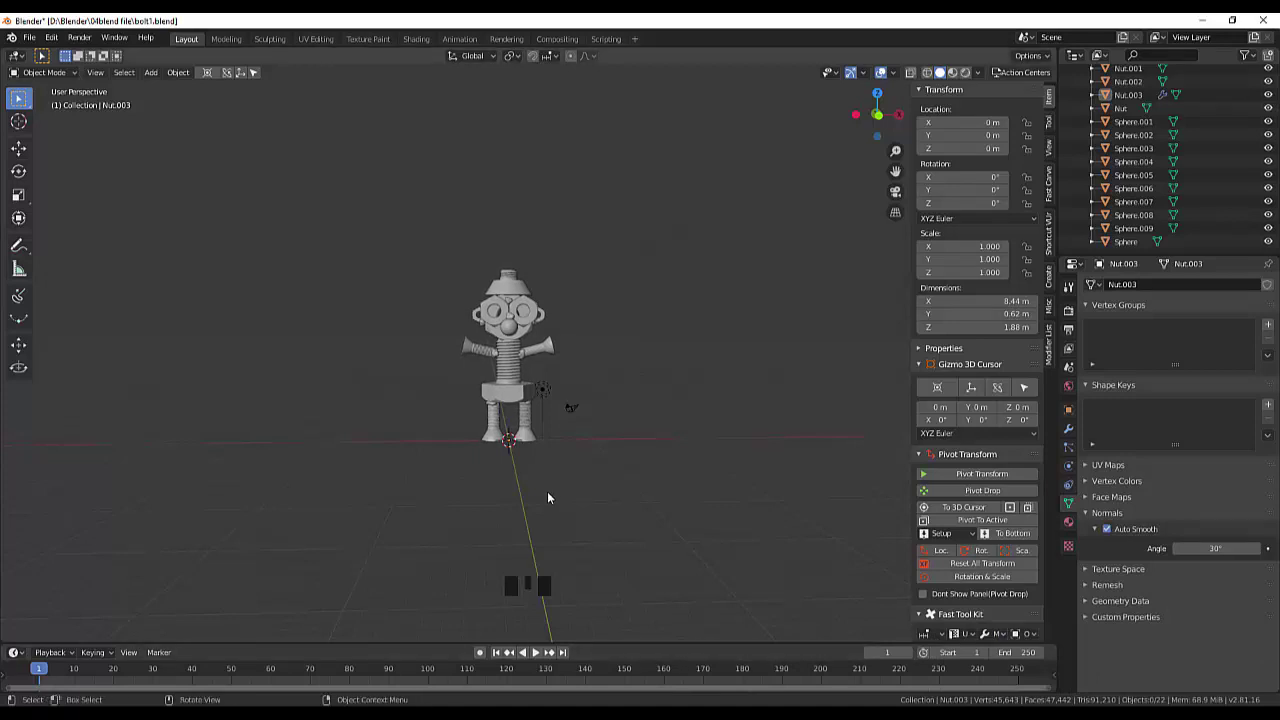
{"action": "left_click_drag", "start_coordinate": [591, 239], "coordinate": [591, 321]}
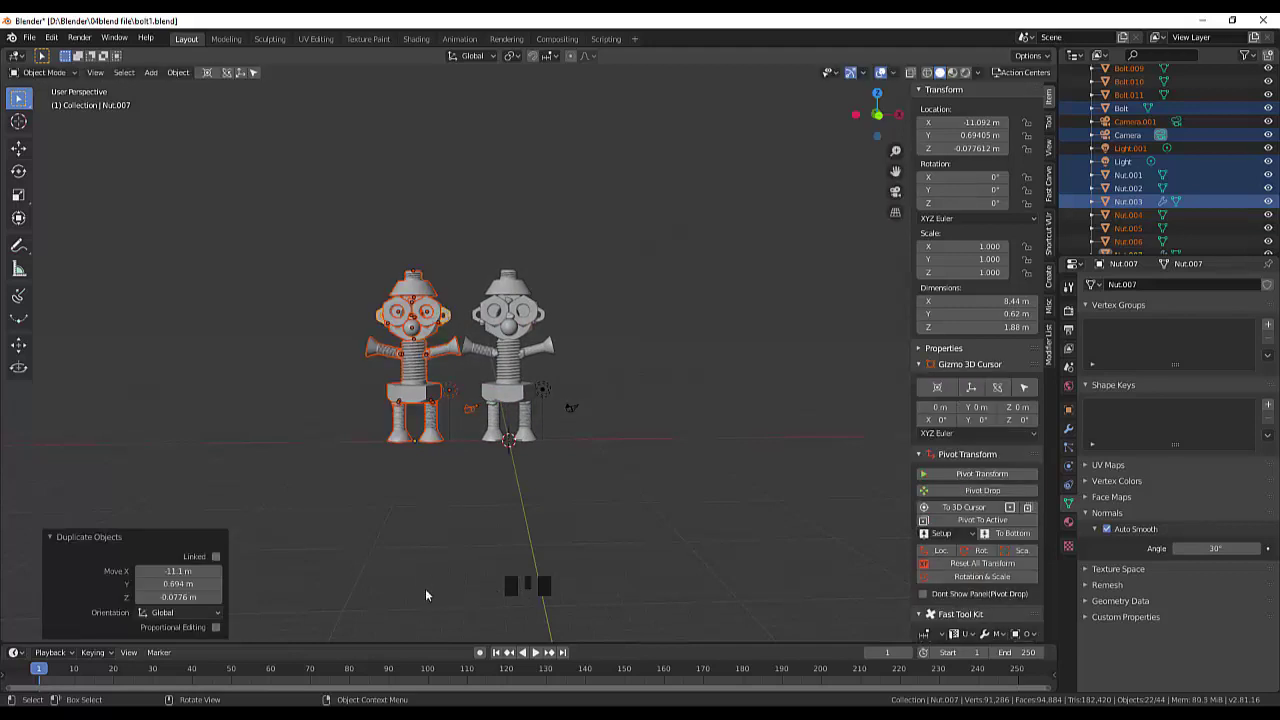
Step: Delete the cone hat and bolt tip from the duplicate robot
{"action": "left_click", "coordinate": [643, 585]}
{"action": "left_click", "coordinate": [419, 293]}
{"action": "key", "text": "Delete"}
Step: Add a new mesh cylinder and flatten it along Z in front view at the duplicate's waist
{"action": "scroll", "scroll_direction": "up", "scroll_amount": 3}
{"action": "left_click", "coordinate": [394, 379]}
{"action": "left_click", "coordinate": [613, 413]}
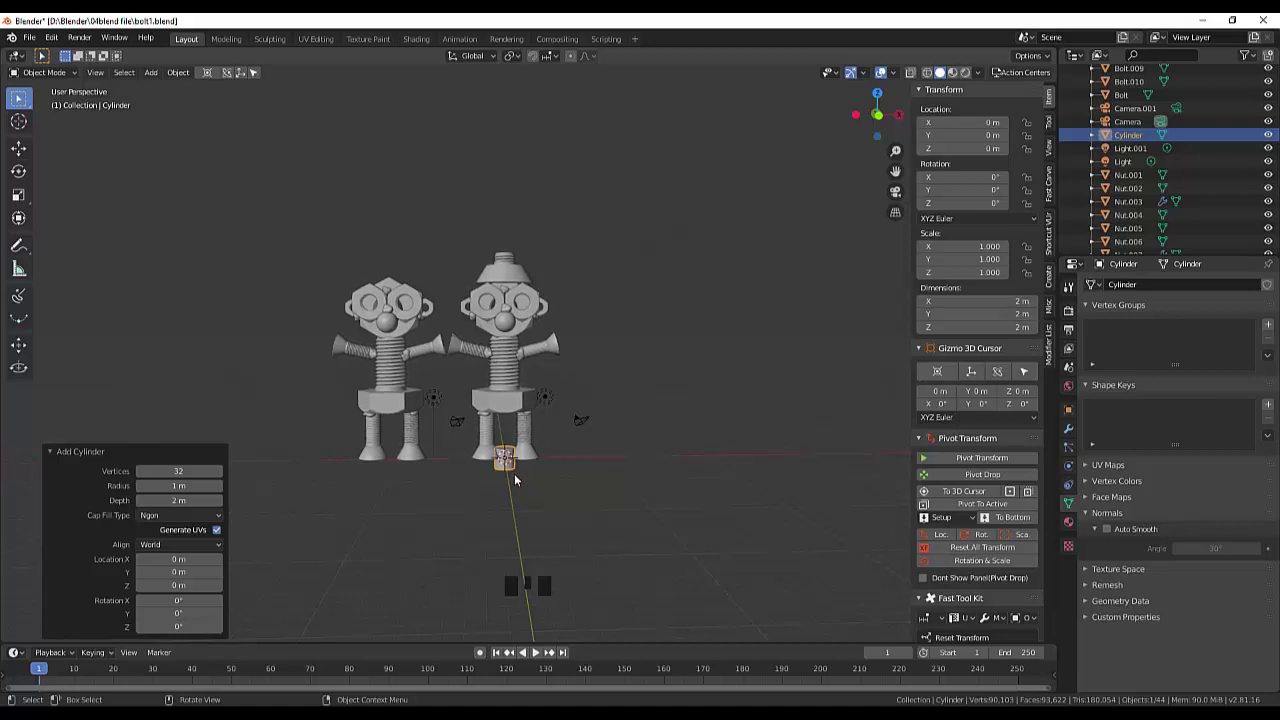
{"action": "key", "text": "KP_1"}
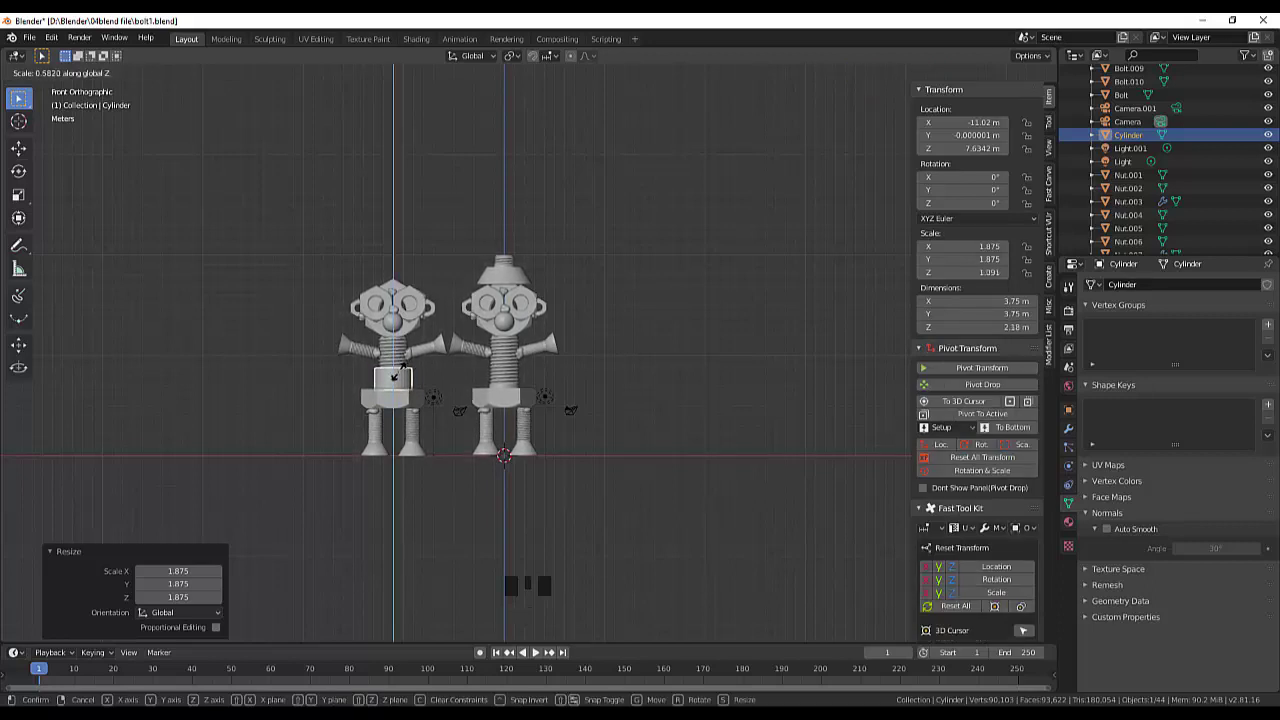
{"action": "scroll", "scroll_direction": "up", "scroll_amount": 3}
{"action": "scroll", "scroll_direction": "up", "scroll_amount": 3}
{"action": "left_click_drag", "start_coordinate": [353, 379], "coordinate": [548, 527]}
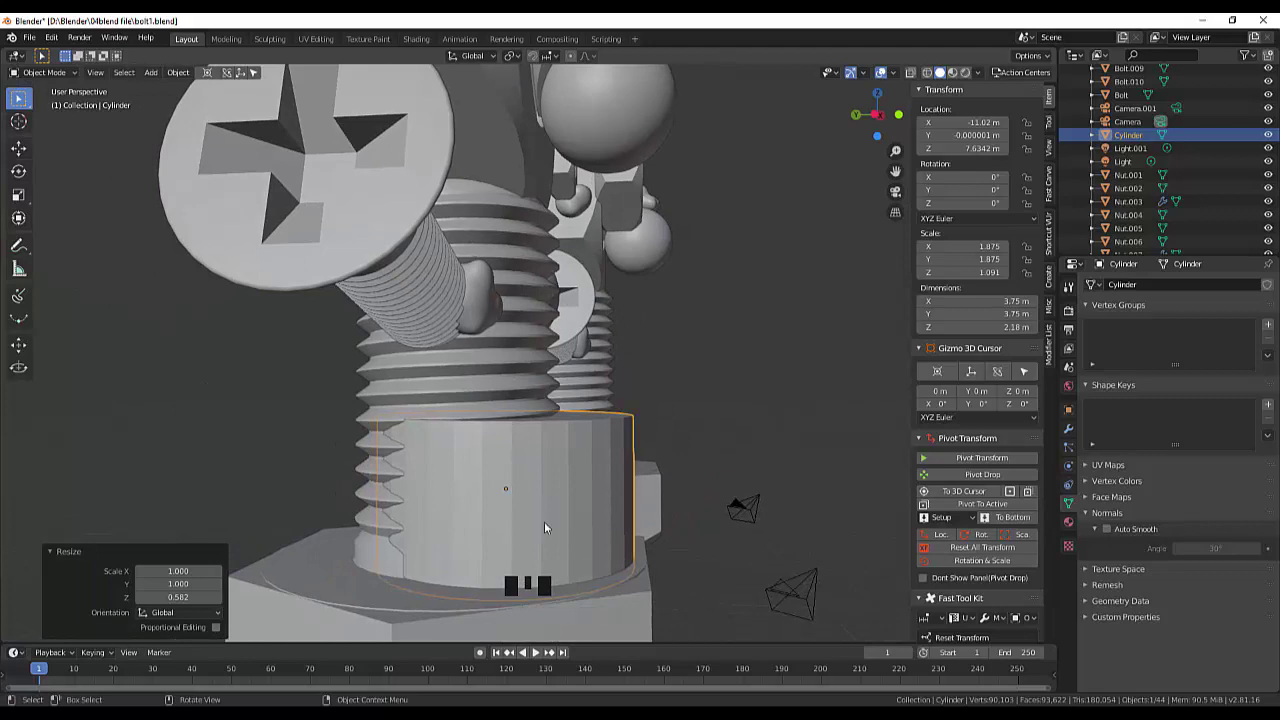
Step: Line the cylinder up with the duplicate robot's body in side view
{"action": "key", "text": "KP_1"}
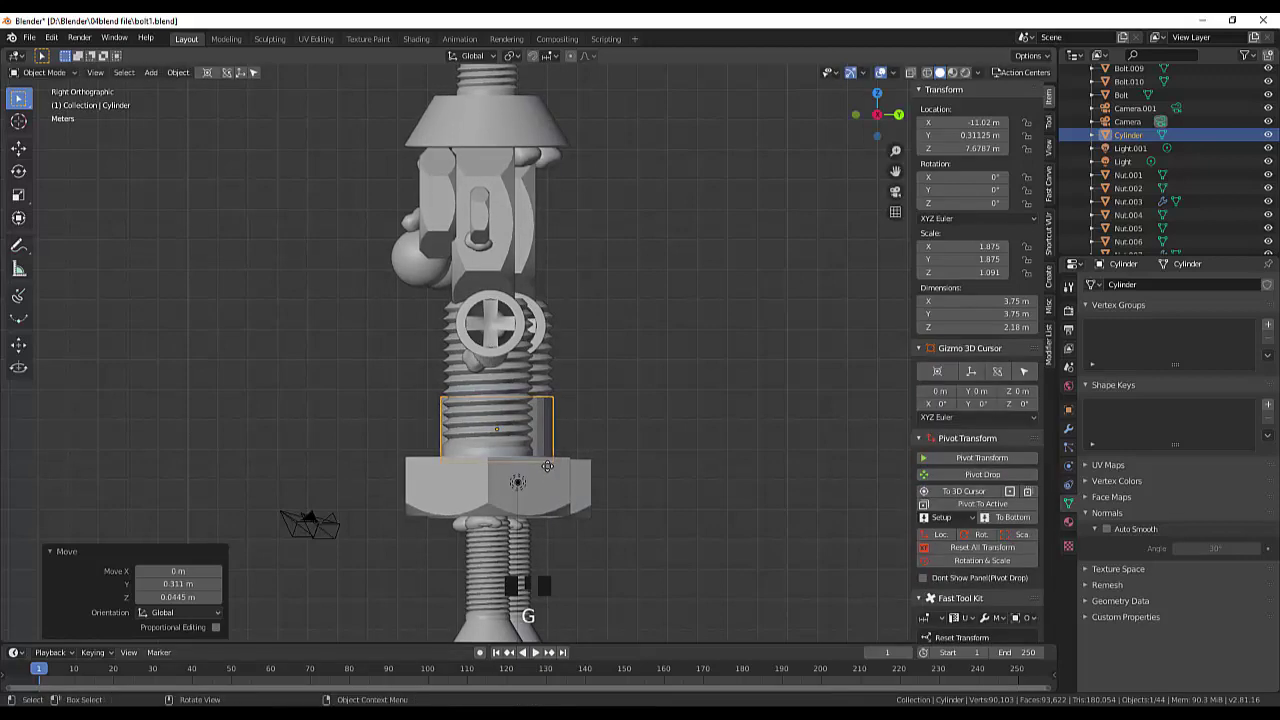
{"action": "left_click_drag", "start_coordinate": [688, 453], "coordinate": [806, 450]}
{"action": "scroll", "scroll_direction": "down", "scroll_amount": 3}
Step: In top view, widen the cylinder so it surrounds the spring body
{"action": "key", "text": "KP_7"}
{"action": "scroll", "scroll_direction": "up", "scroll_amount": 3}
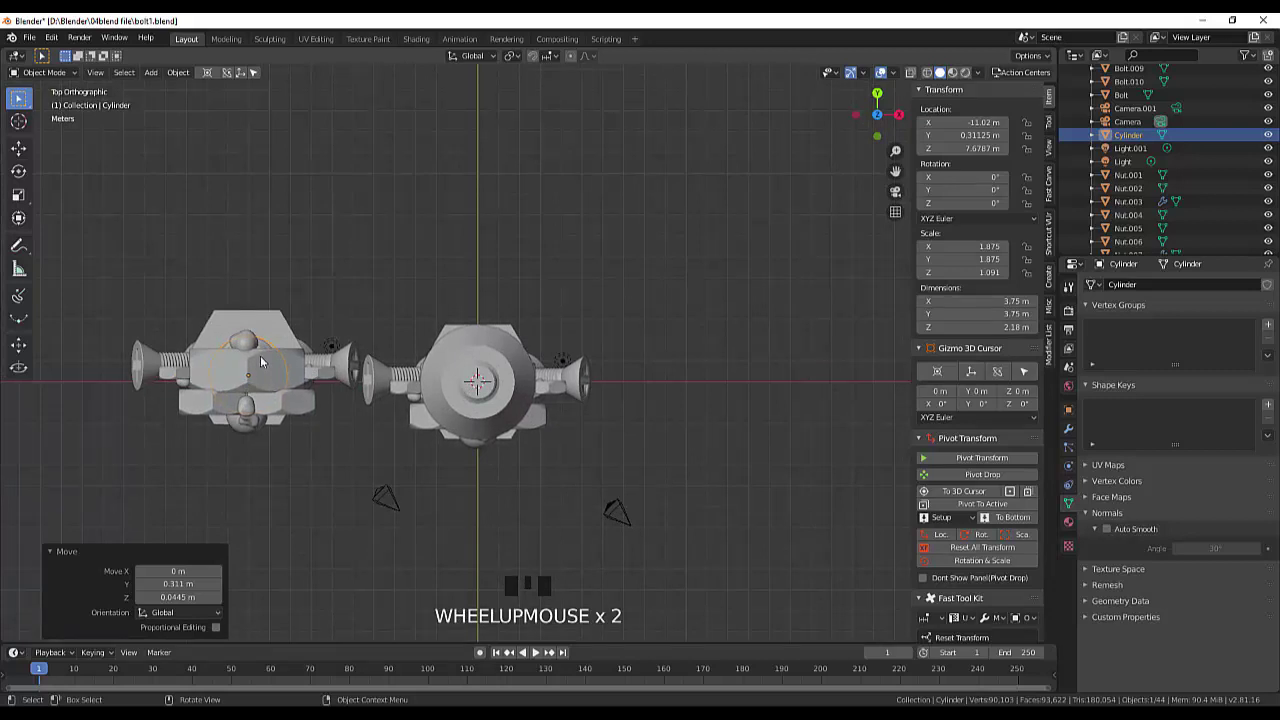
{"action": "key", "text": "g"}
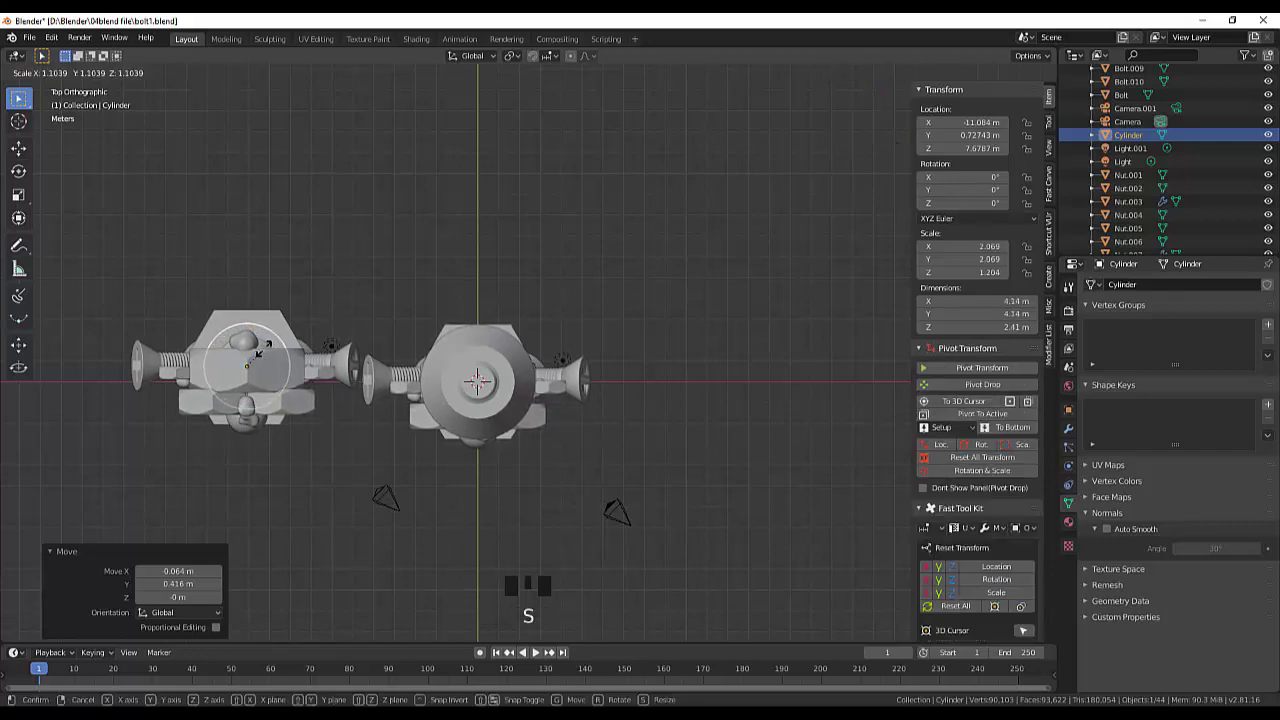
{"action": "left_click_drag", "start_coordinate": [398, 474], "coordinate": [236, 415]}
{"action": "left_click", "coordinate": [244, 415]}
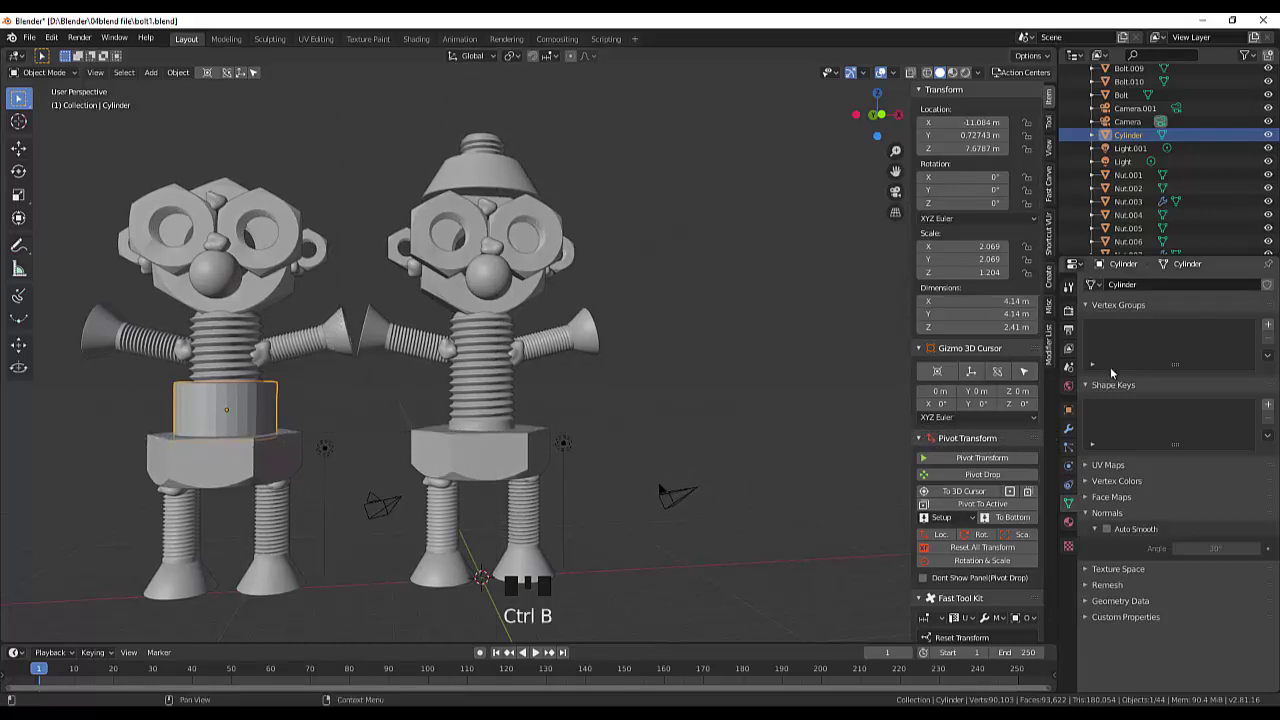
Step: Add a Bevel modifier to the waist cylinder
{"action": "left_click_drag", "start_coordinate": [1141, 290], "coordinate": [1073, 428]}
{"action": "left_click", "coordinate": [1074, 432]}
{"action": "left_click_drag", "start_coordinate": [1214, 293], "coordinate": [839, 465]}
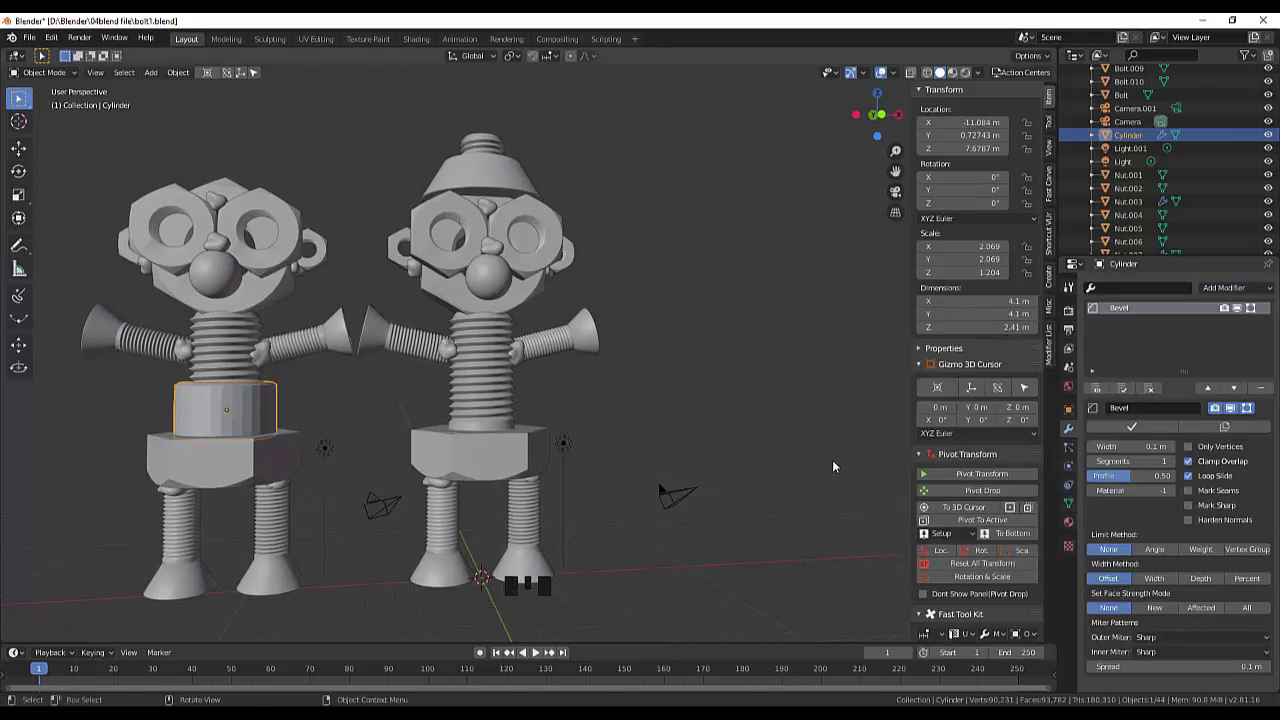
{"action": "left_click", "coordinate": [839, 466]}
{"action": "left_click", "coordinate": [244, 413]}
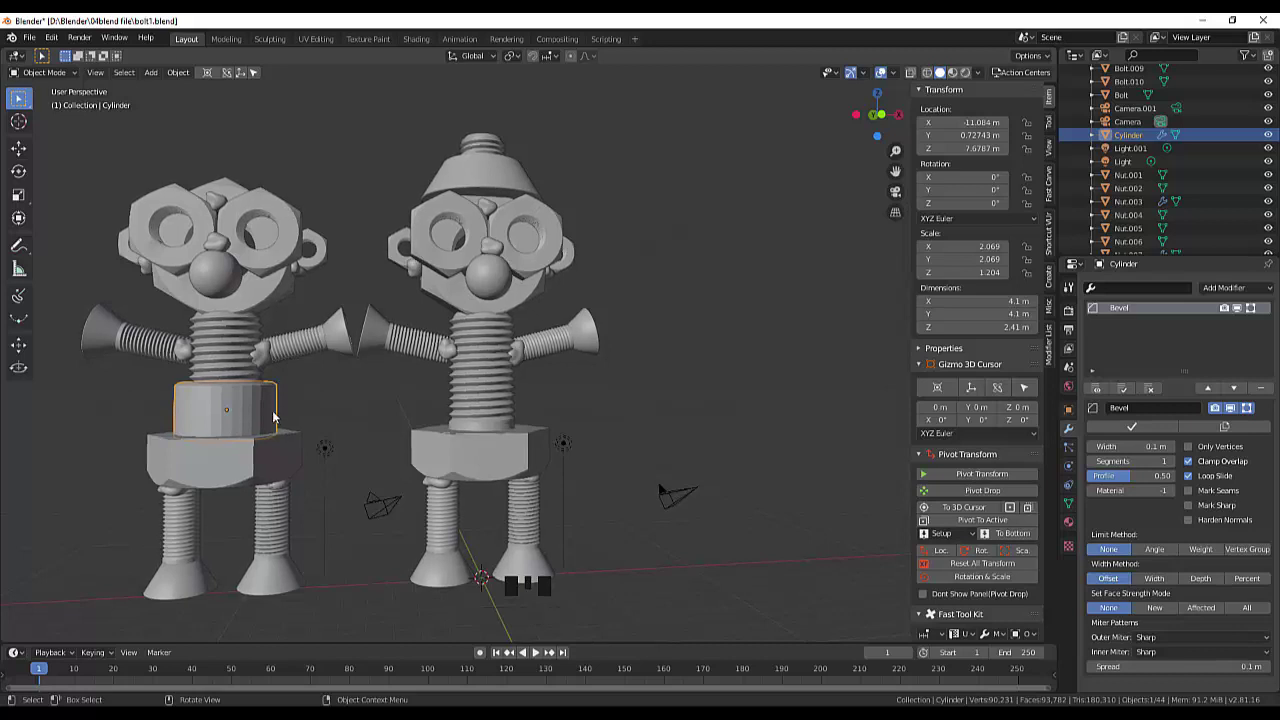
Step: Shade the cylinder smooth and enable Auto Smooth in its mesh data
{"action": "right_click", "coordinate": [277, 416]}
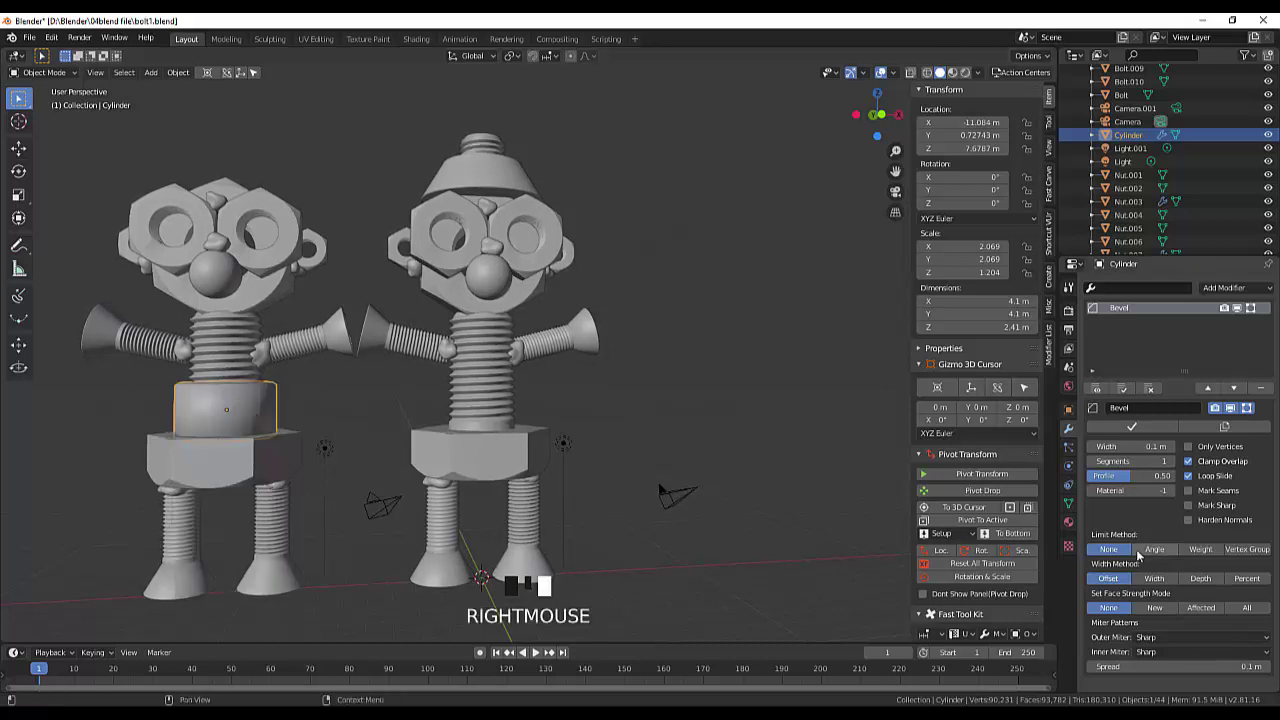
{"action": "left_click", "coordinate": [1077, 503]}
{"action": "left_click", "coordinate": [1113, 531]}
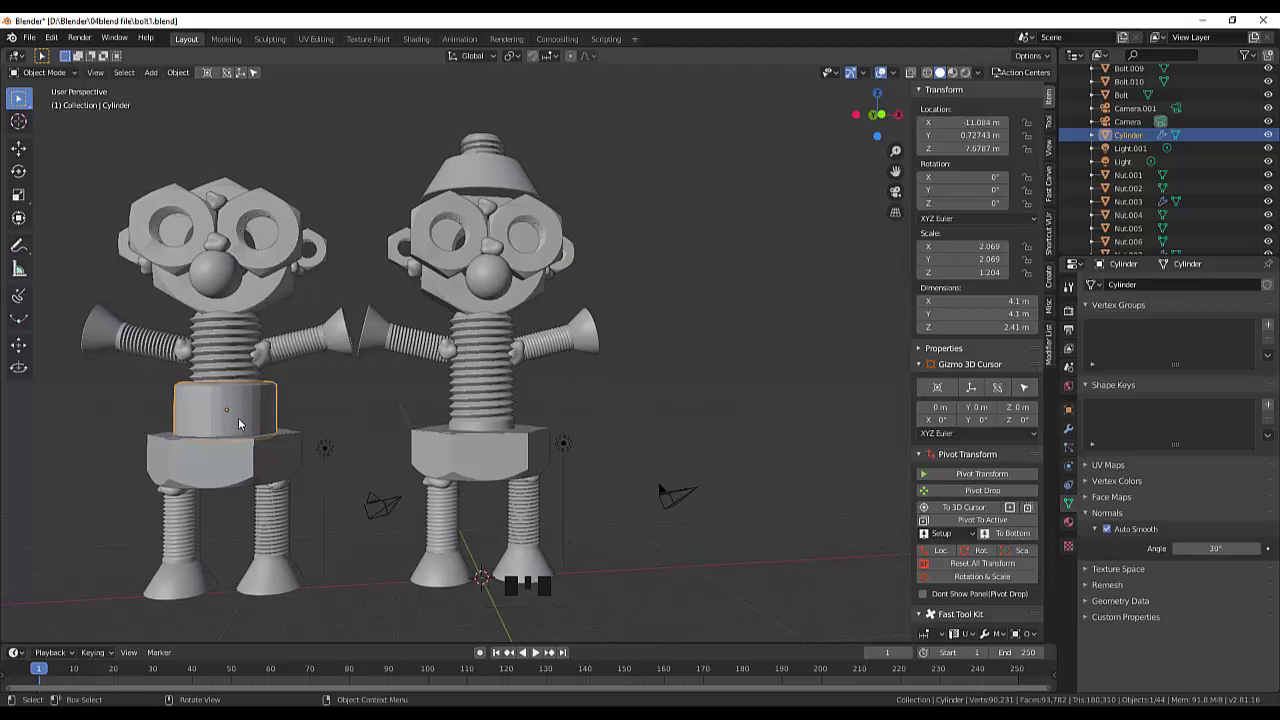
{"action": "left_click", "coordinate": [244, 423]}
{"action": "left_click_drag", "start_coordinate": [336, 397], "coordinate": [380, 463]}
{"action": "scroll", "scroll_direction": "down", "scroll_amount": 3}
{"action": "left_click", "coordinate": [349, 511]}
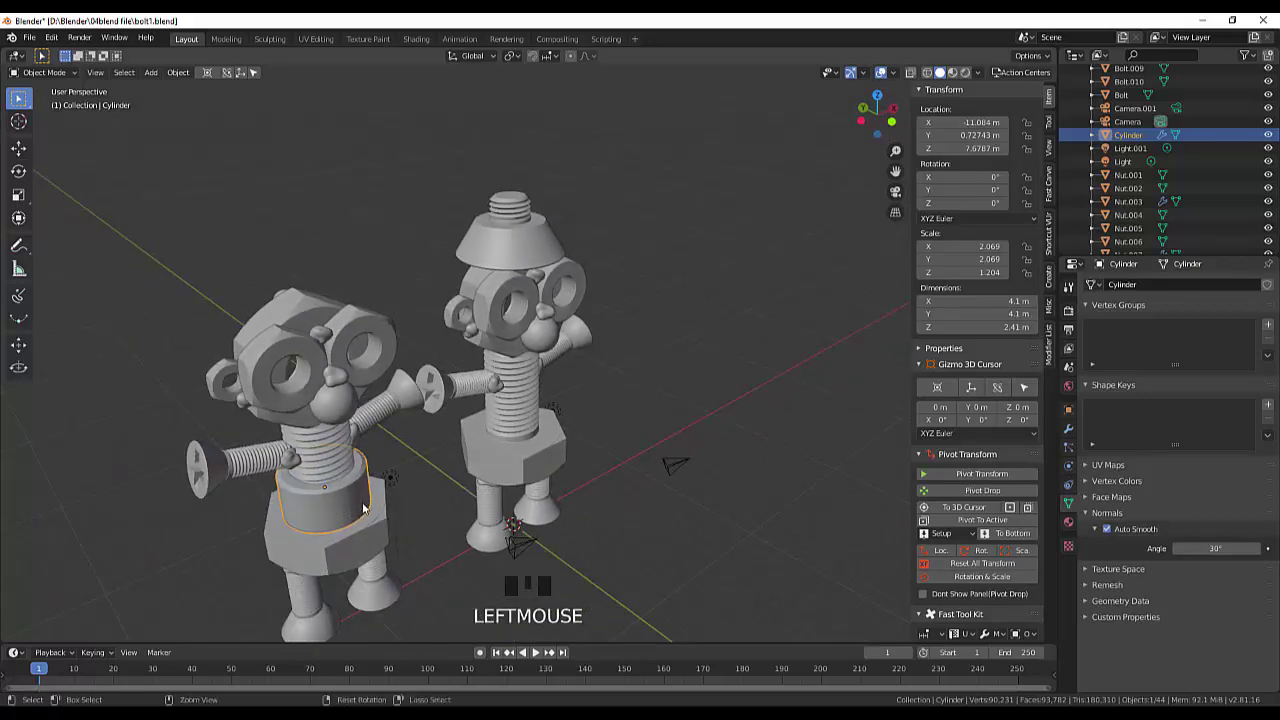
{"action": "key", "text": "ctrl+z"}
{"action": "key", "text": "ctrl+z"}
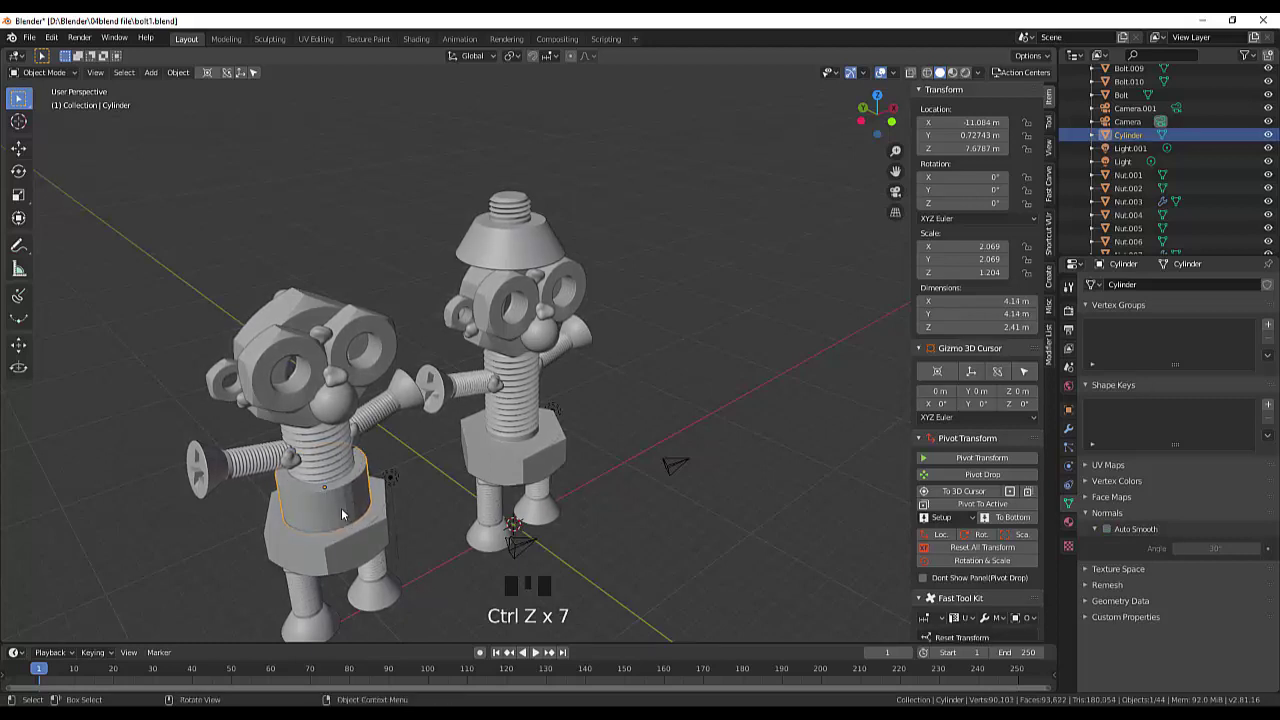
{"action": "left_click", "coordinate": [347, 513]}
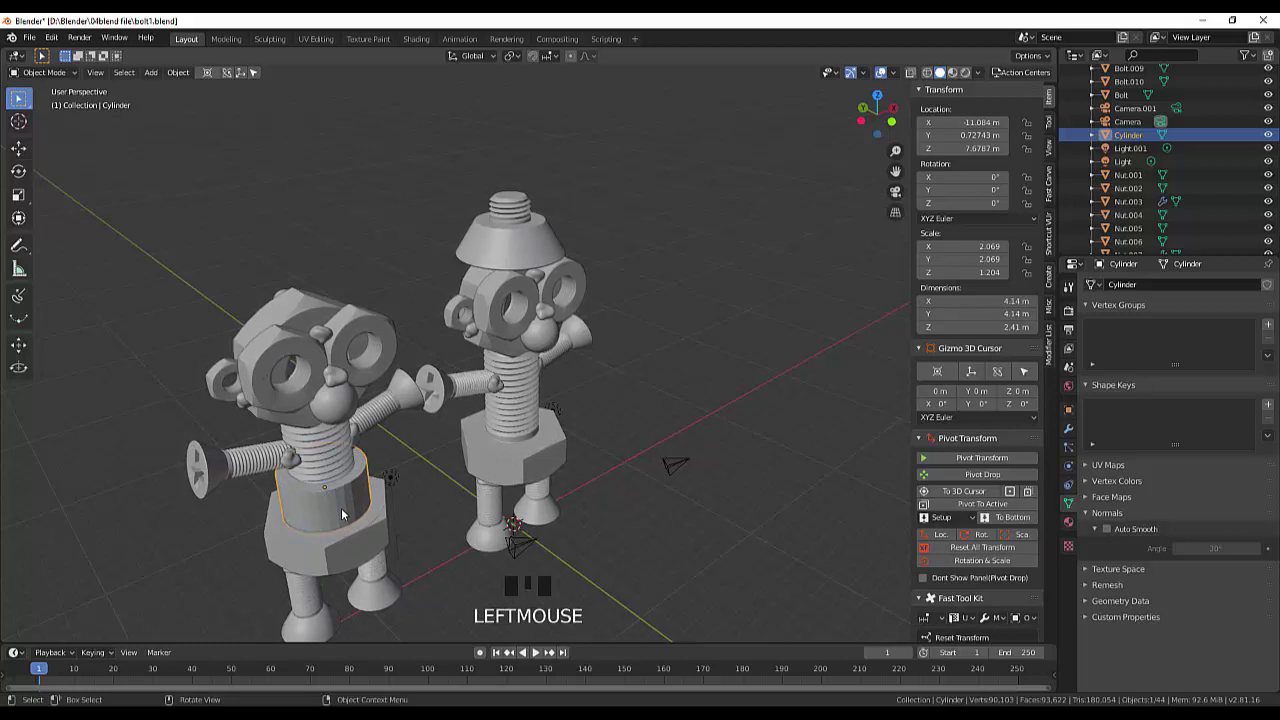
{"action": "right_click", "coordinate": [347, 513]}
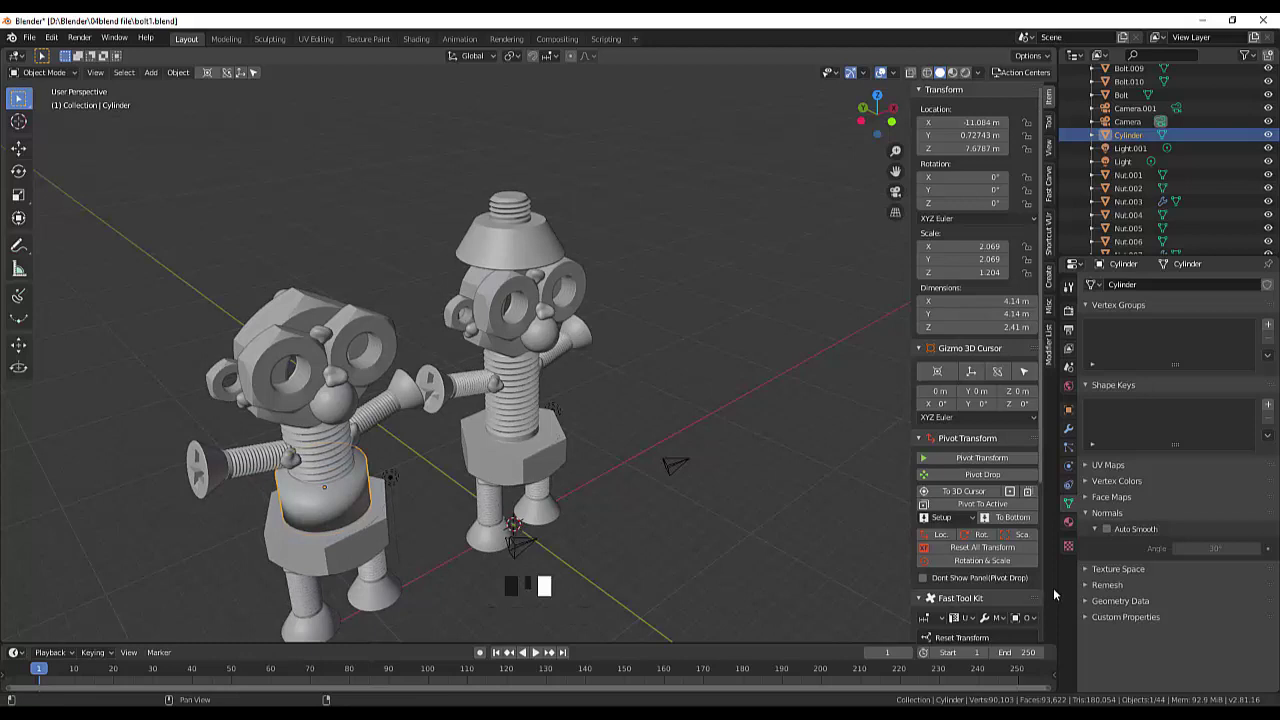
{"action": "left_click", "coordinate": [1113, 532]}
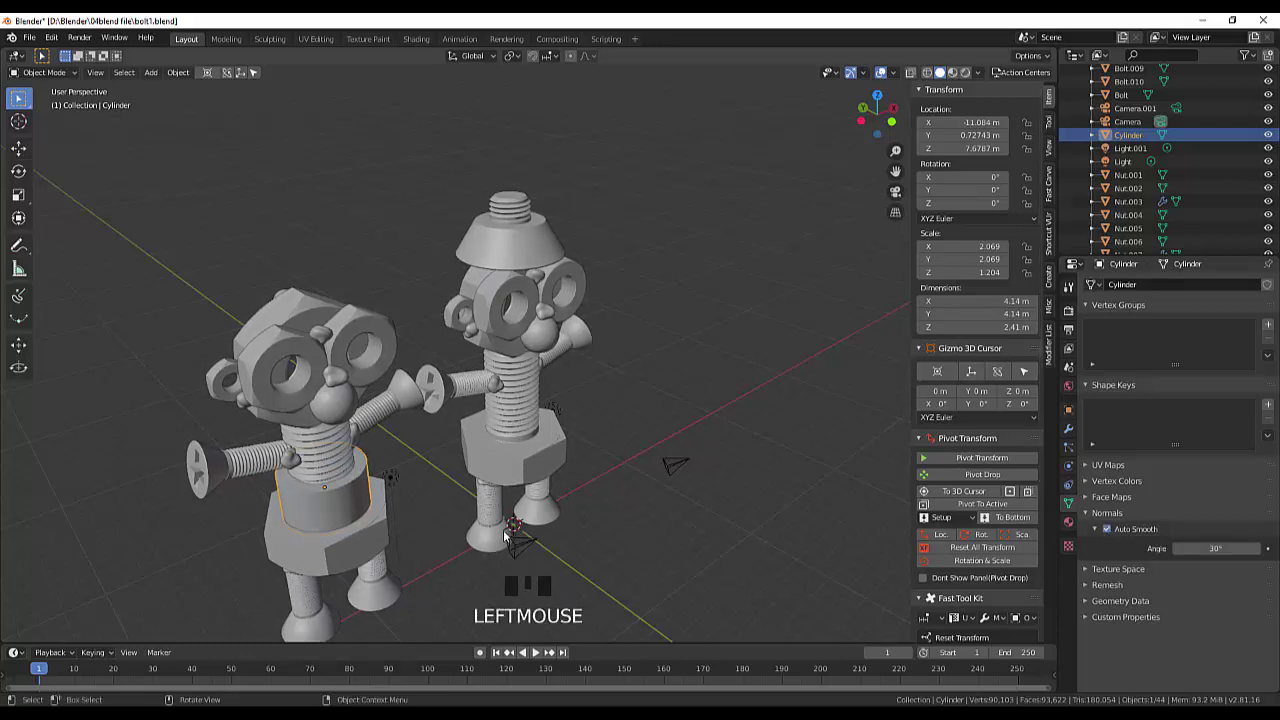
{"action": "scroll", "scroll_direction": "up", "scroll_amount": 3}
{"action": "scroll", "scroll_direction": "down", "scroll_amount": 3}
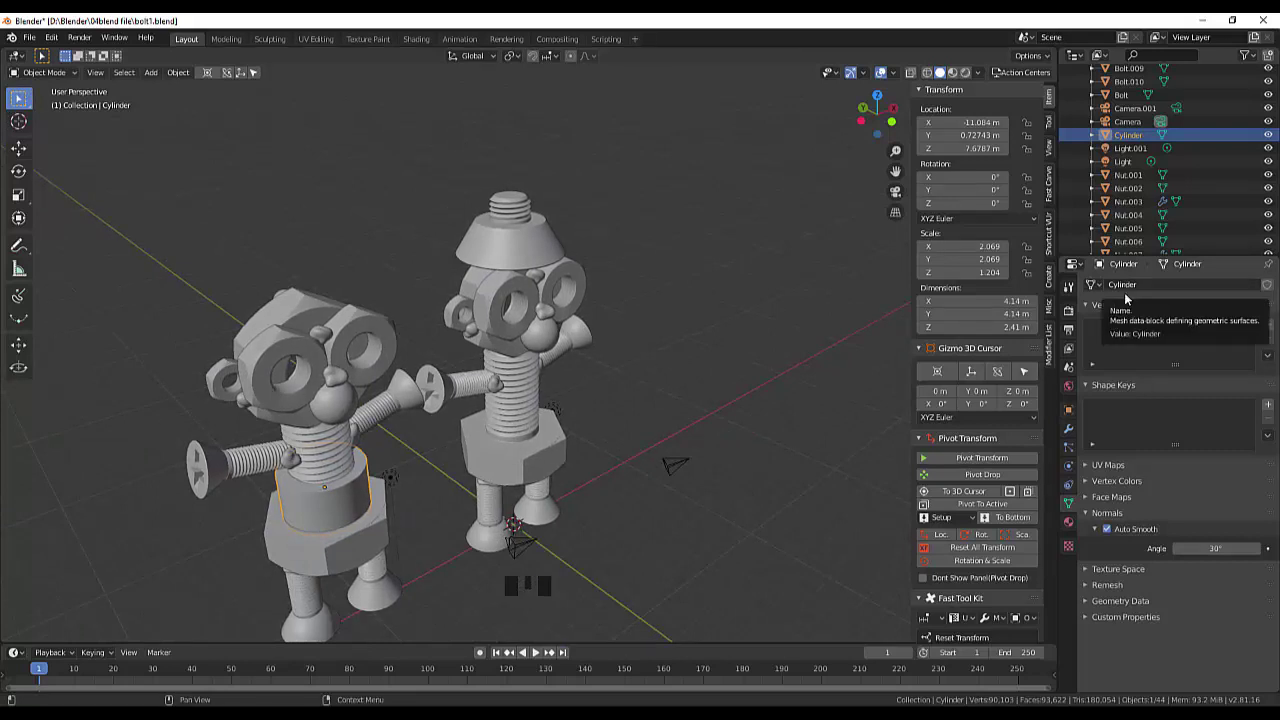
{"action": "left_click", "coordinate": [1072, 433]}
{"action": "left_click_drag", "start_coordinate": [1209, 293], "coordinate": [801, 492]}
{"action": "left_click_drag", "start_coordinate": [777, 452], "coordinate": [807, 444]}
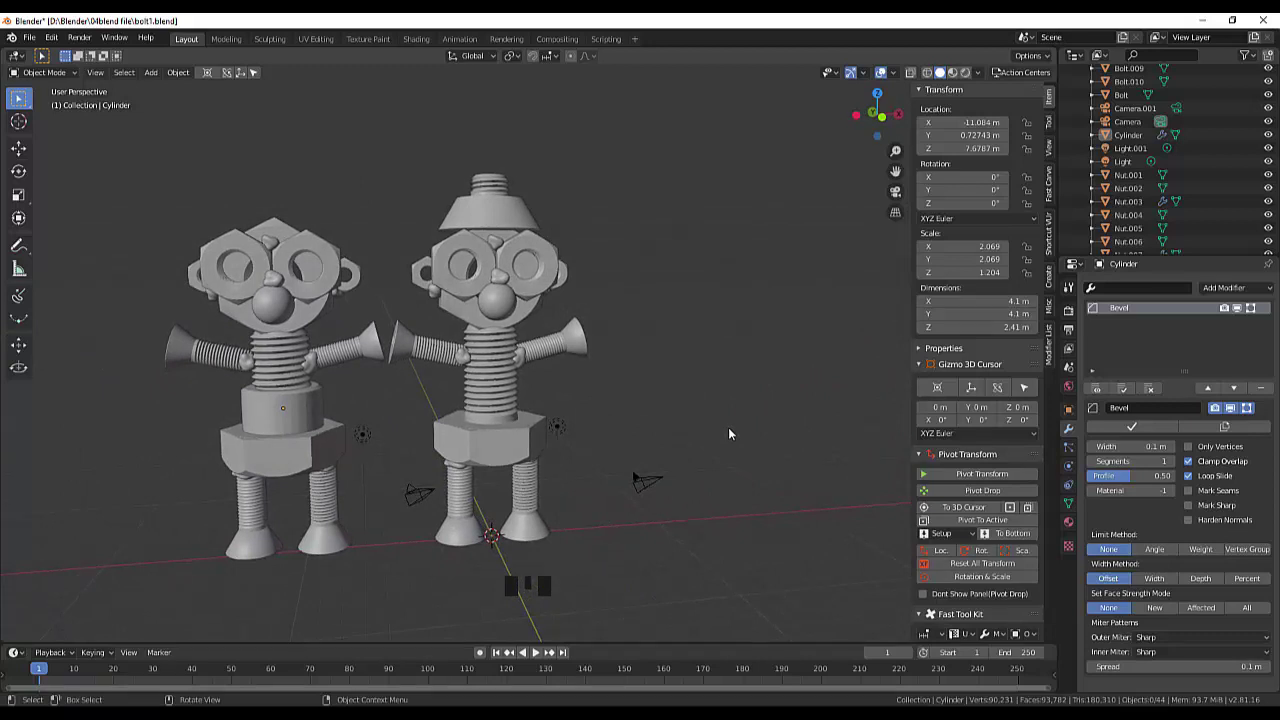
{"action": "scroll", "scroll_direction": "down", "scroll_amount": 3}
{"action": "scroll", "scroll_direction": "up", "scroll_amount": 3}
{"action": "left_click_drag", "start_coordinate": [696, 423], "coordinate": [455, 342]}
{"action": "scroll", "scroll_direction": "up", "scroll_amount": 3}
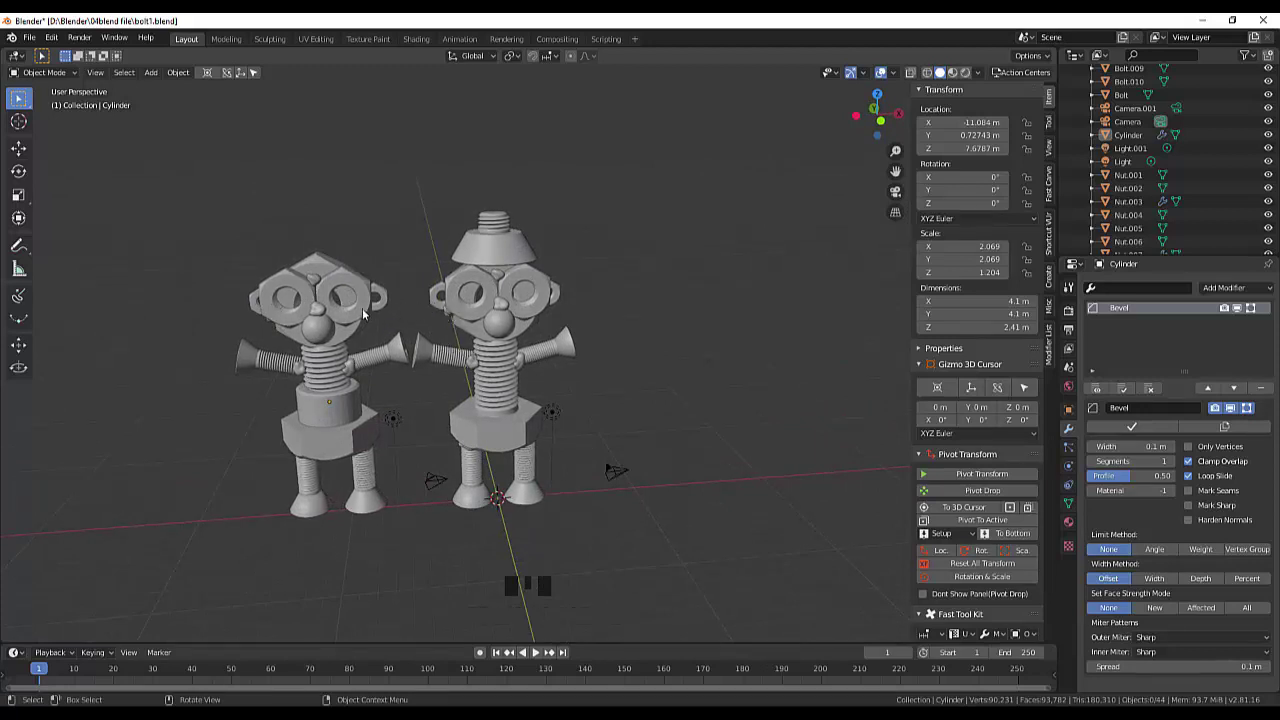
Step: Copy the right eye nut onto the head, shrink it, and build a three-nut pyramid
{"action": "left_click", "coordinate": [368, 314]}
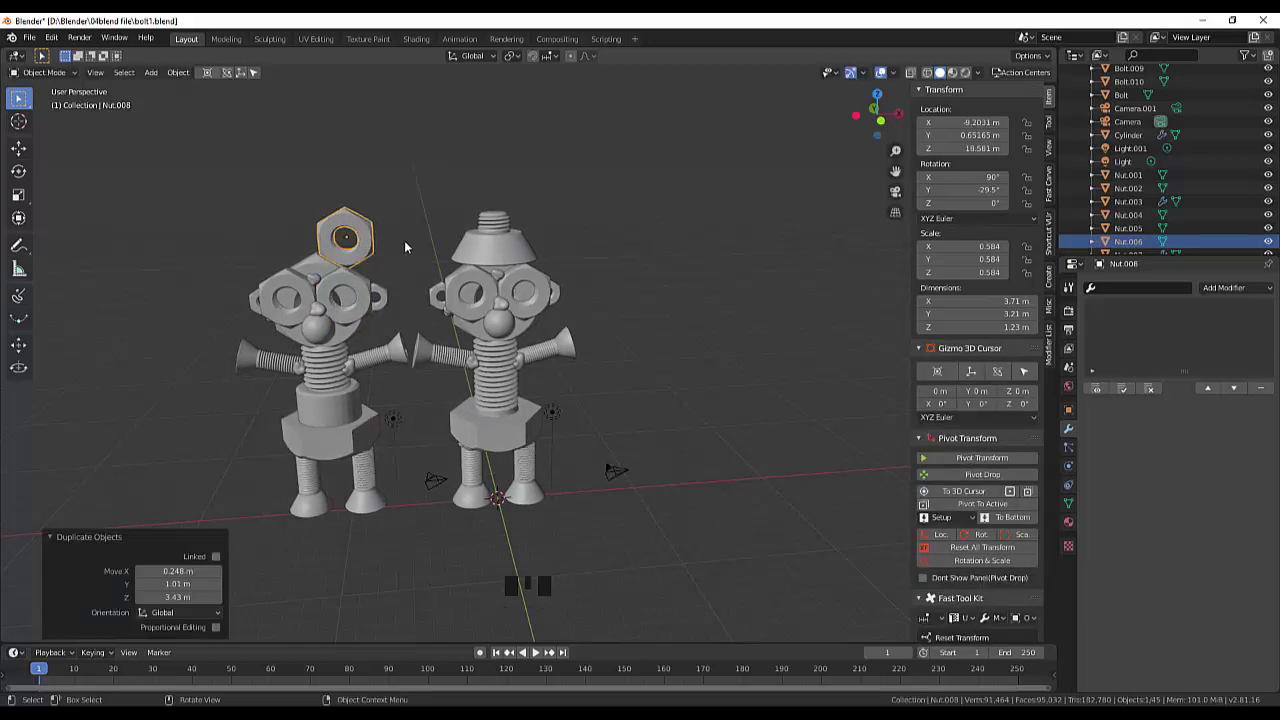
{"action": "key", "text": "KP_3"}
{"action": "scroll", "scroll_direction": "up", "scroll_amount": 3}
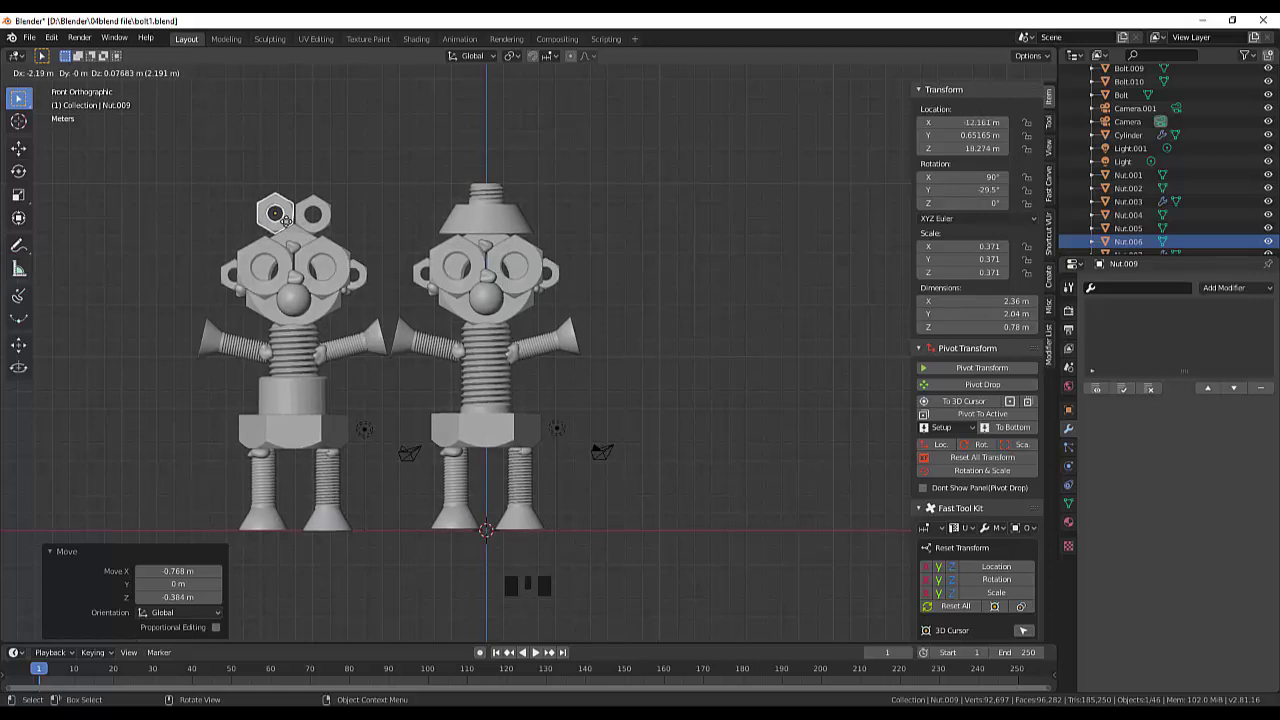
{"action": "left_click", "coordinate": [289, 226]}
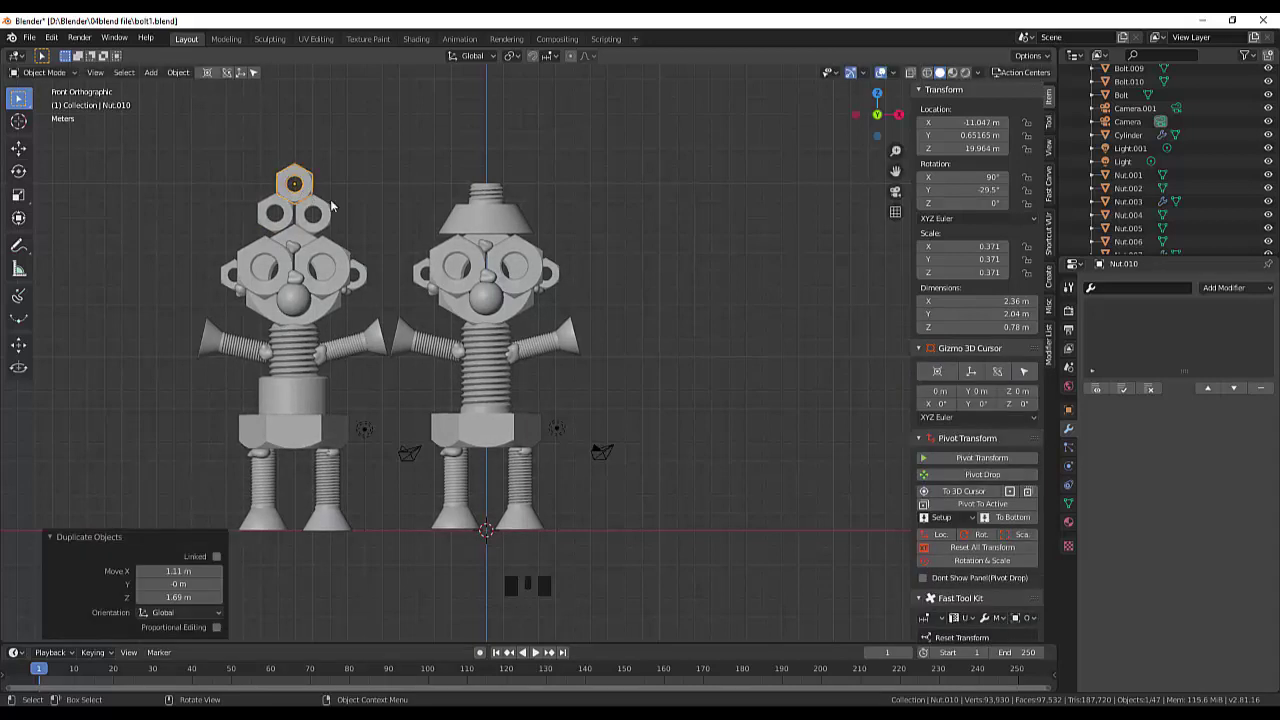
{"action": "left_click", "coordinate": [349, 203]}
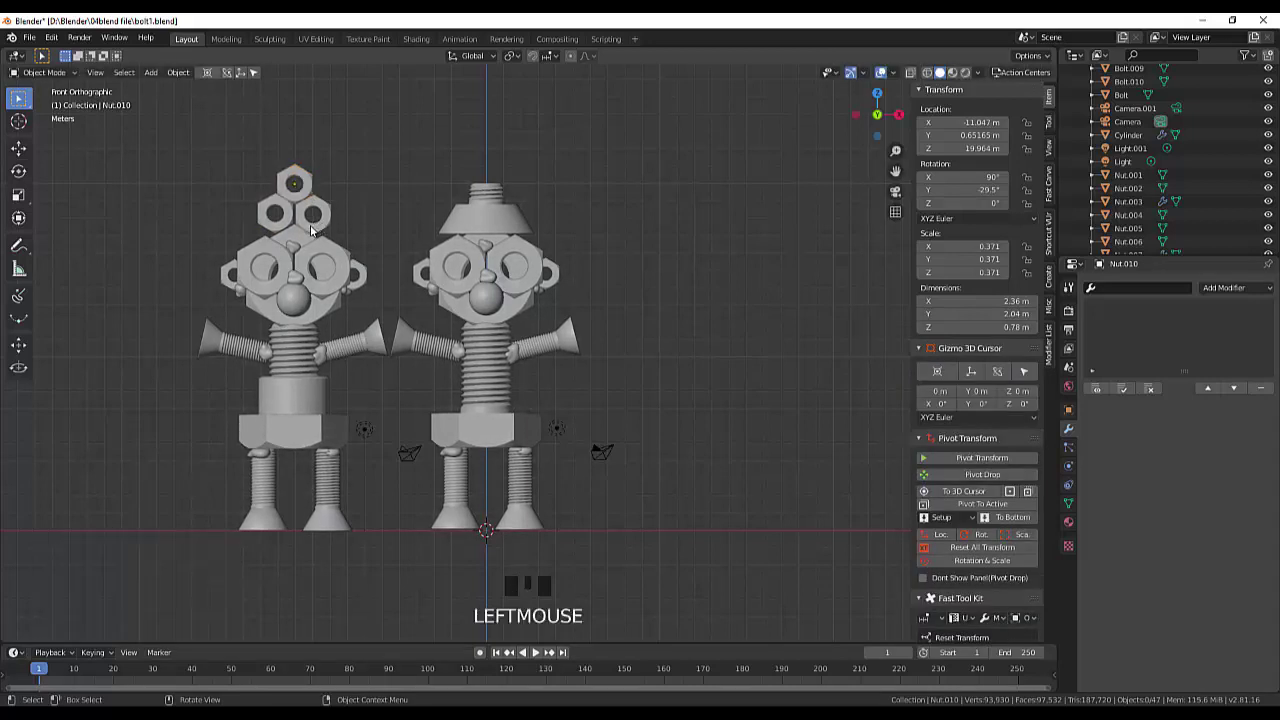
{"action": "scroll", "scroll_direction": "up", "scroll_amount": 3}
Step: Rotate and shrink the small sphere between the duplicate robot's eyes
{"action": "left_click", "coordinate": [203, 252]}
{"action": "key", "text": "r"}
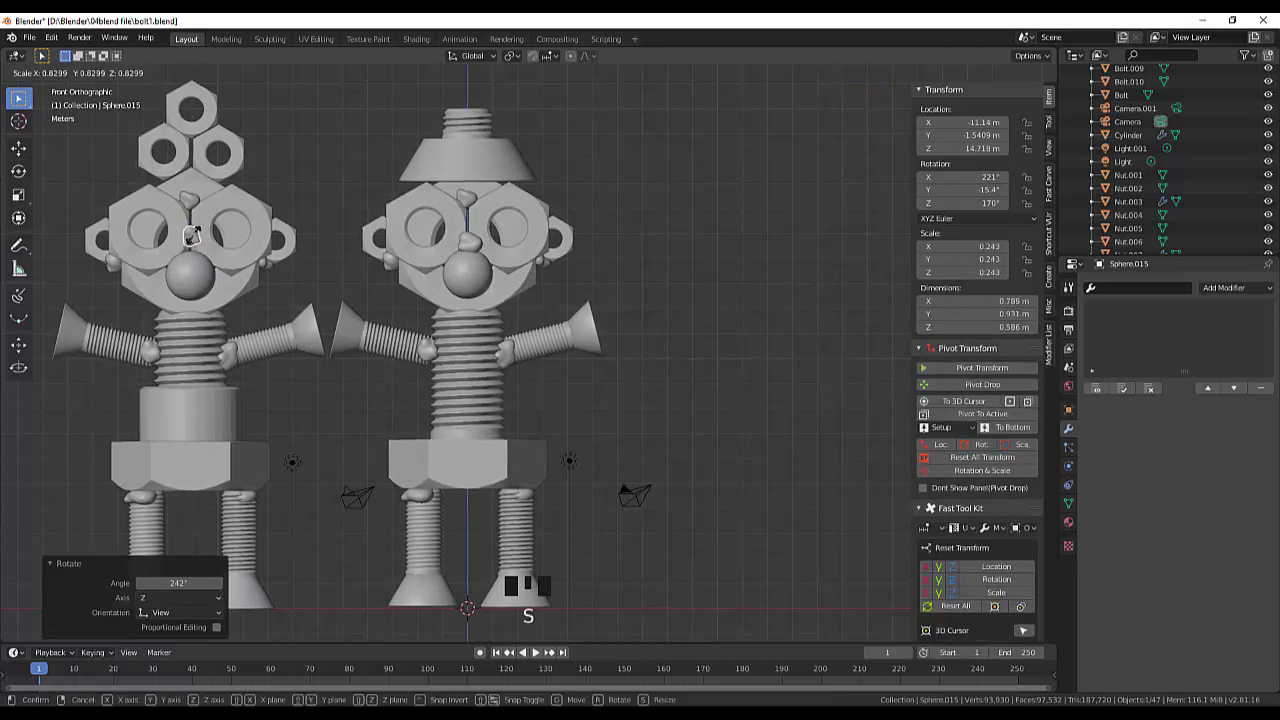
{"action": "left_click_drag", "start_coordinate": [290, 216], "coordinate": [291, 222]}
{"action": "key", "text": "r"}
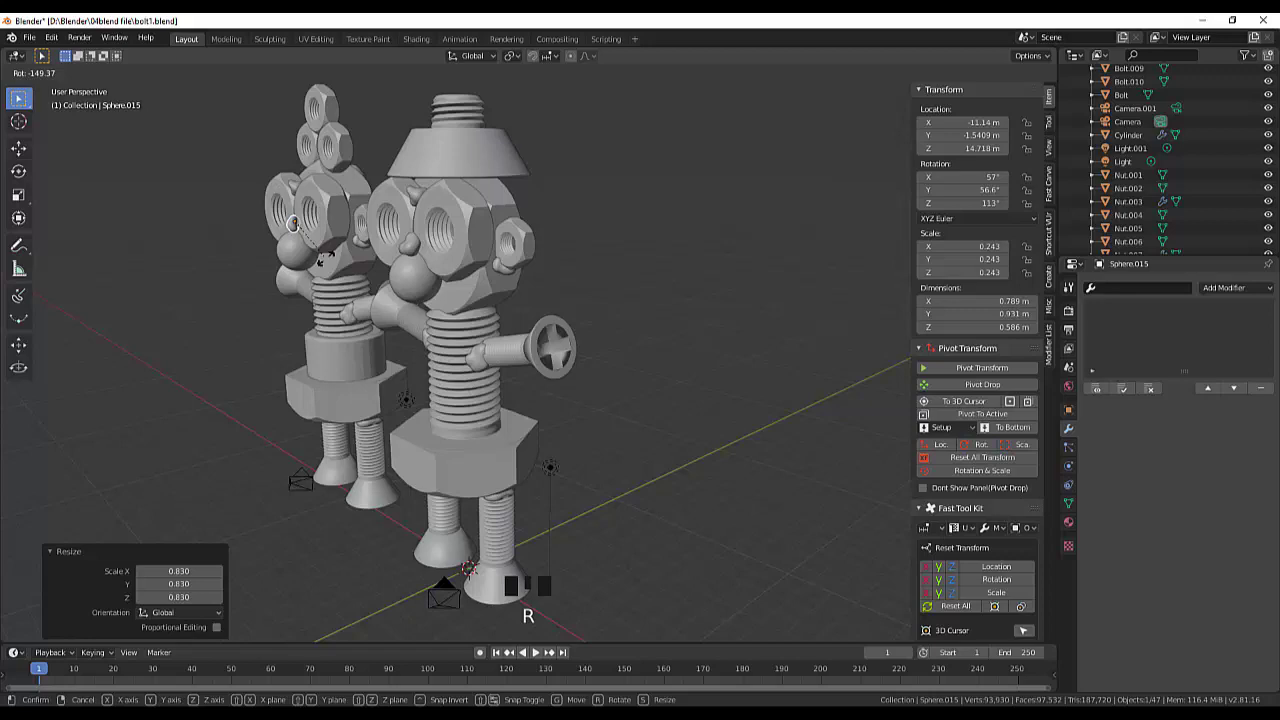
{"action": "left_click_drag", "start_coordinate": [336, 219], "coordinate": [319, 387]}
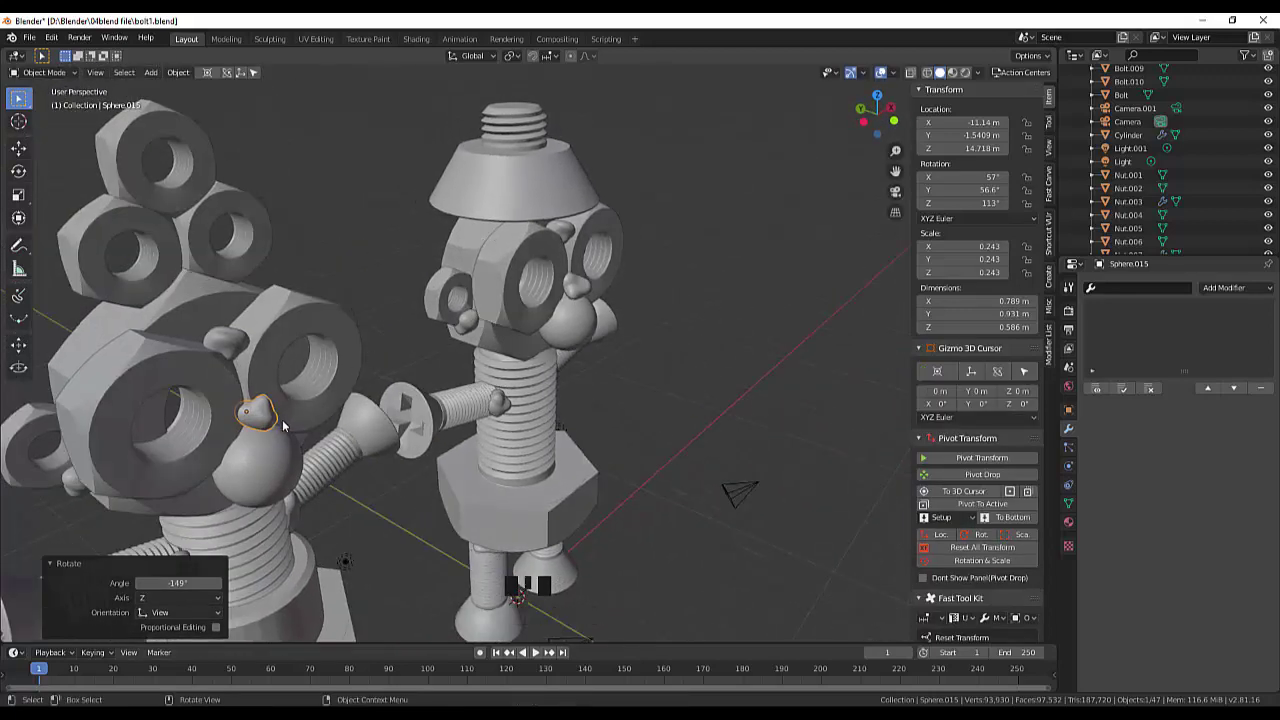
{"action": "left_click", "coordinate": [272, 426]}
{"action": "key", "text": "s"}
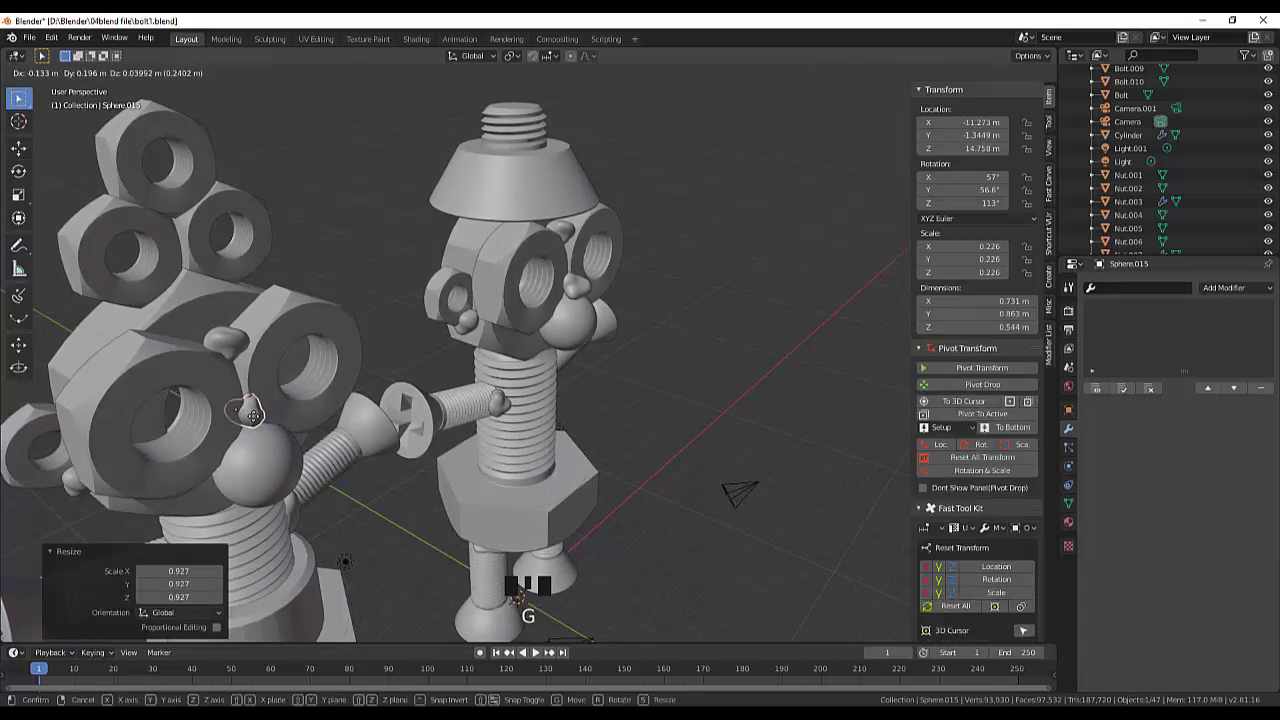
{"action": "left_click", "coordinate": [287, 455]}
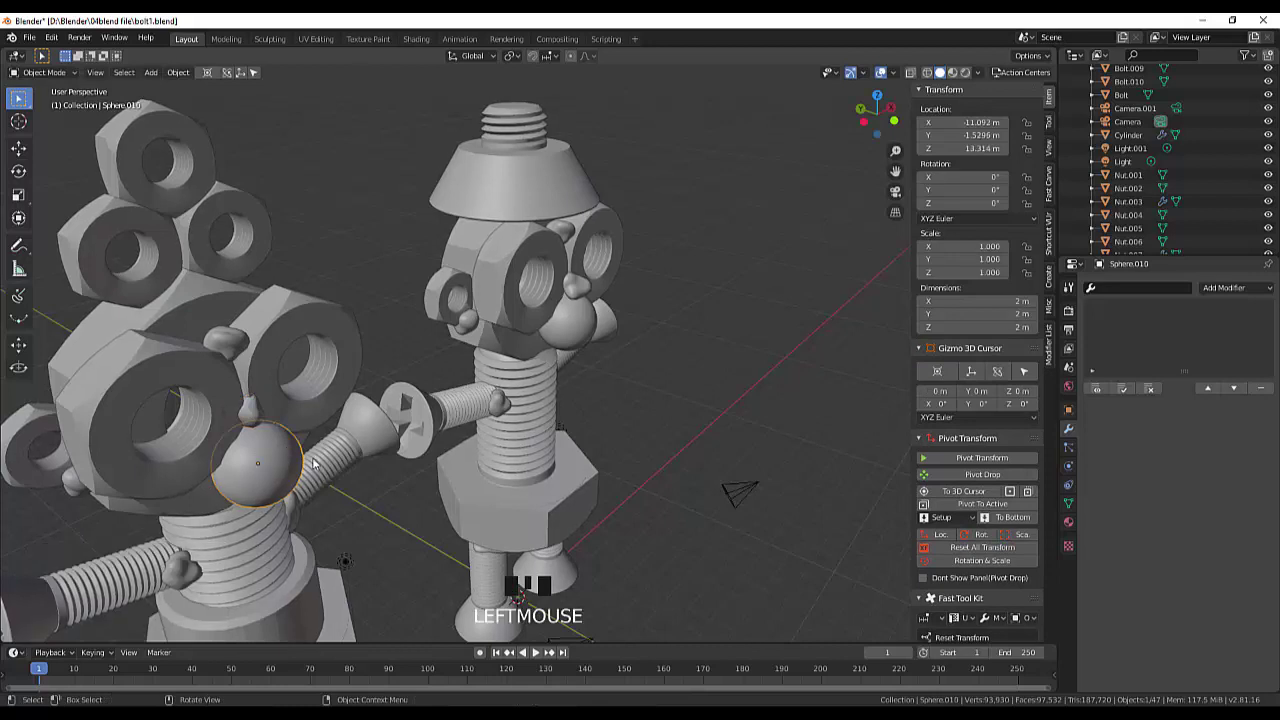
Step: Scale the nose sphere to 0.789 and move it lower on the face beneath the eye nuts
{"action": "key", "text": "s"}
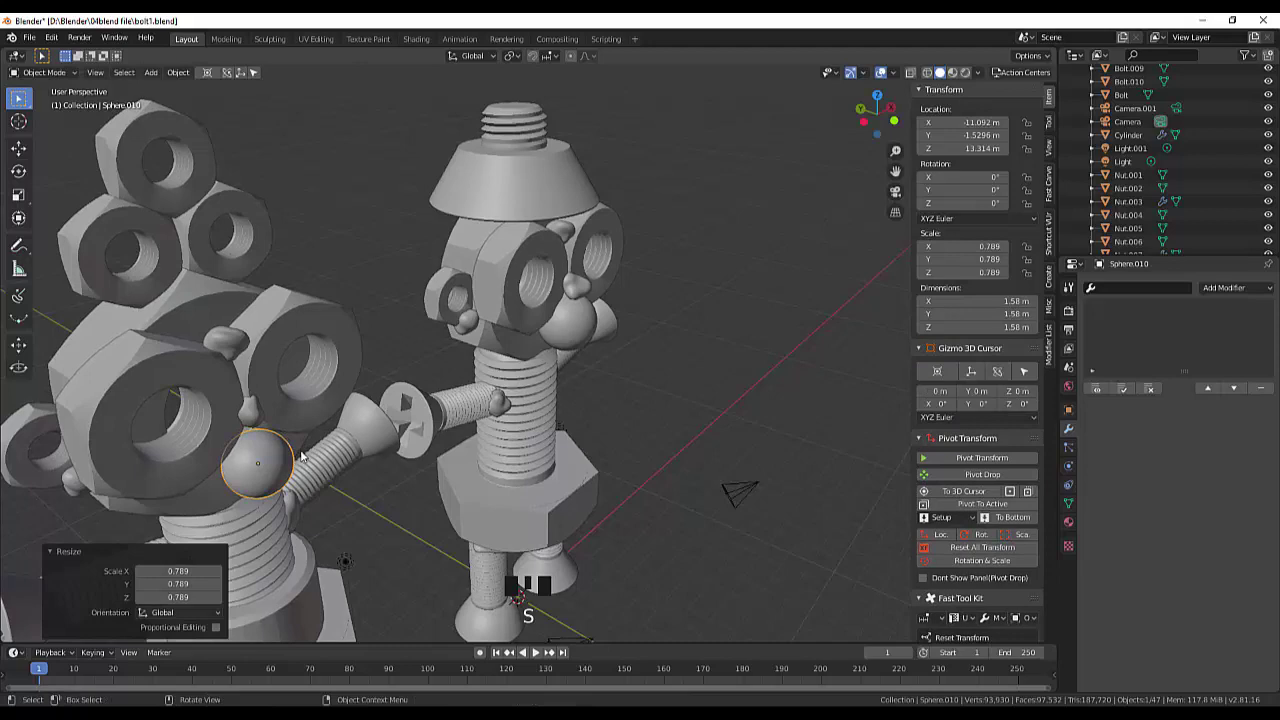
{"action": "left_click_drag", "start_coordinate": [333, 452], "coordinate": [286, 462]}
{"action": "left_click", "coordinate": [286, 462]}
{"action": "left_click_drag", "start_coordinate": [281, 370], "coordinate": [149, 309]}
{"action": "left_click", "coordinate": [149, 309]}
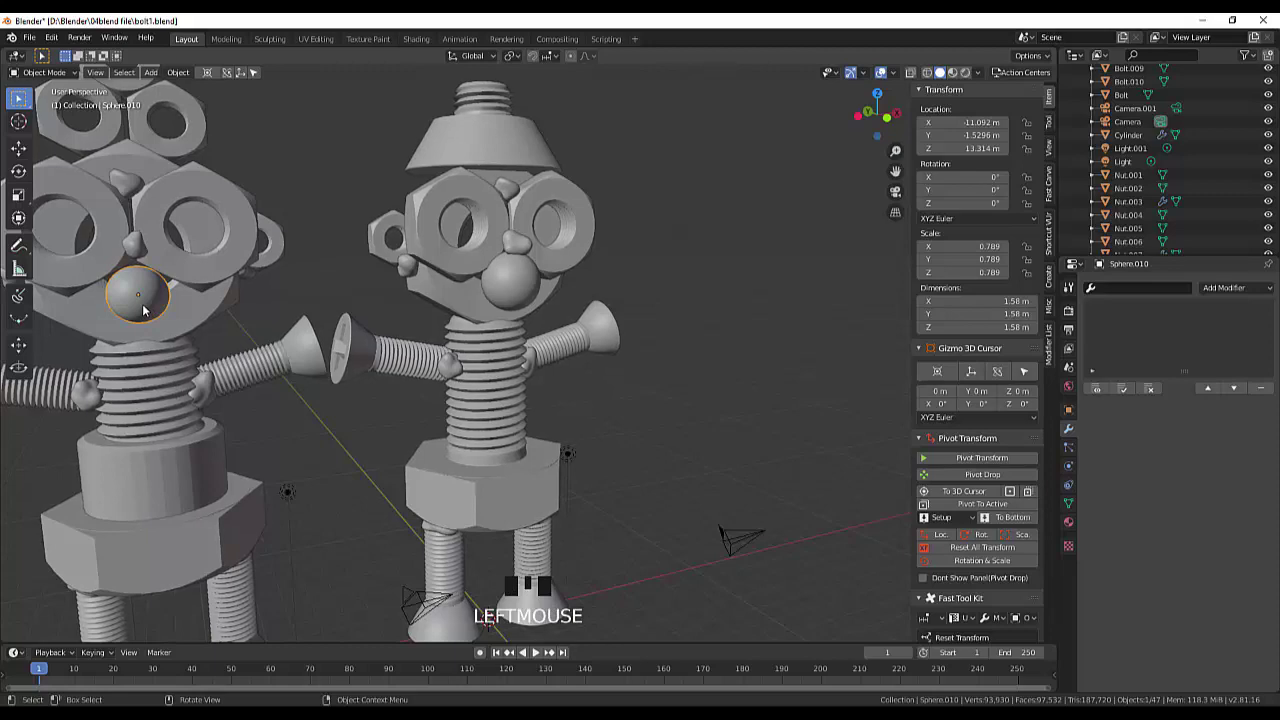
{"action": "key", "text": "g"}
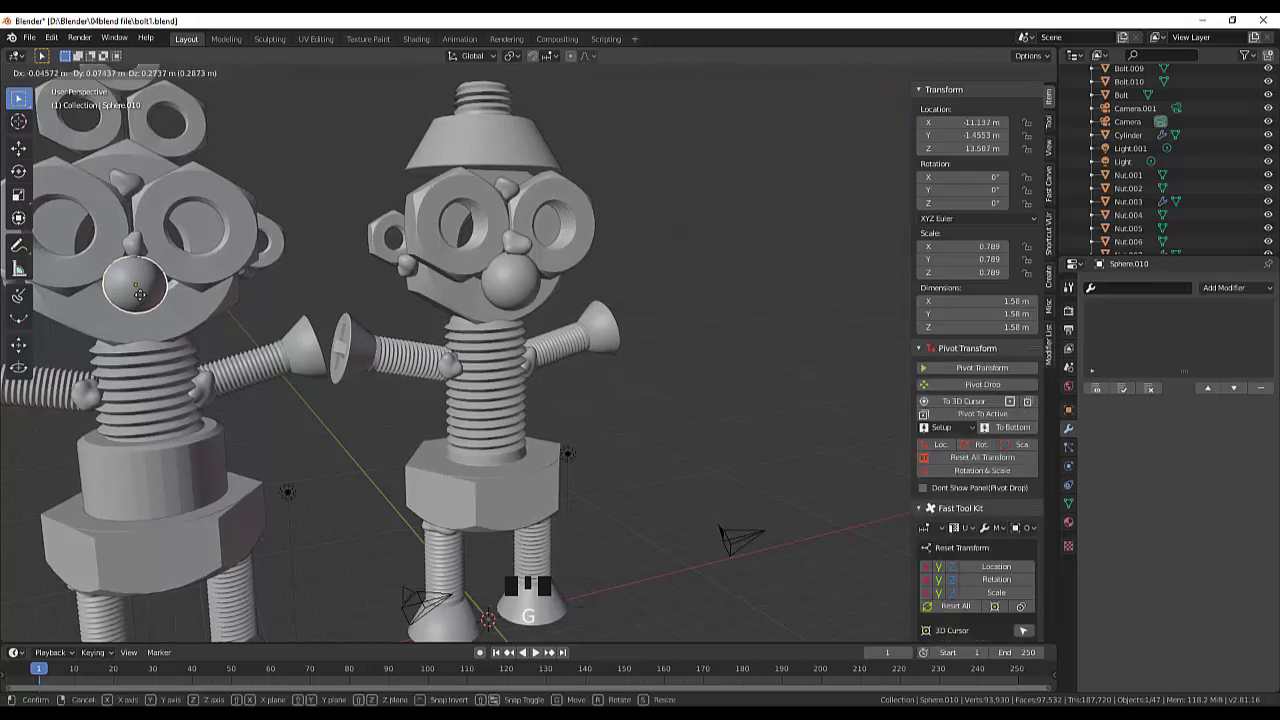
{"action": "left_click", "coordinate": [263, 315]}
{"action": "left_click_drag", "start_coordinate": [282, 305], "coordinate": [251, 336]}
{"action": "scroll", "scroll_direction": "down", "scroll_amount": 3}
{"action": "scroll", "scroll_direction": "up", "scroll_amount": 3}
{"action": "left_click_drag", "start_coordinate": [314, 304], "coordinate": [301, 292]}
{"action": "left_click", "coordinate": [301, 292]}
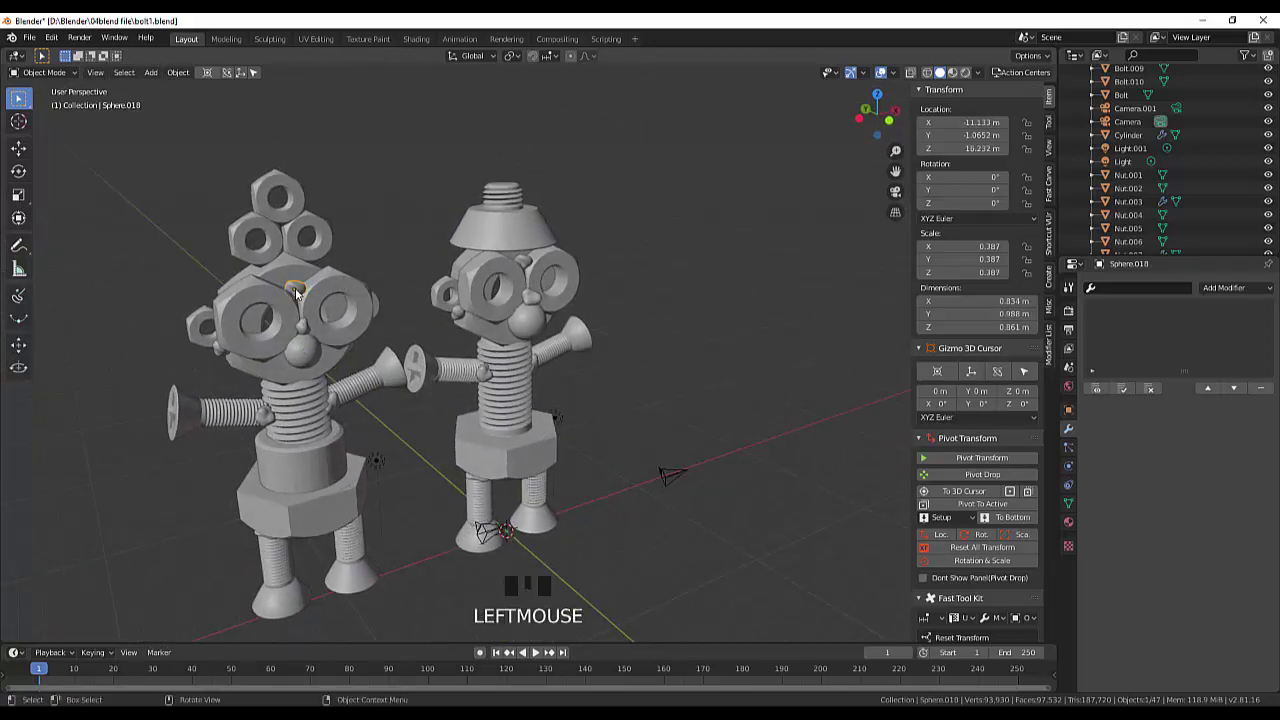
Step: Nudge the head sphere lower and reposition the left and right arm-joint spheres
{"action": "left_click", "coordinate": [301, 293]}
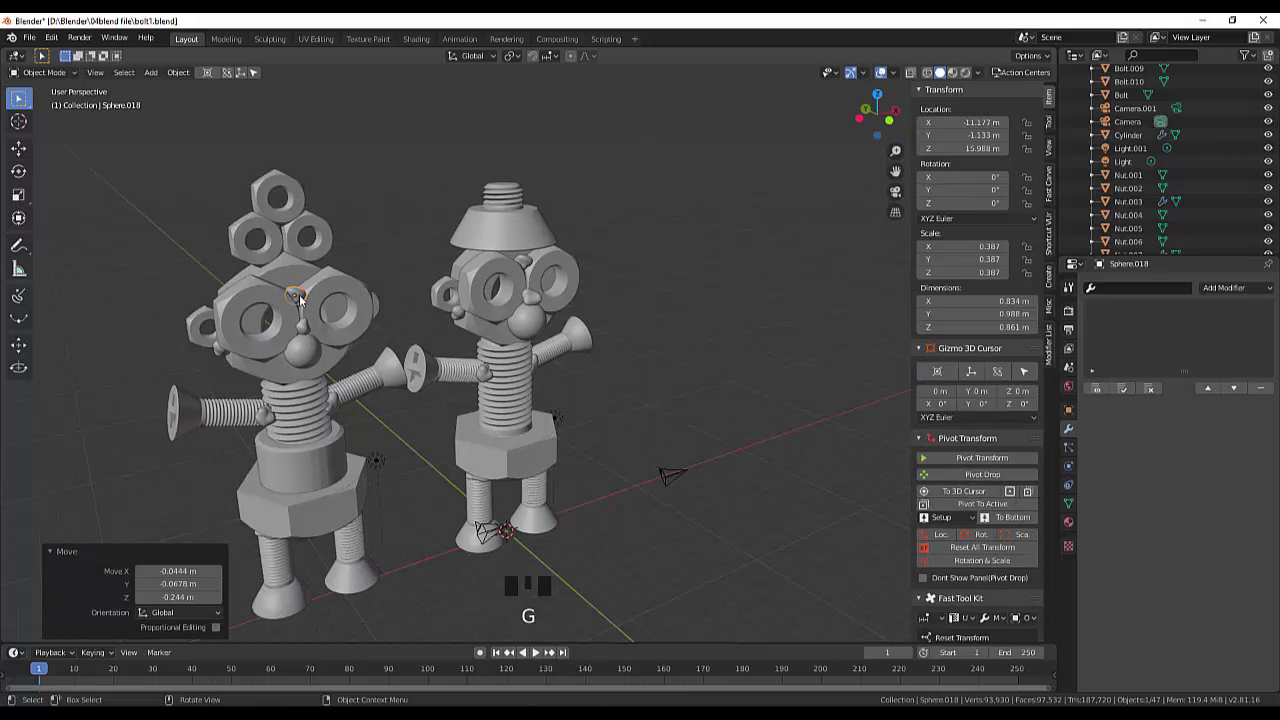
{"action": "left_click", "coordinate": [271, 422]}
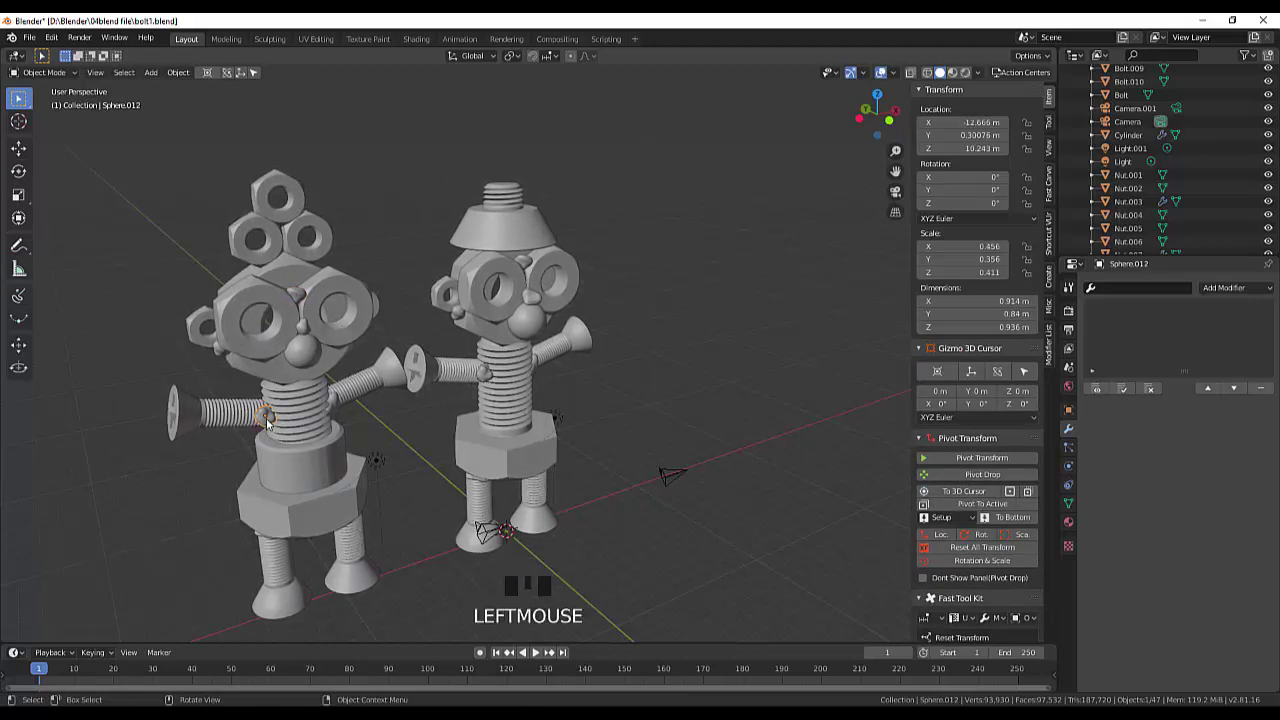
{"action": "key", "text": "g"}
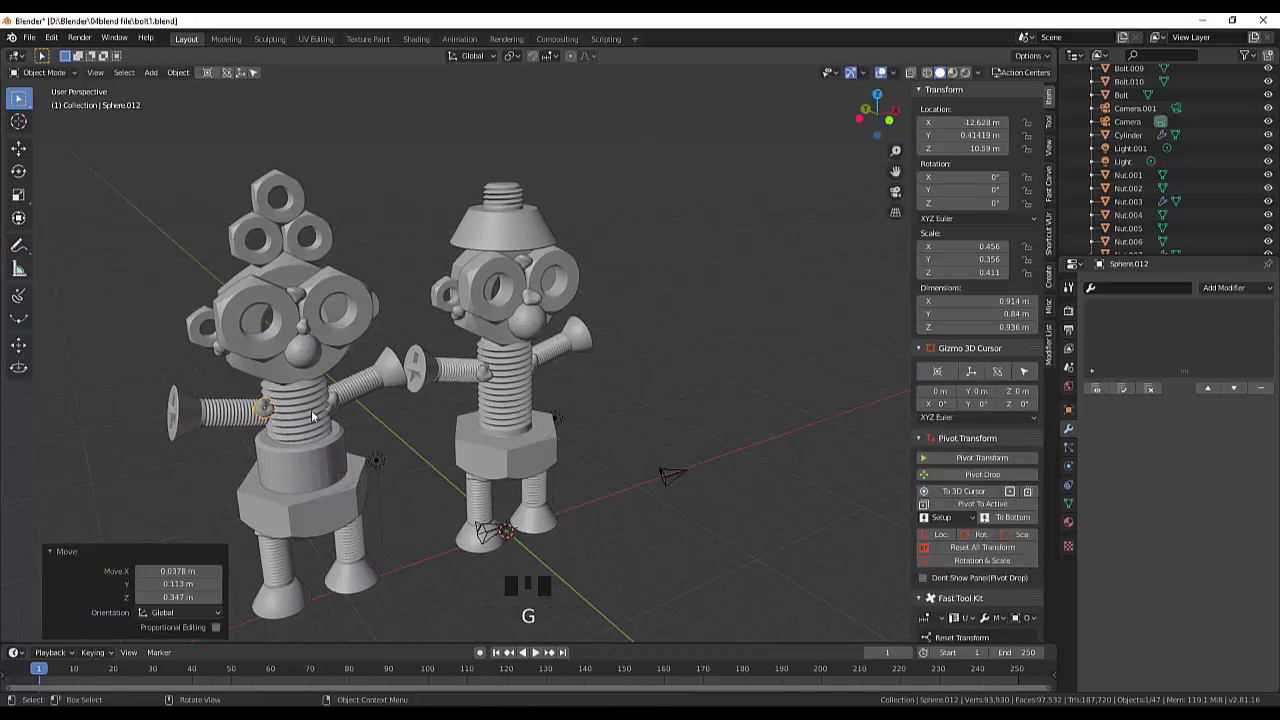
{"action": "left_click", "coordinate": [341, 406]}
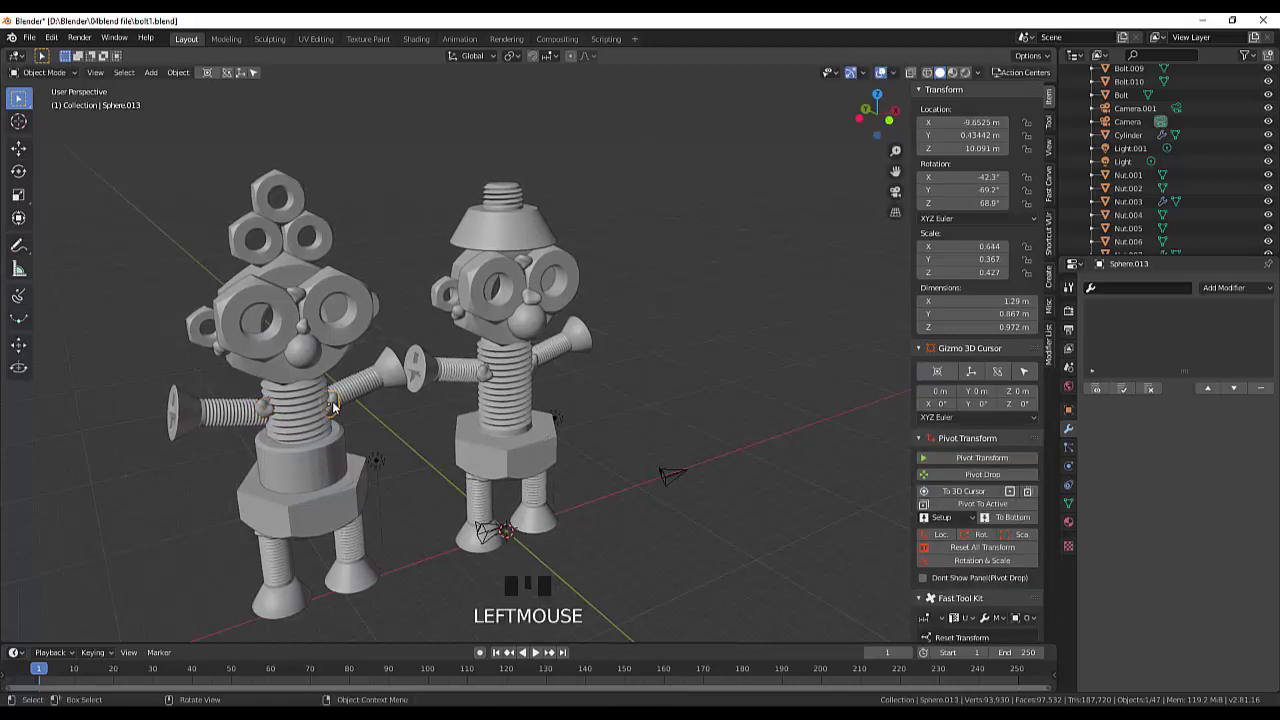
{"action": "key", "text": "g"}
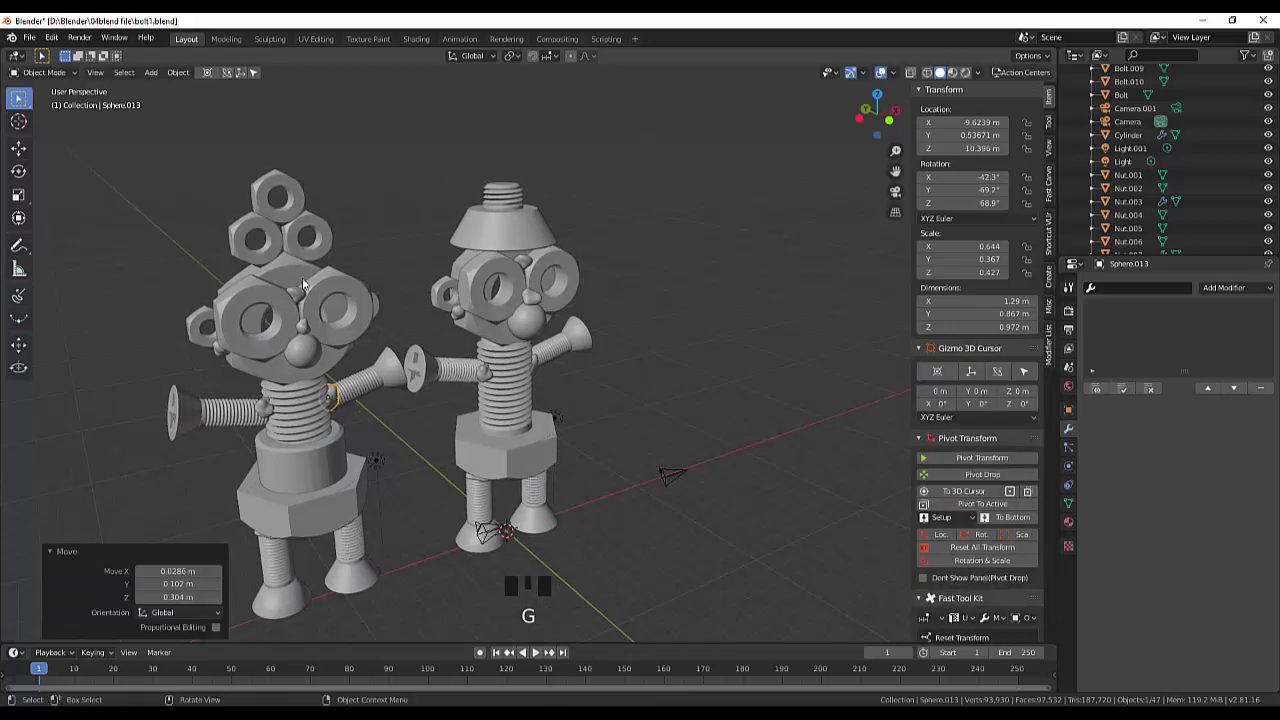
Step: Duplicate a small detail sphere into the nut stack twice, rotating the second copy into place
{"action": "left_click", "coordinate": [305, 332]}
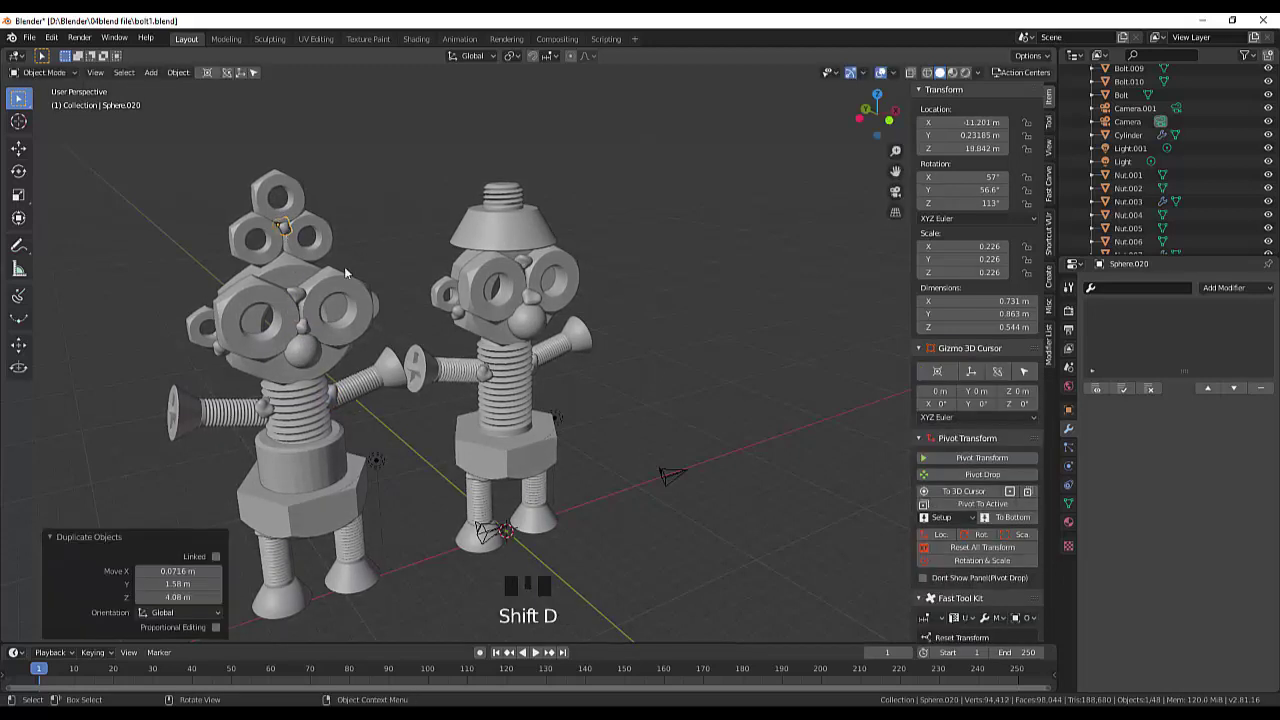
{"action": "left_click", "coordinate": [370, 231]}
{"action": "left_click_drag", "start_coordinate": [387, 210], "coordinate": [381, 216]}
{"action": "left_click", "coordinate": [276, 228]}
{"action": "key", "text": "shift+d"}
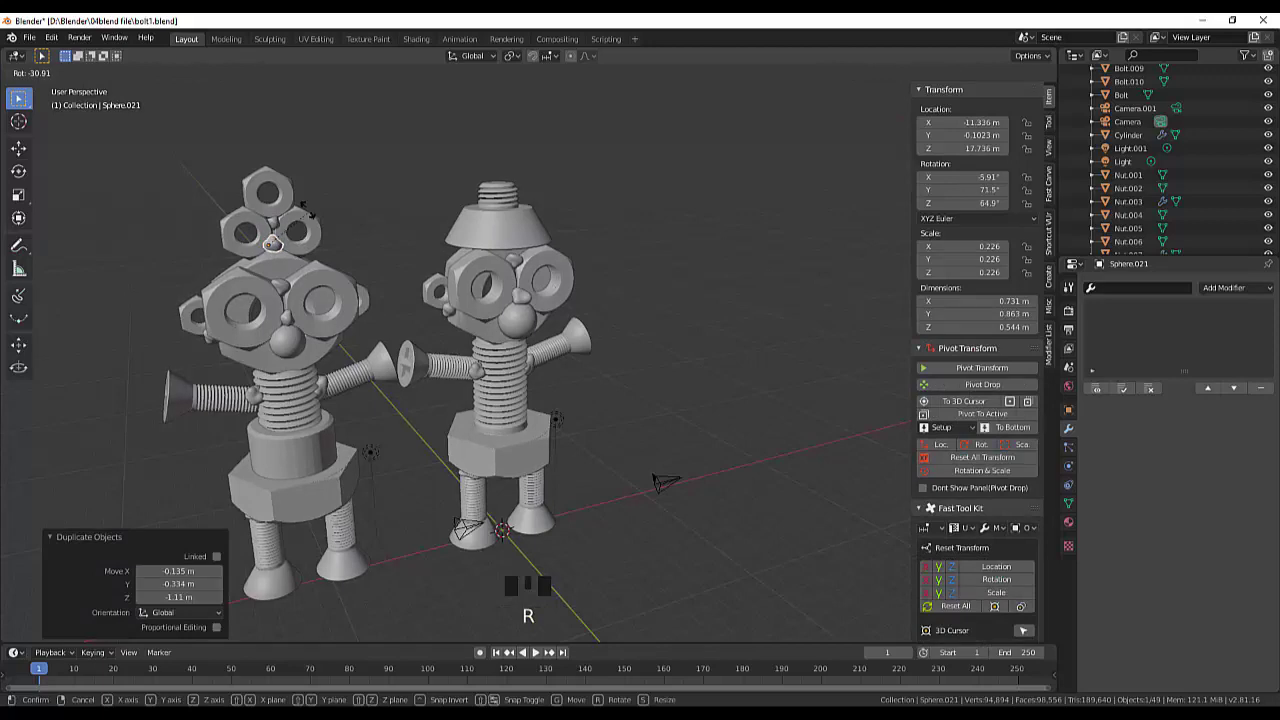
{"action": "left_click_drag", "start_coordinate": [345, 202], "coordinate": [526, 292]}
{"action": "left_click", "coordinate": [526, 292]}
Step: Check the nut stack and delete the stray copied sphere
{"action": "left_click_drag", "start_coordinate": [659, 315], "coordinate": [632, 325]}
{"action": "left_click", "coordinate": [632, 325]}
{"action": "key", "text": "Delete"}
{"action": "left_click_drag", "start_coordinate": [763, 293], "coordinate": [409, 282]}
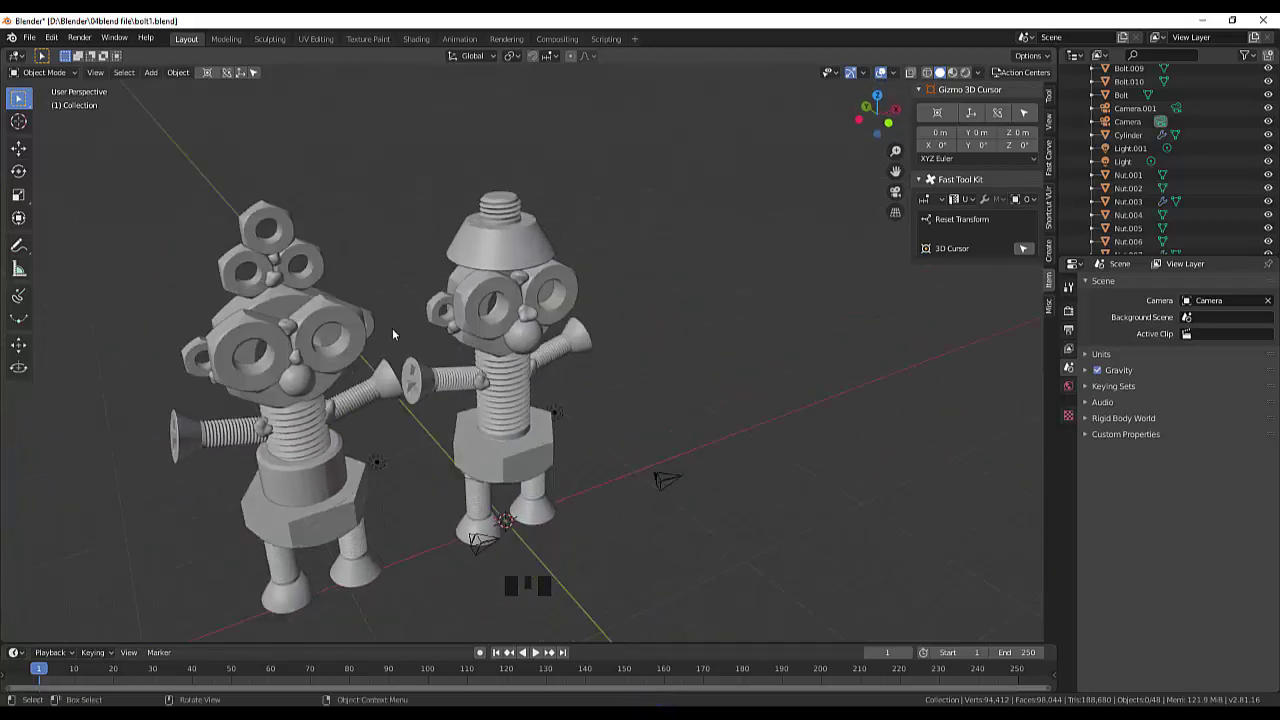
Step: Reposition Sphere.021 within the nut stack, viewed from above
{"action": "left_click", "coordinate": [284, 283]}
{"action": "left_click_drag", "start_coordinate": [373, 287], "coordinate": [344, 427]}
{"action": "key", "text": "g"}
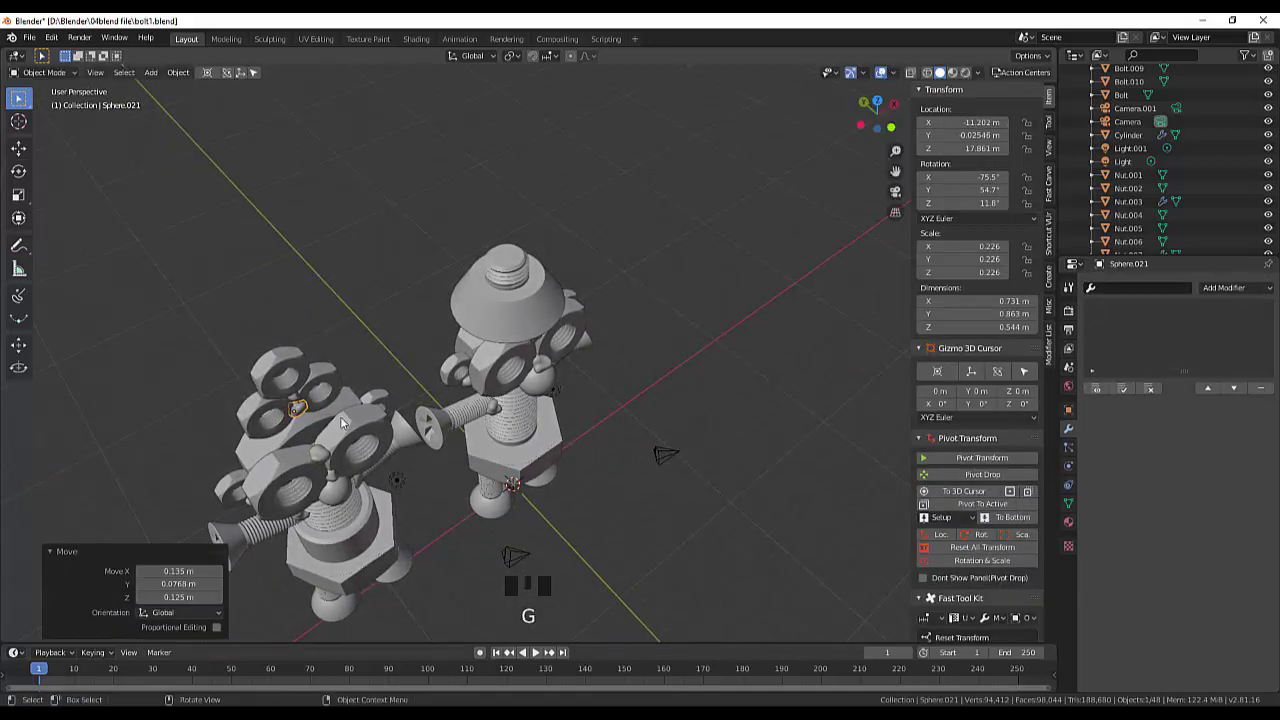
{"action": "left_click", "coordinate": [675, 474]}
{"action": "left_click_drag", "start_coordinate": [657, 421], "coordinate": [634, 389]}
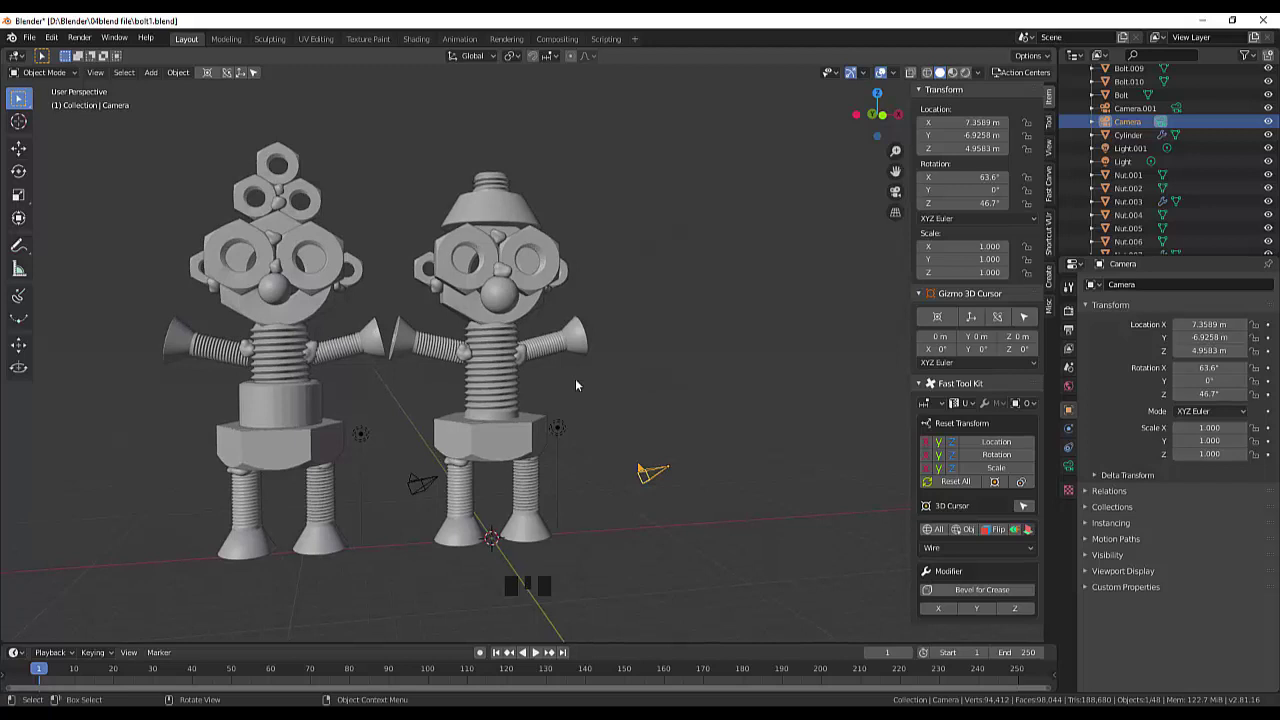
Step: Move the left and right leg-joint spheres to sit just beneath the waist nut
{"action": "left_click", "coordinate": [246, 478]}
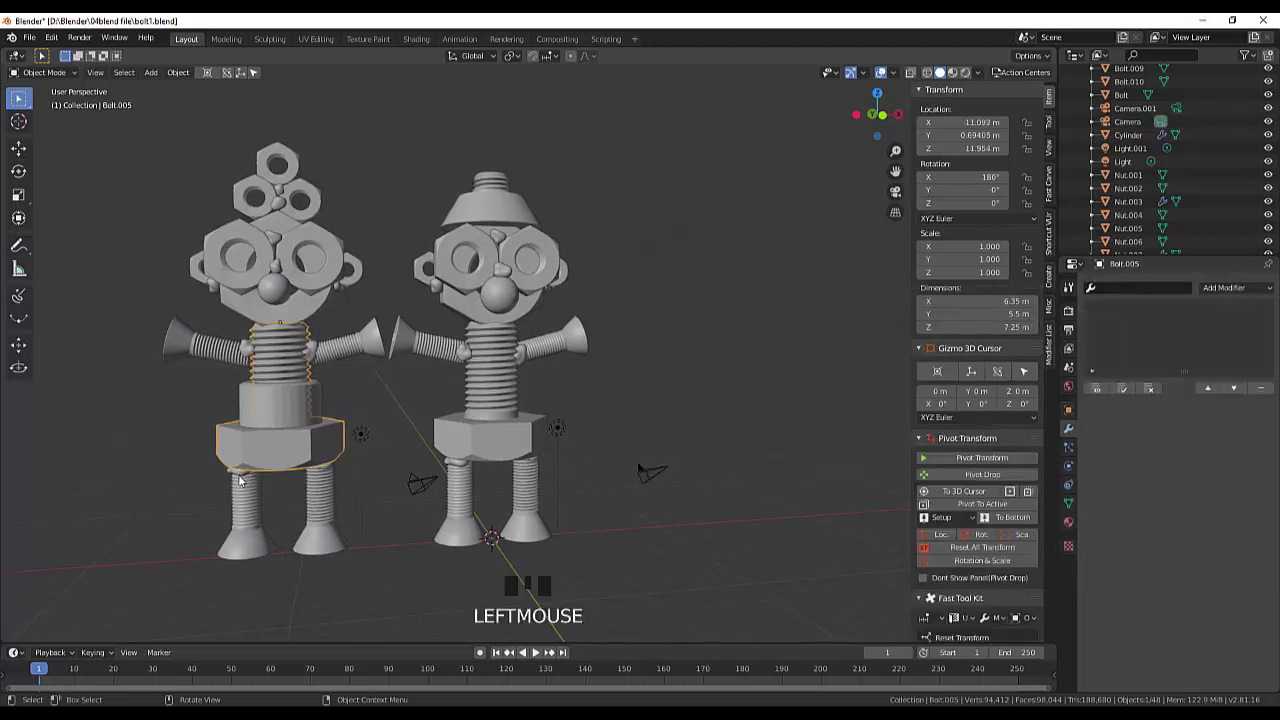
{"action": "left_click", "coordinate": [244, 482]}
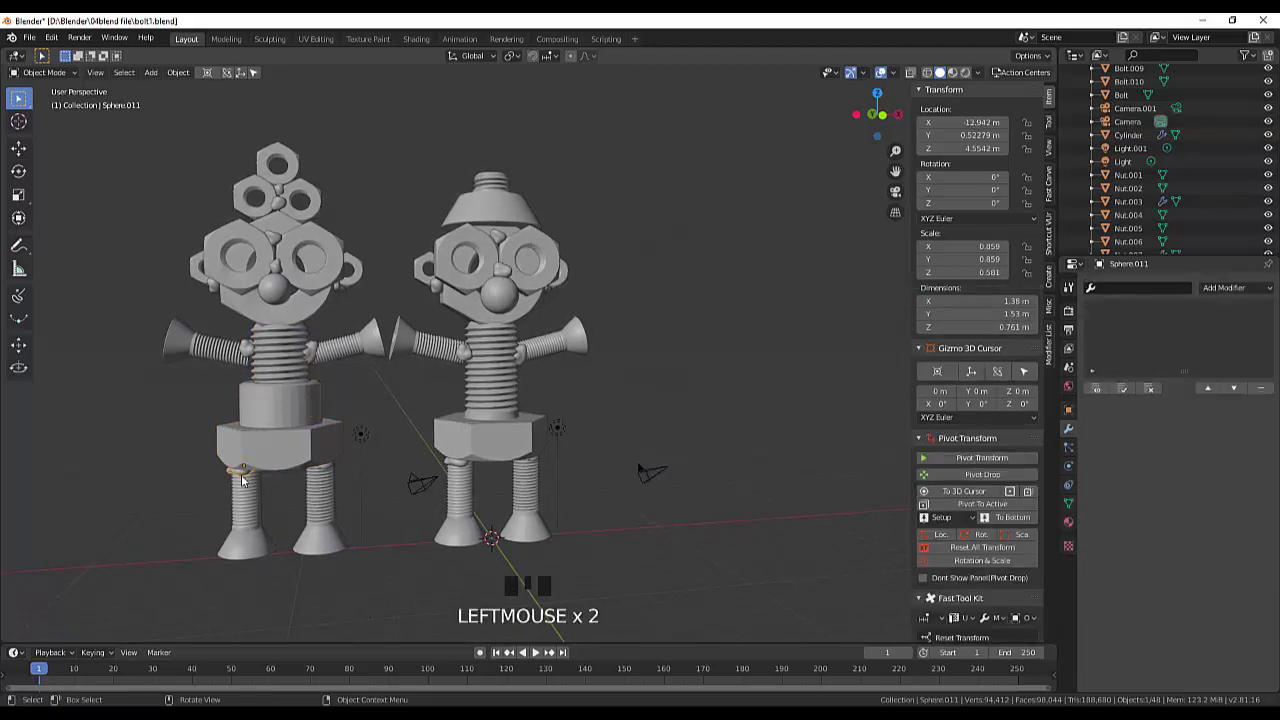
{"action": "key", "text": "g"}
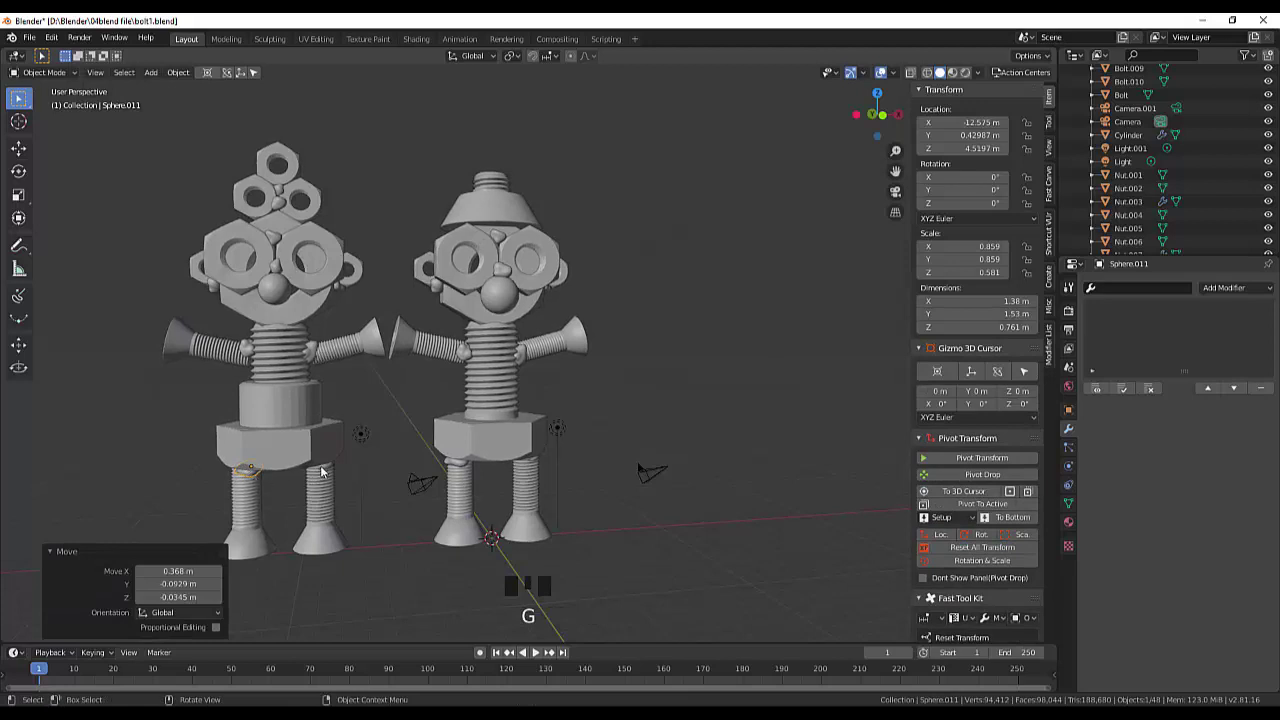
{"action": "left_click", "coordinate": [331, 469]}
{"action": "left_click", "coordinate": [335, 471]}
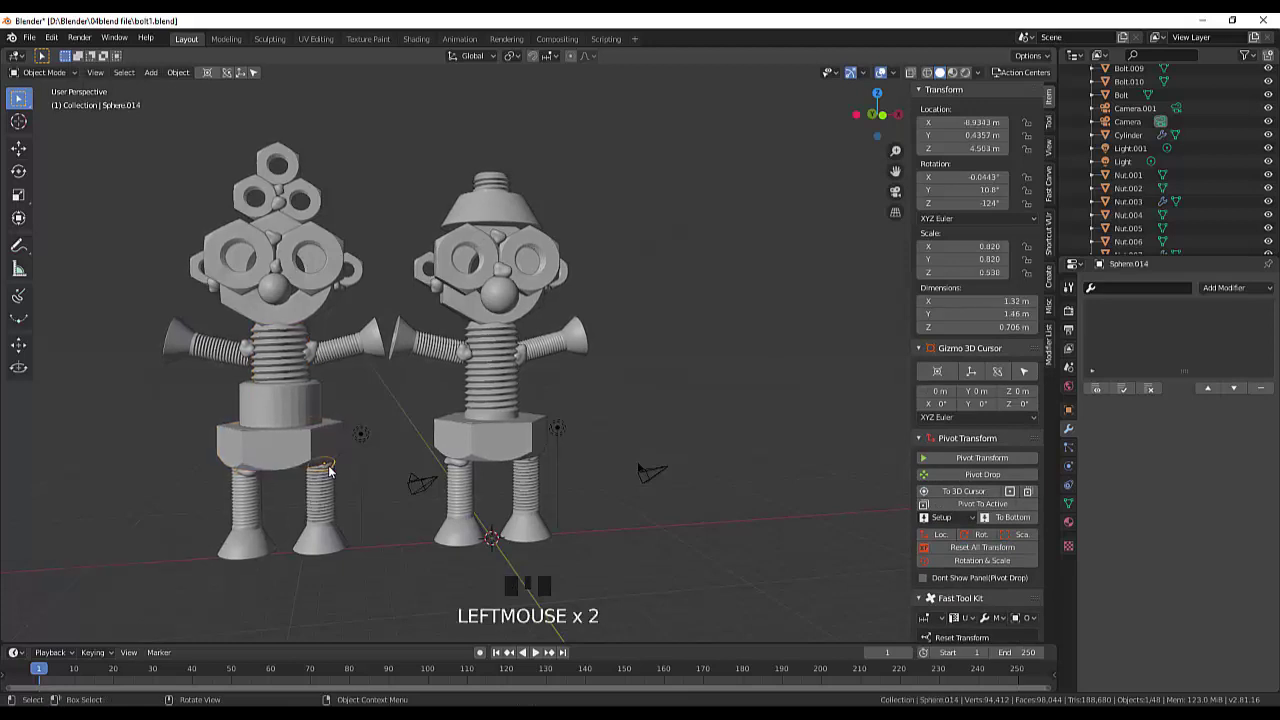
{"action": "key", "text": "g"}
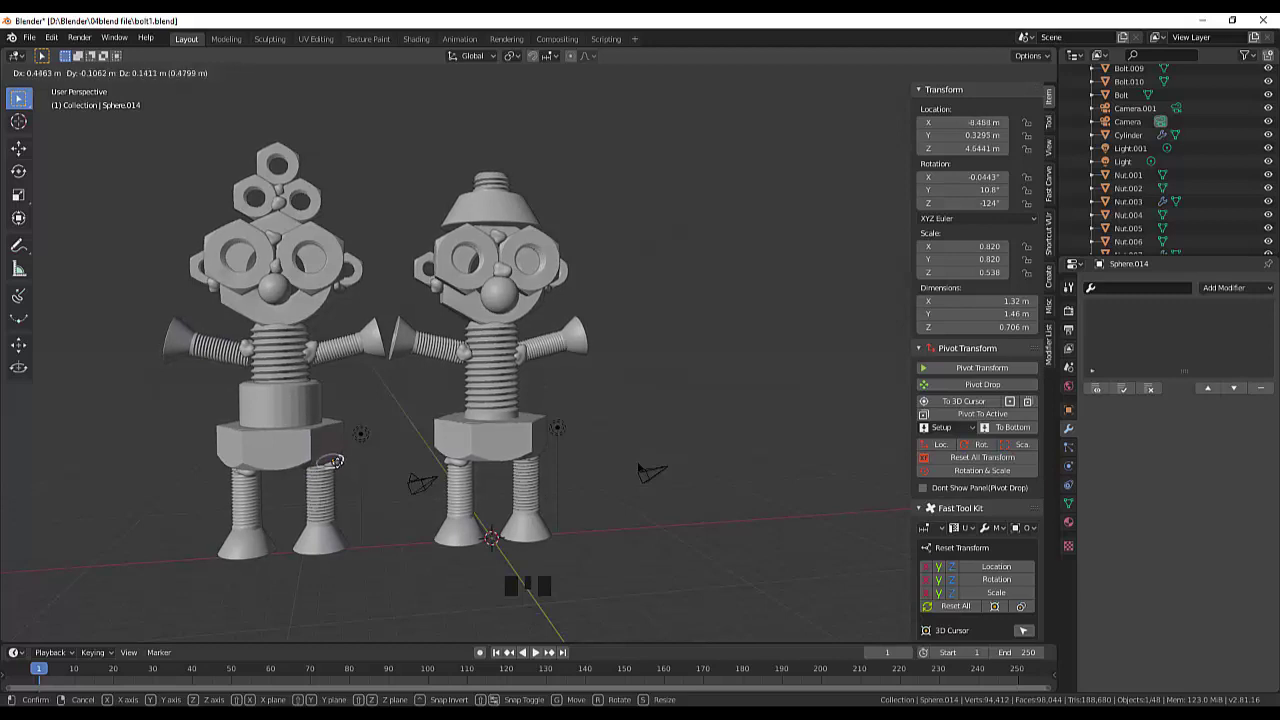
{"action": "left_click", "coordinate": [683, 489]}
{"action": "left_click_drag", "start_coordinate": [708, 487], "coordinate": [685, 488]}
{"action": "scroll", "scroll_direction": "down", "scroll_amount": 3}
{"action": "scroll", "scroll_direction": "up", "scroll_amount": 3}
{"action": "scroll", "scroll_direction": "down", "scroll_amount": 3}
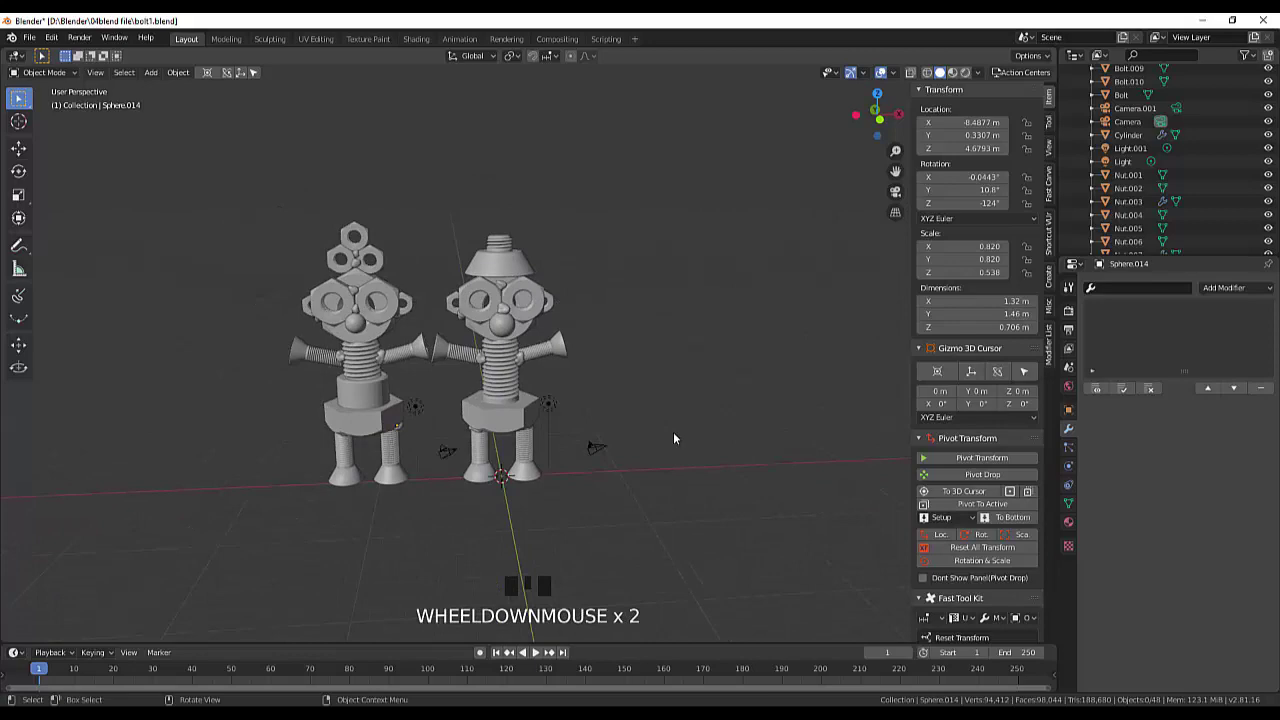
{"action": "scroll", "scroll_direction": "up", "scroll_amount": 3}
{"action": "left_click_drag", "start_coordinate": [680, 438], "coordinate": [813, 424]}
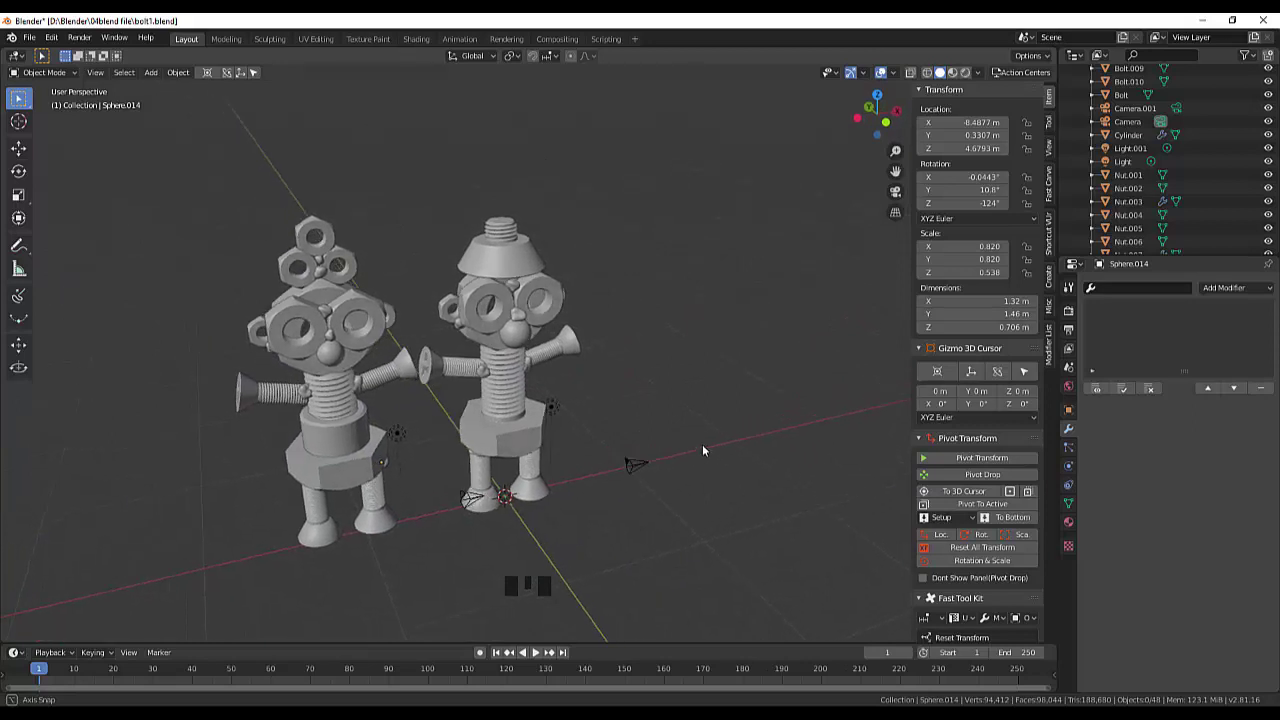
Step: Nudge Nut.008 in side view so the head stack lines up, then view both robots
{"action": "left_click", "coordinate": [328, 278]}
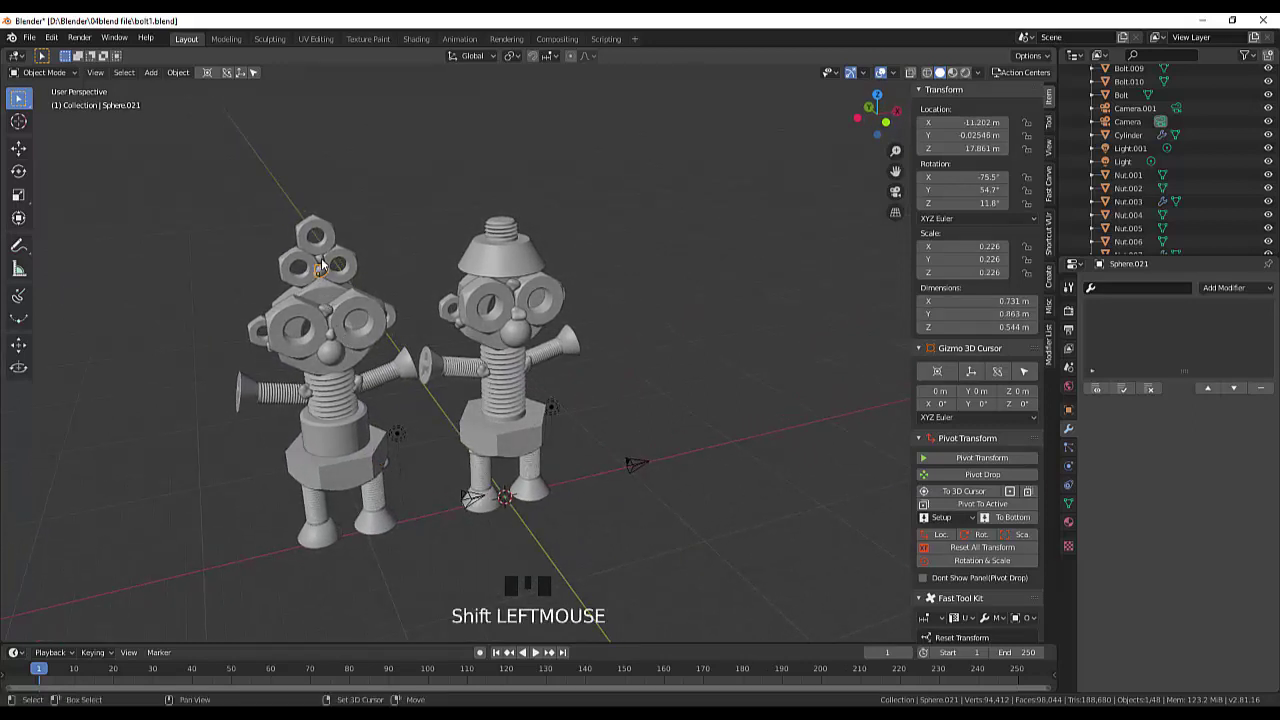
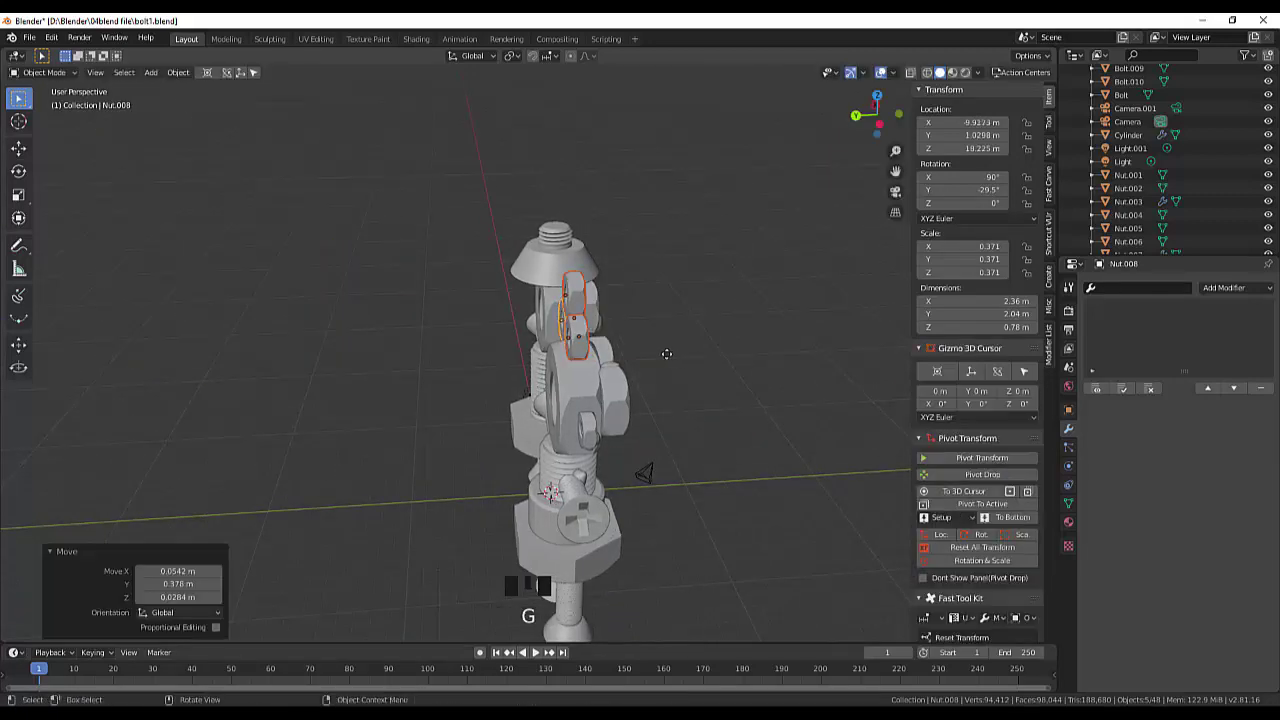
{"action": "left_click", "coordinate": [764, 380]}
{"action": "left_click_drag", "start_coordinate": [770, 371], "coordinate": [641, 339]}
{"action": "scroll", "scroll_direction": "down", "scroll_amount": 3}
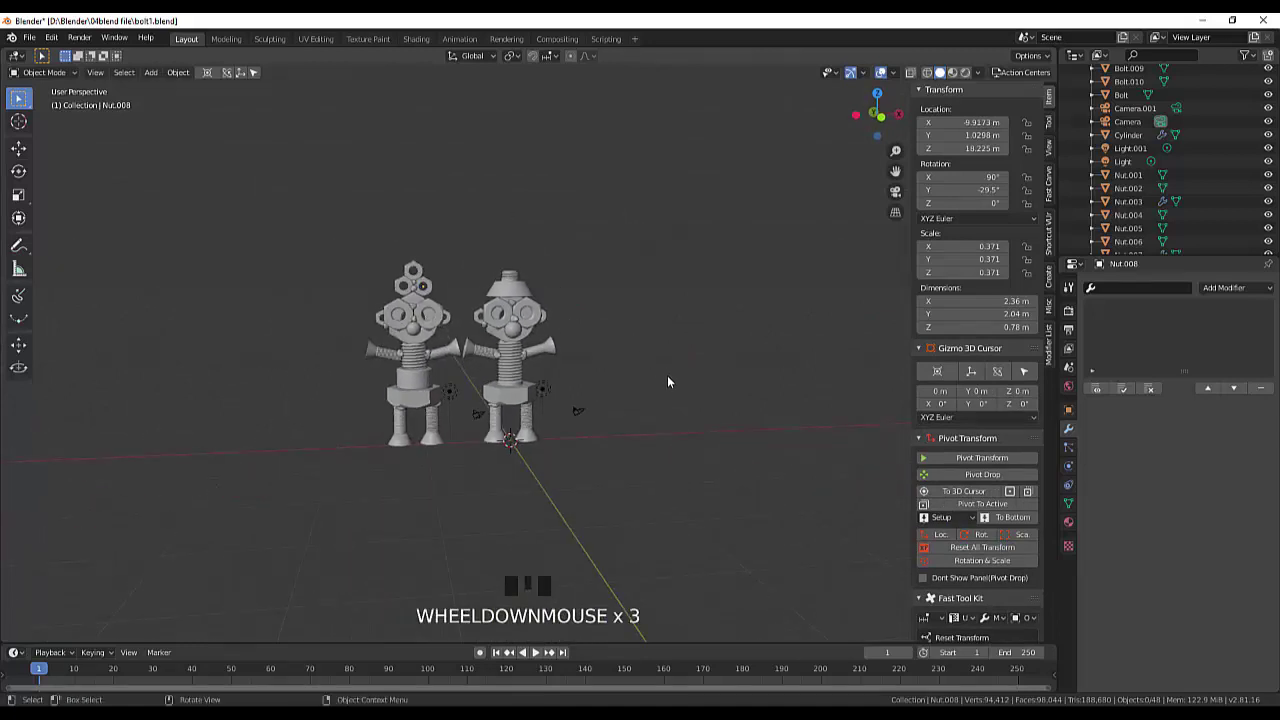
{"action": "left_click", "coordinate": [637, 443]}
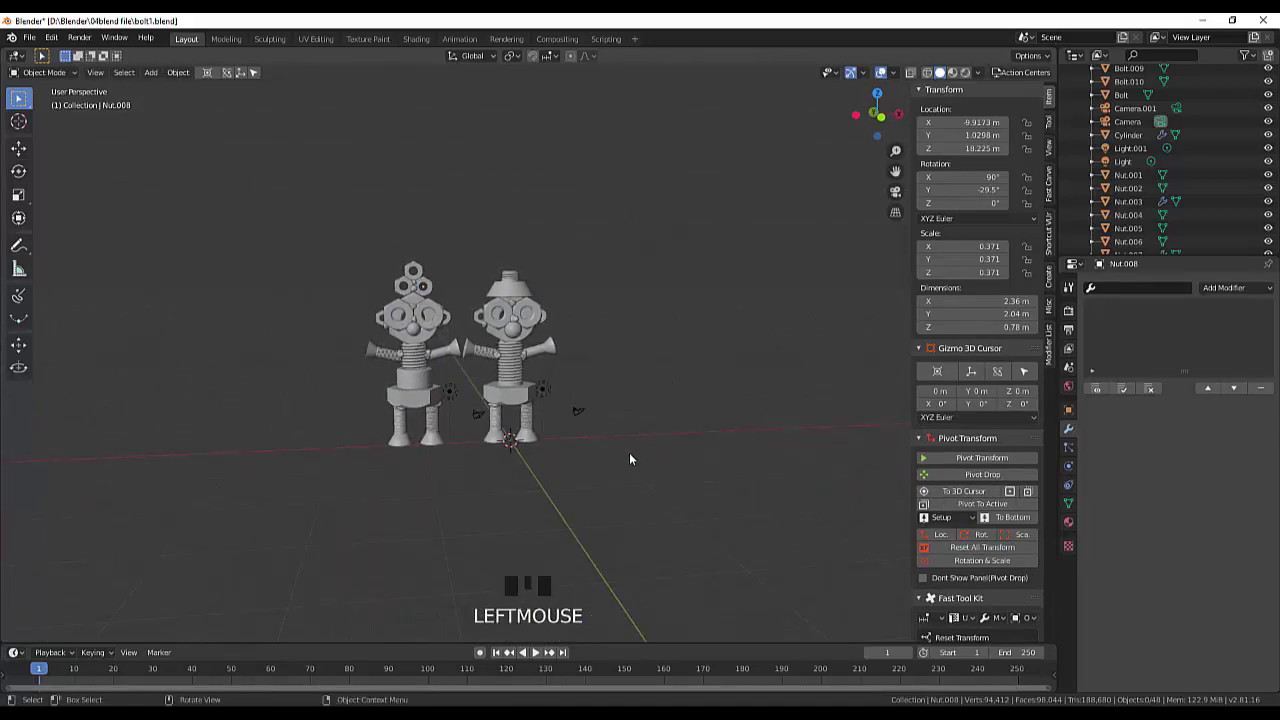